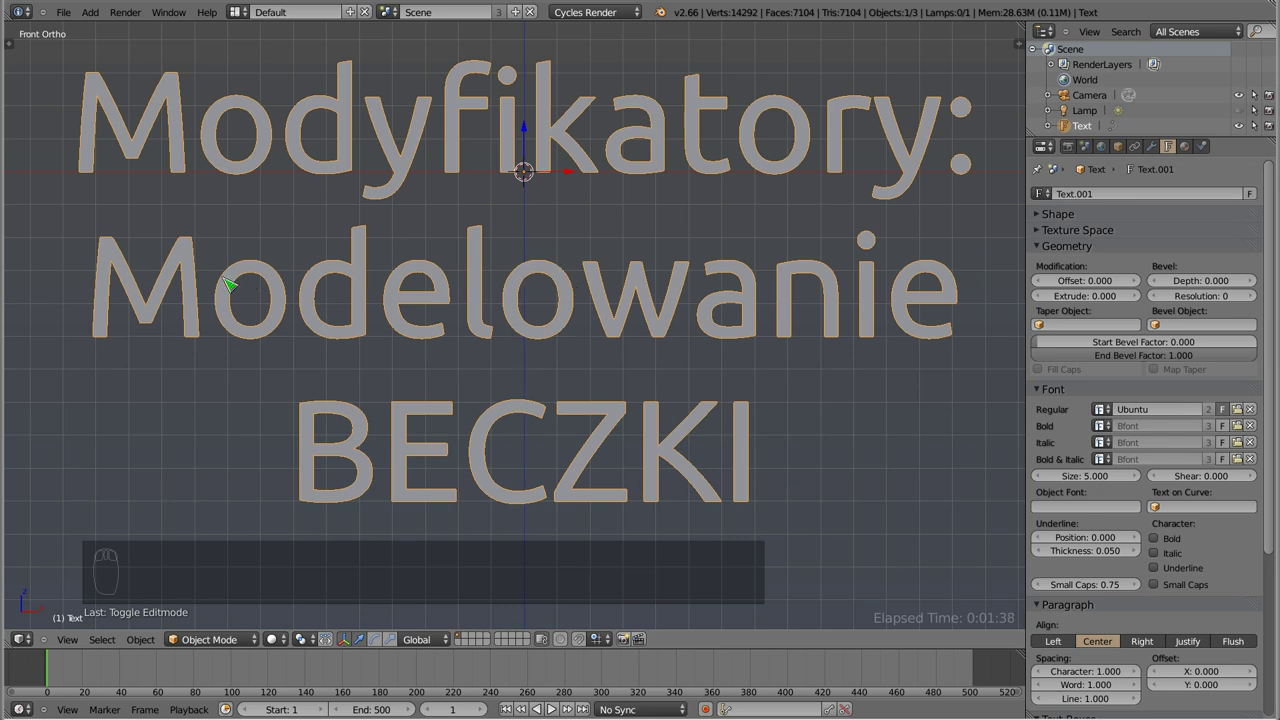
- Delete the Polish title text object from the scene
key(x)
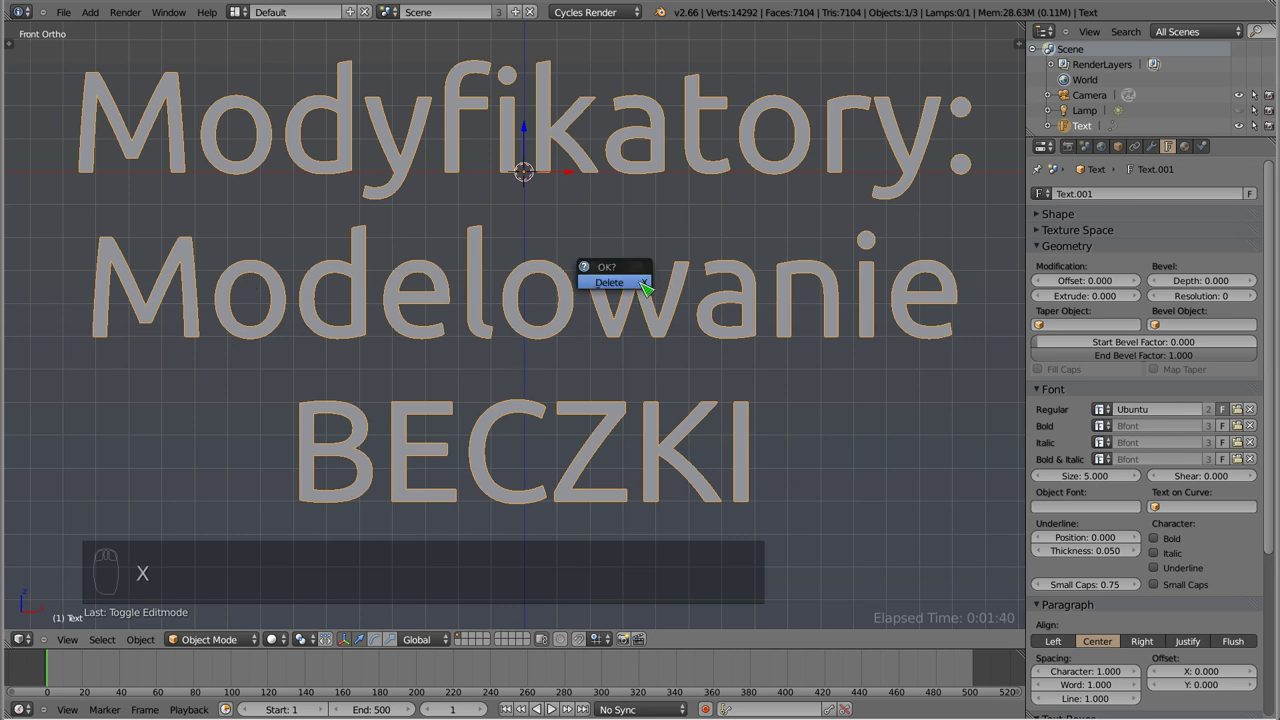
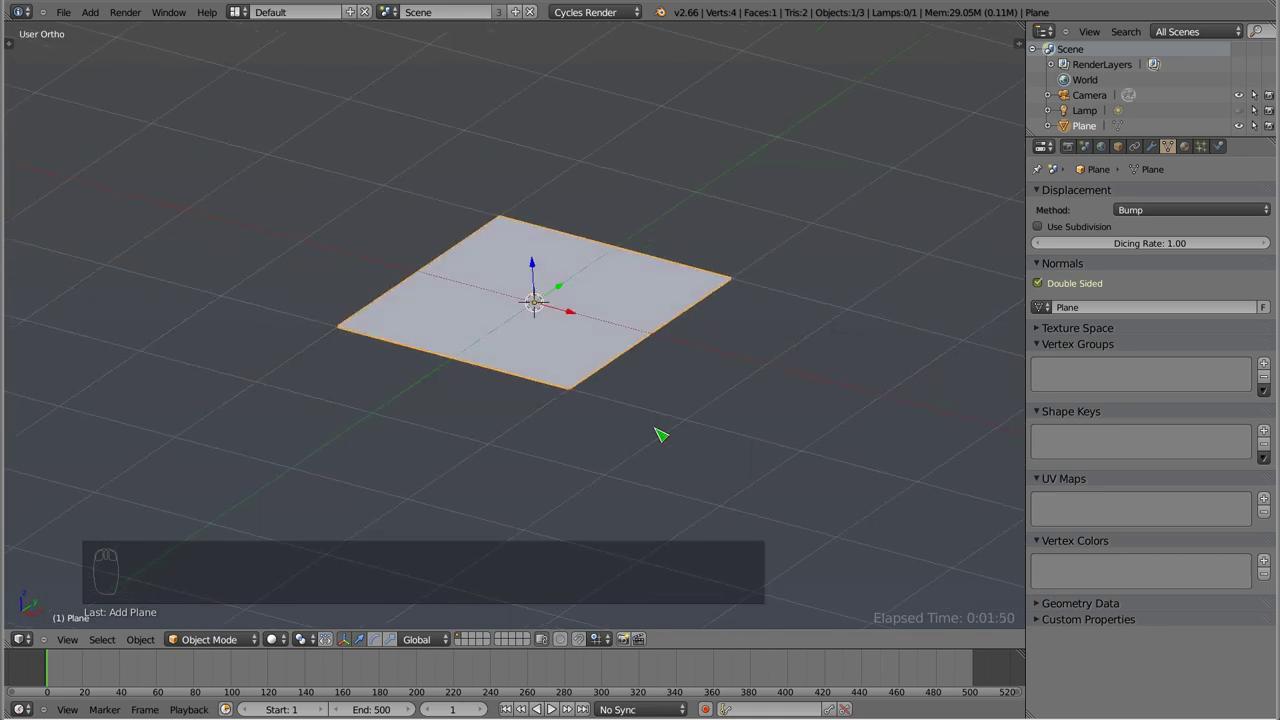
- In Edit Mode rotate the plane 90° upright and scale it into a thin strip on X
key(Tab)
key(r)
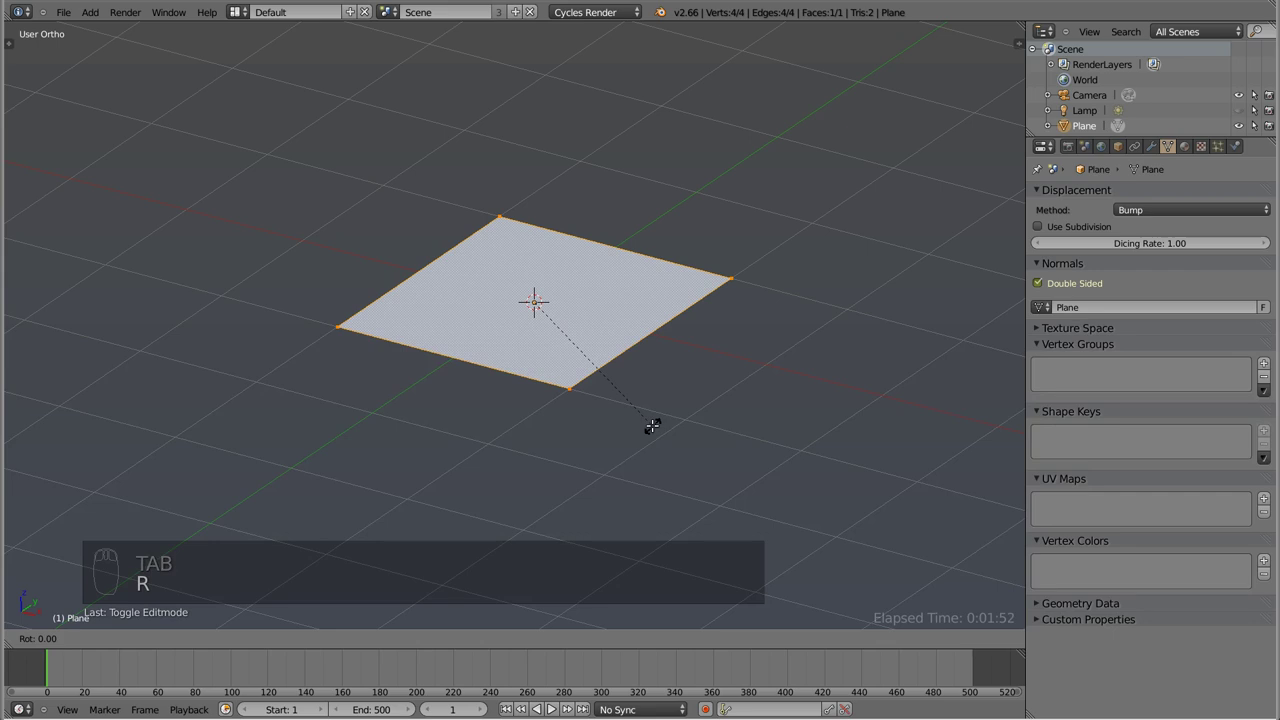
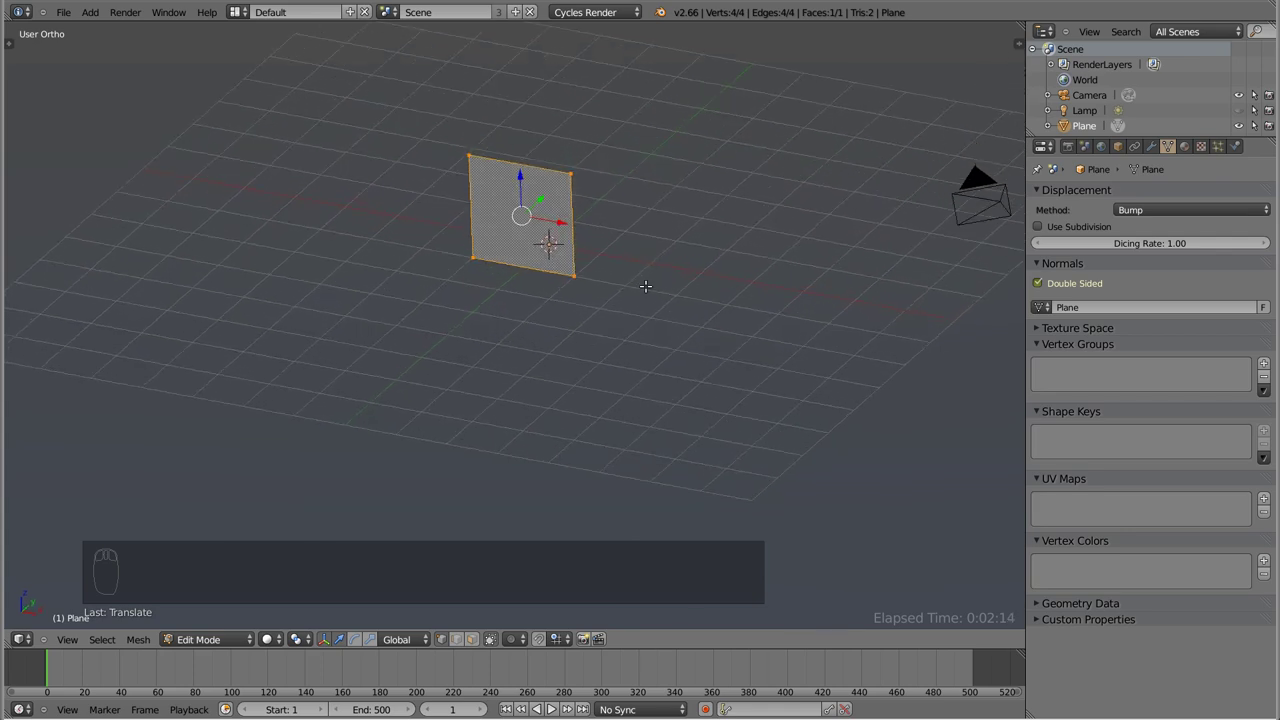
key(s)
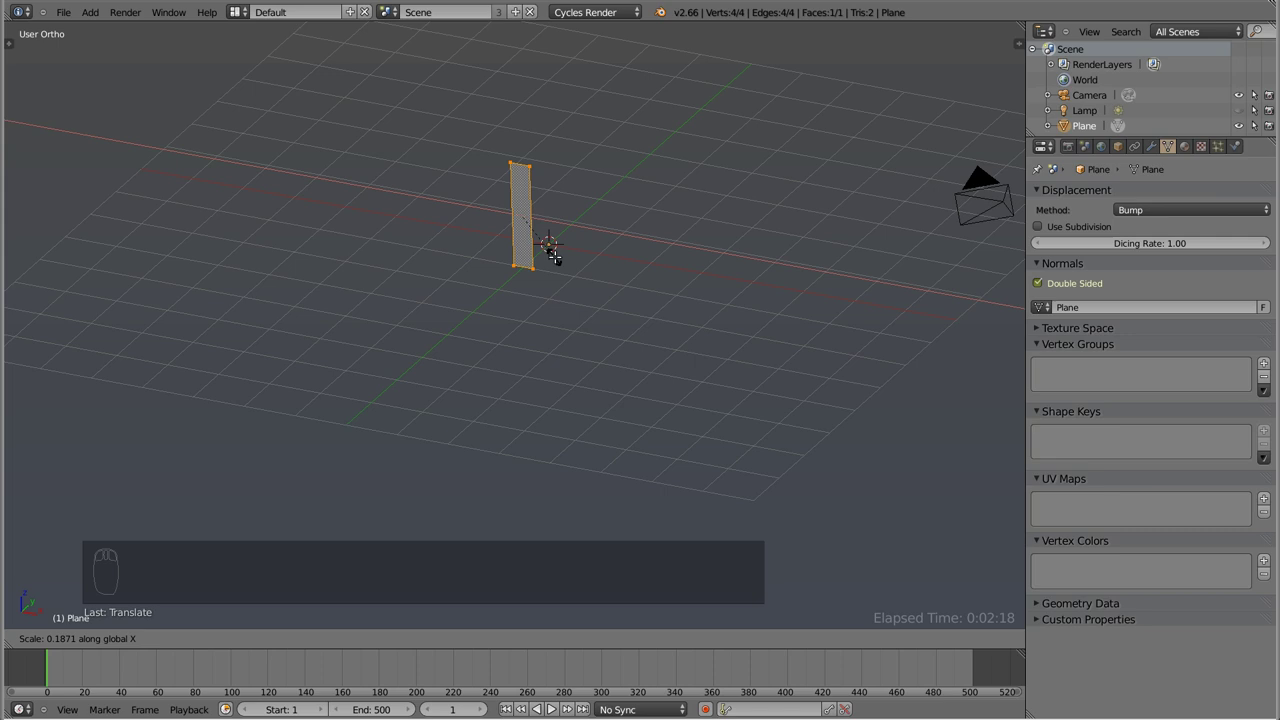
- Stretch the strip taller along Z from its base, checking it in front view
key(s)
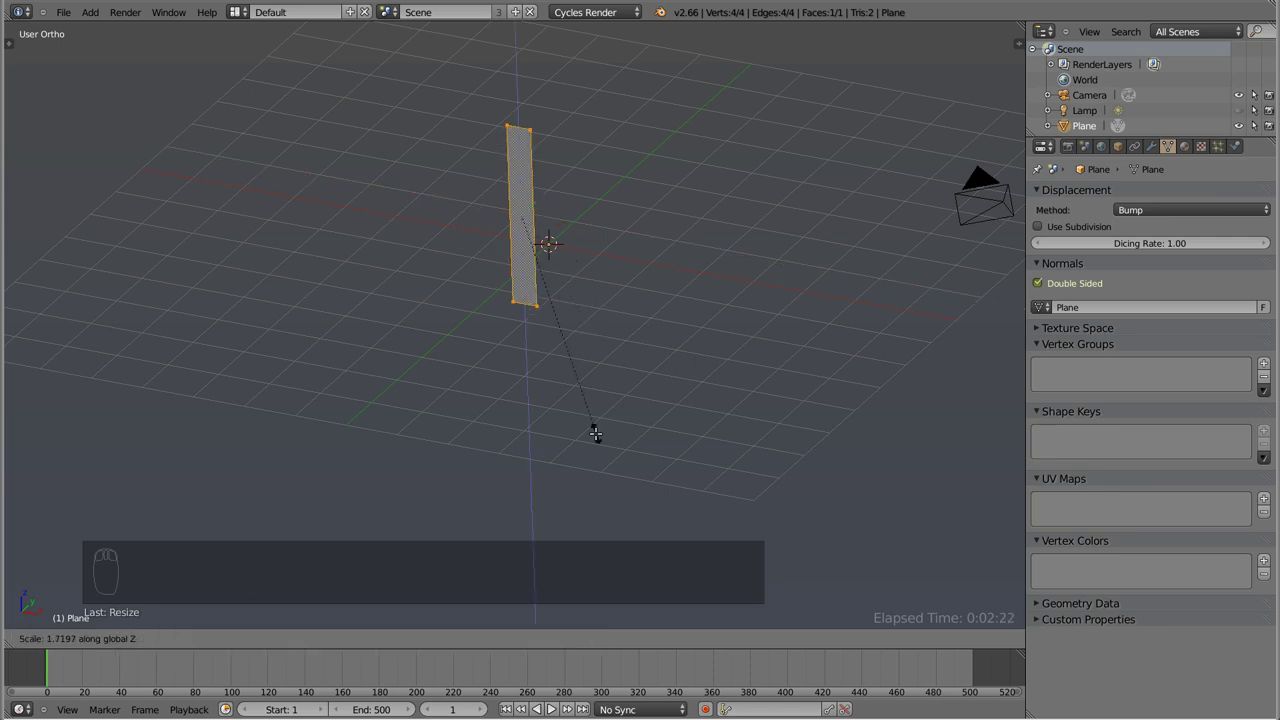
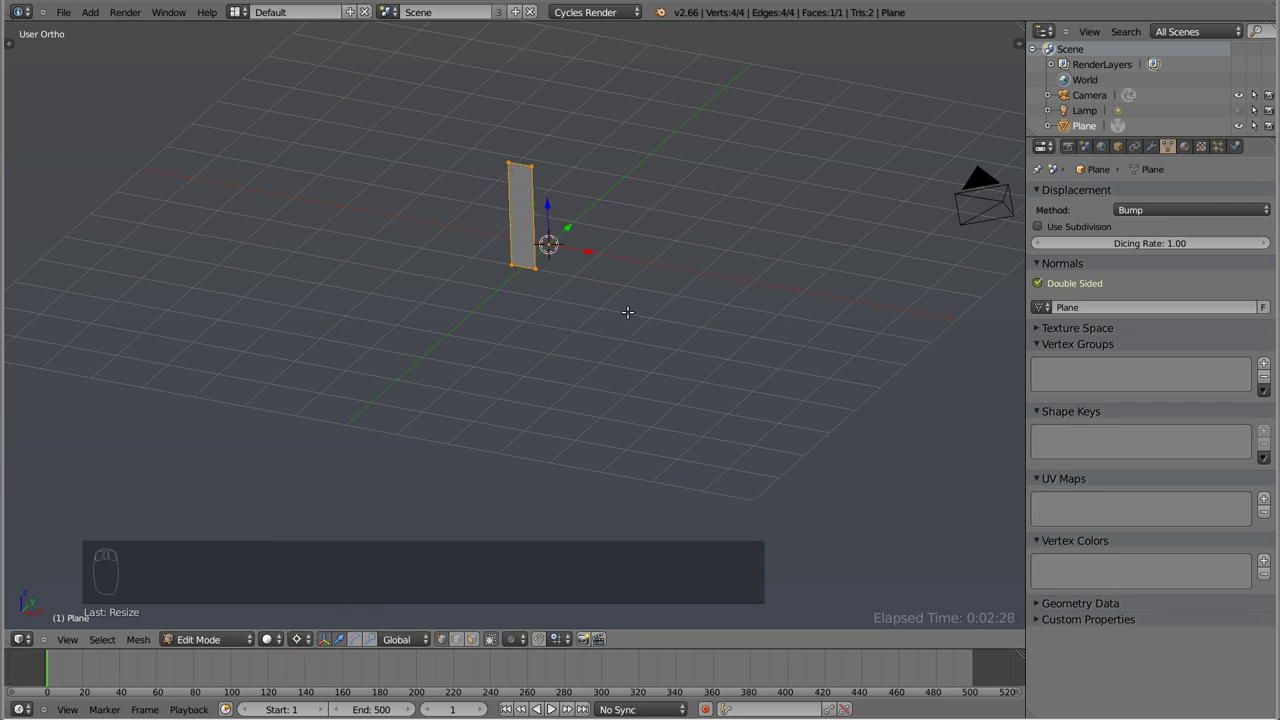
key(s)
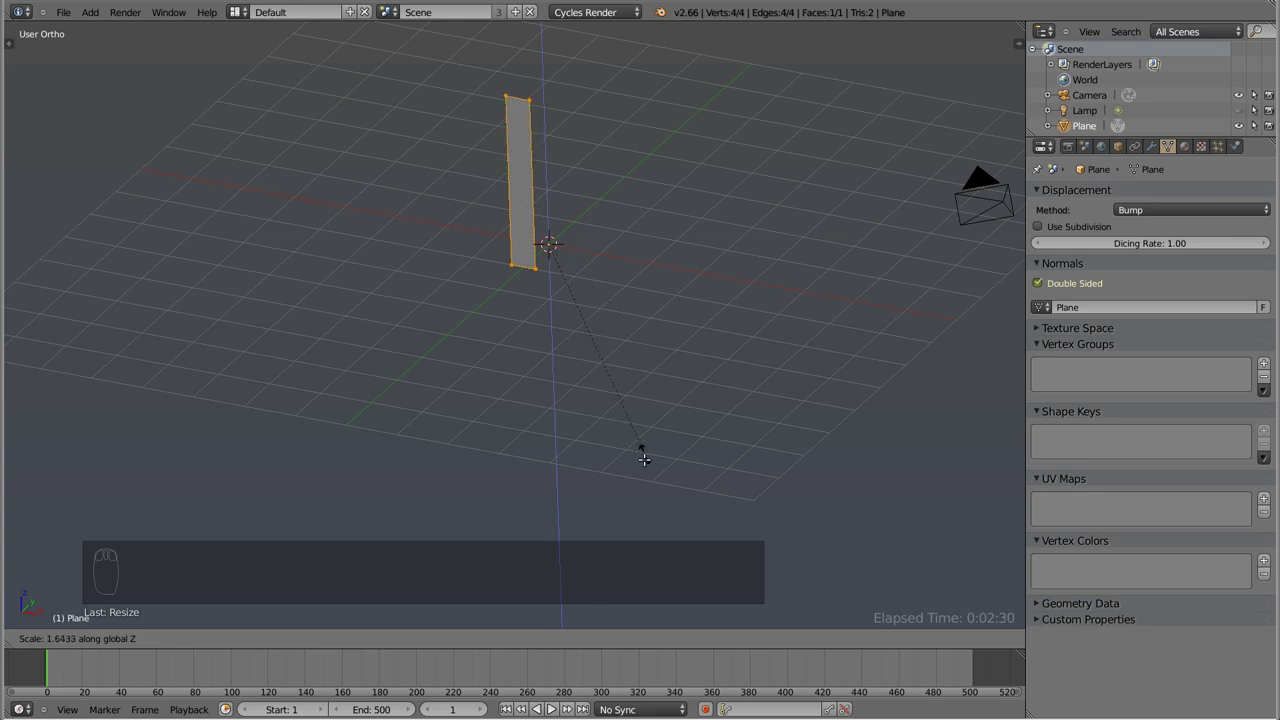
key(KP_1)
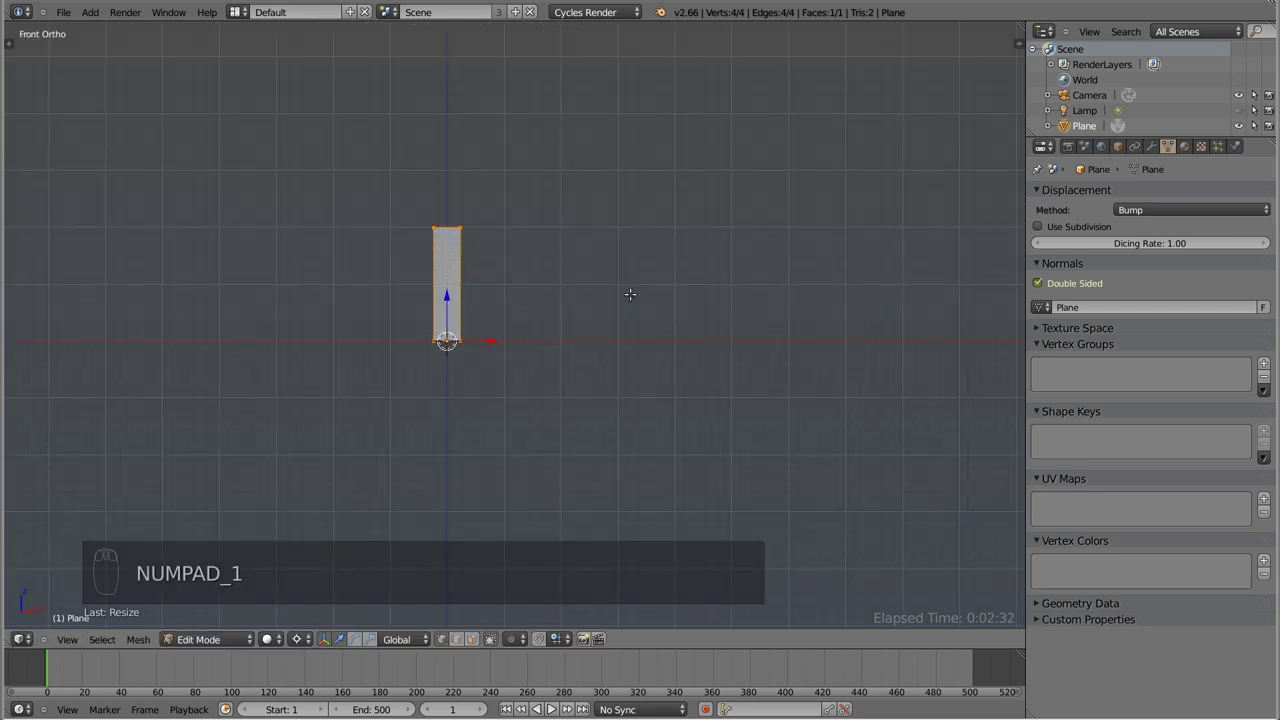
key(s)
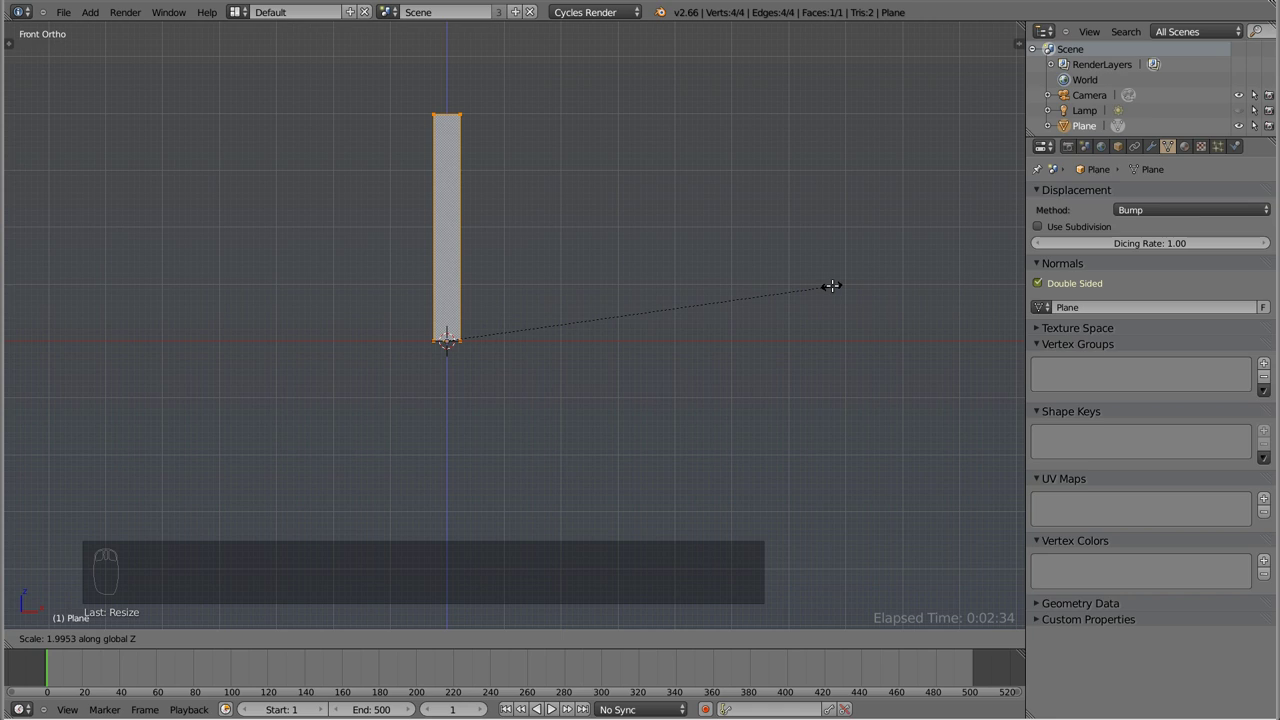
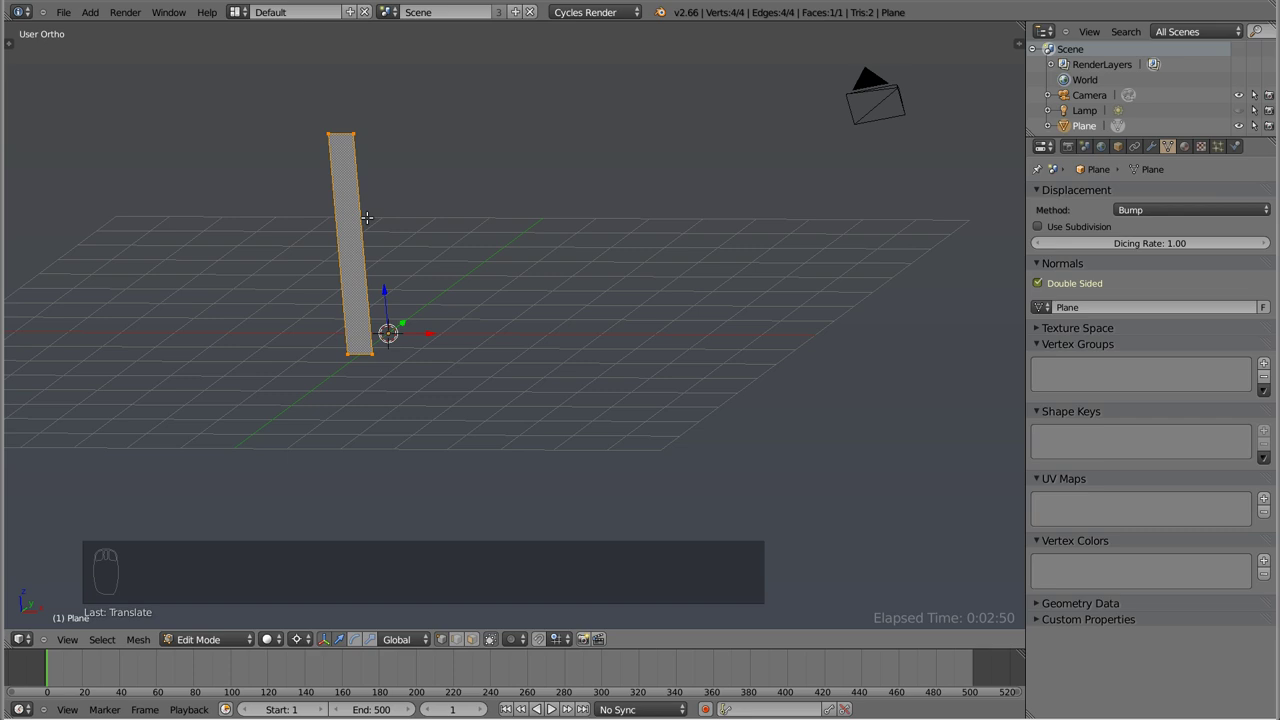
- Add a Subdivision Surface modifier to the stave and switch it to Simple
key(Tab)
drag(389, 301, 1155, 152)
drag(1155, 152, 948, 407)
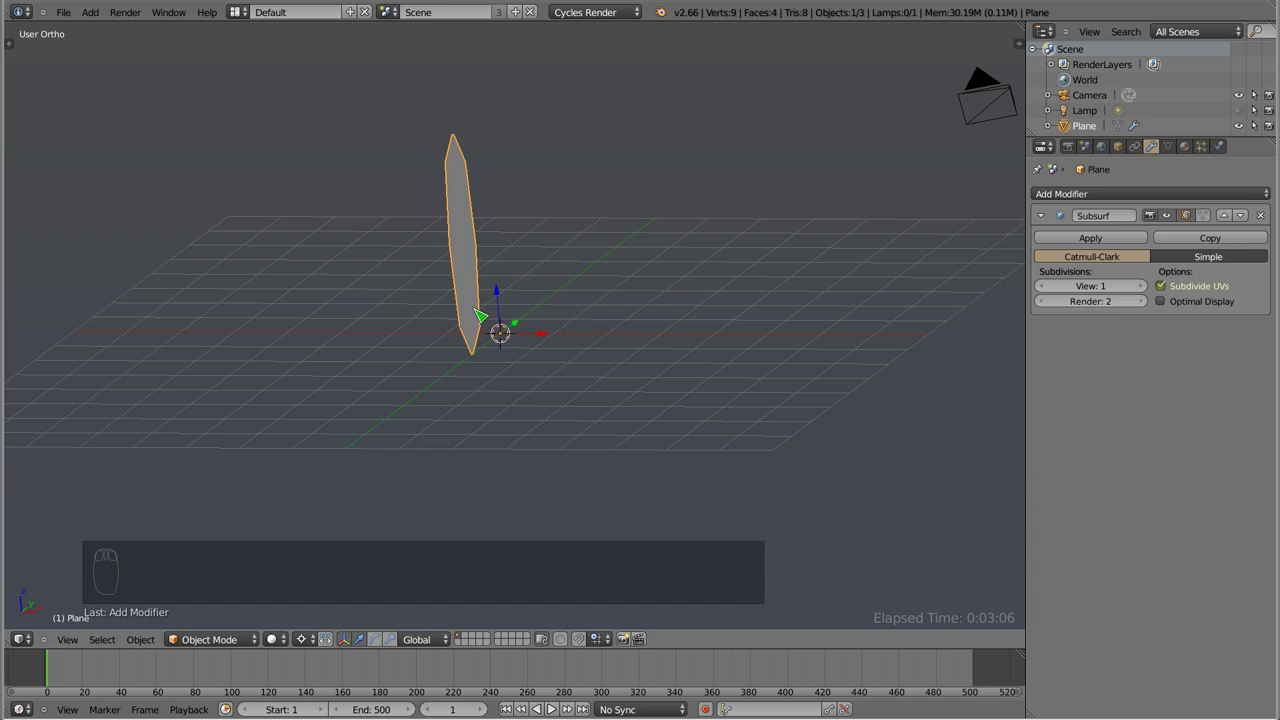
drag(620, 266, 1226, 262)
drag(1226, 262, 484, 224)
key(z)
- Raise the subdivision View level to 3 and check the stave in wireframe
drag(484, 224, 1088, 266)
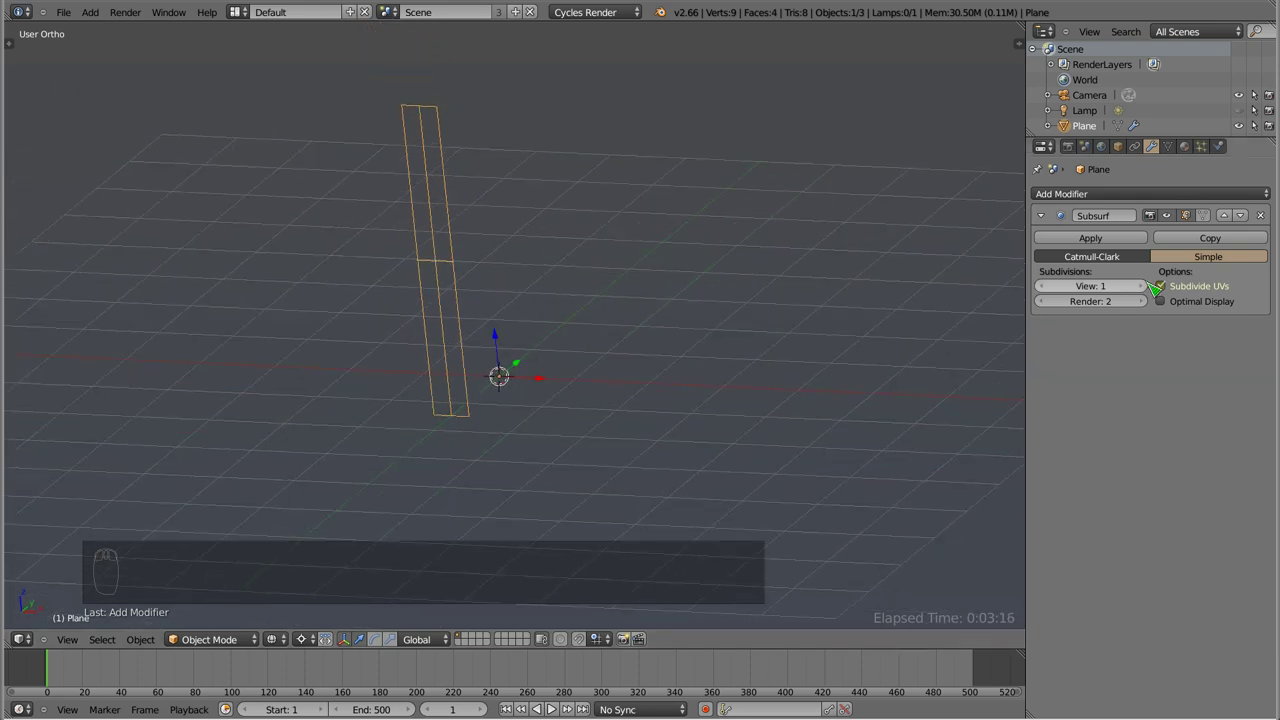
drag(1147, 289, 444, 365)
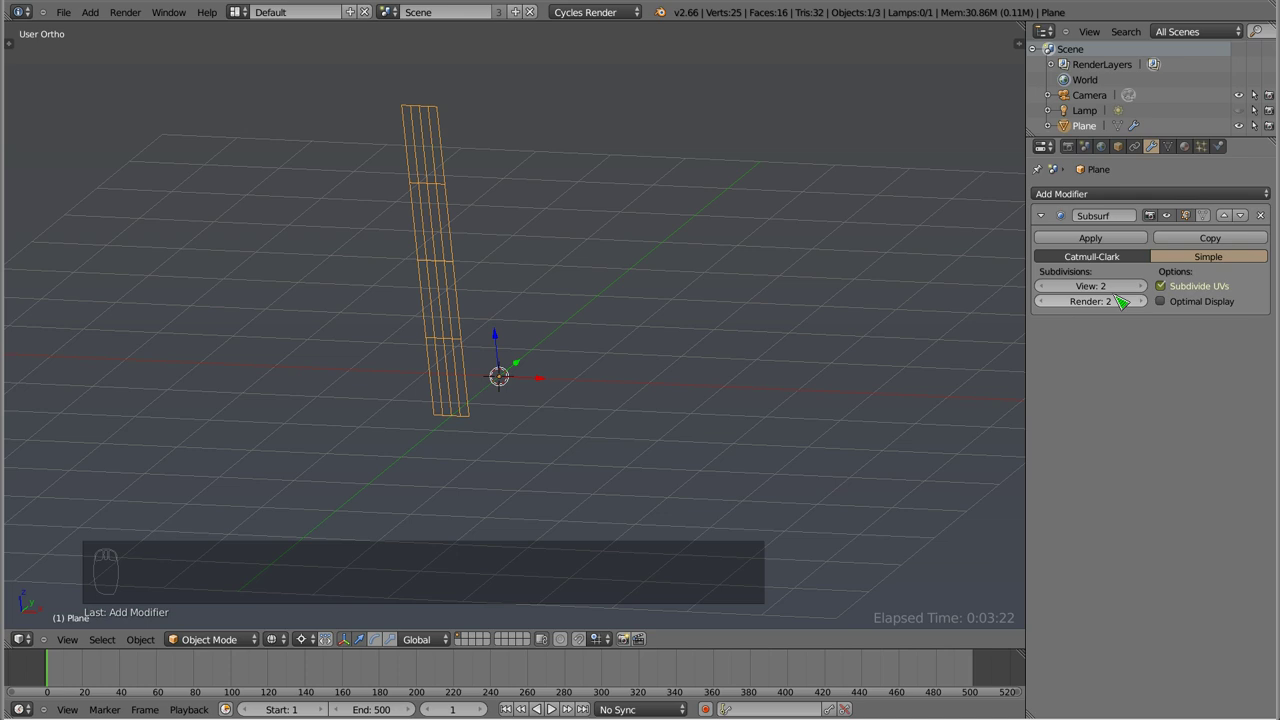
drag(1146, 290, 434, 162)
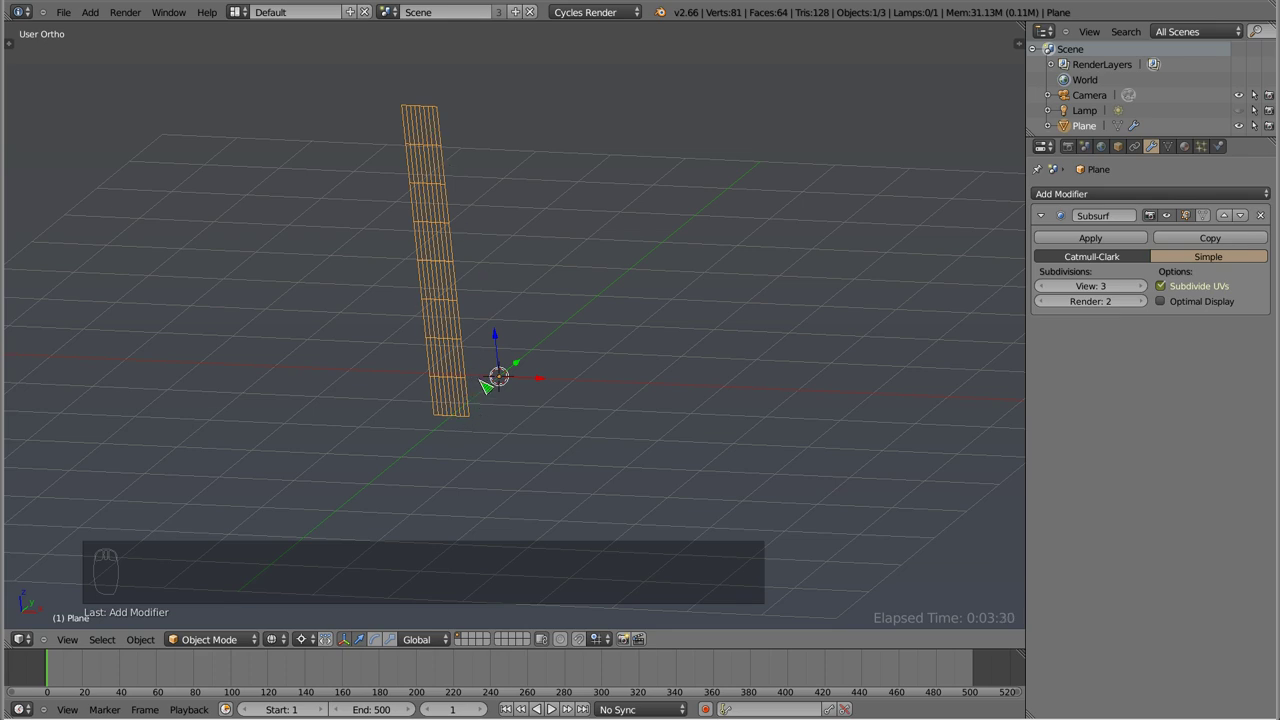
middle_click(503, 383)
key(Tab)
key(Tab)
- Add an Array modifier doubling the stave side by side
drag(544, 291, 400, 414)
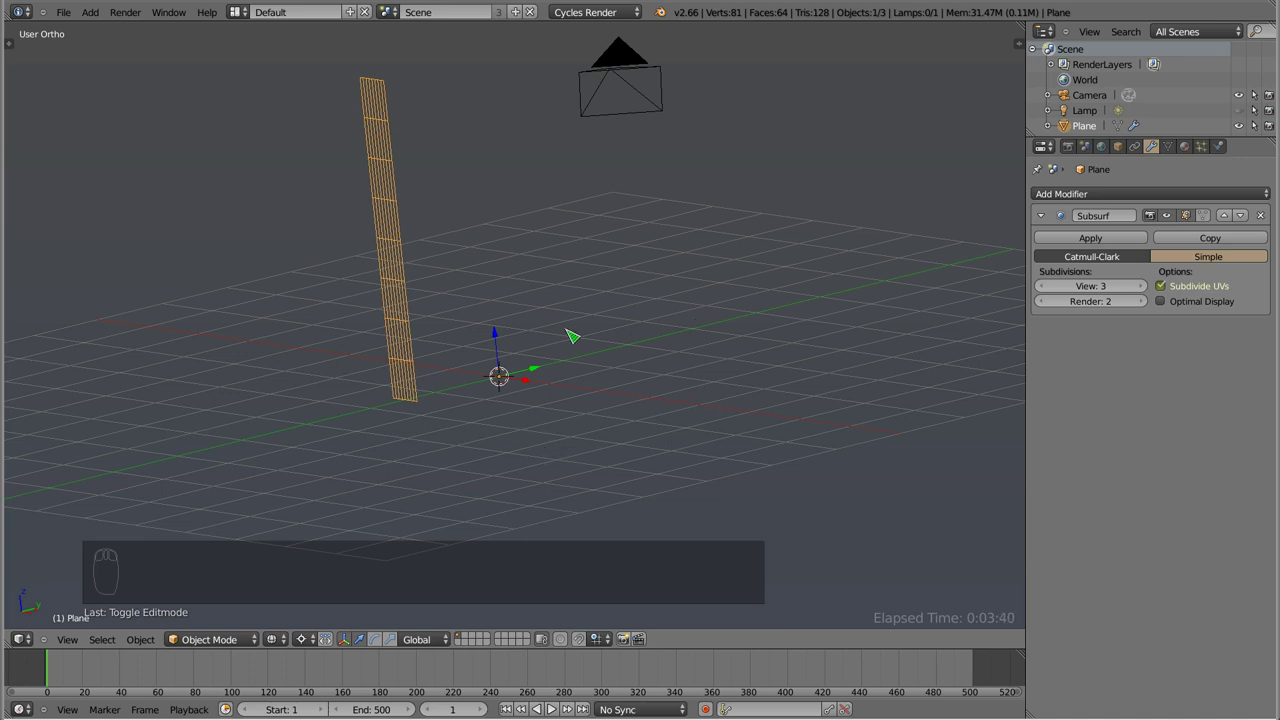
drag(489, 366, 429, 362)
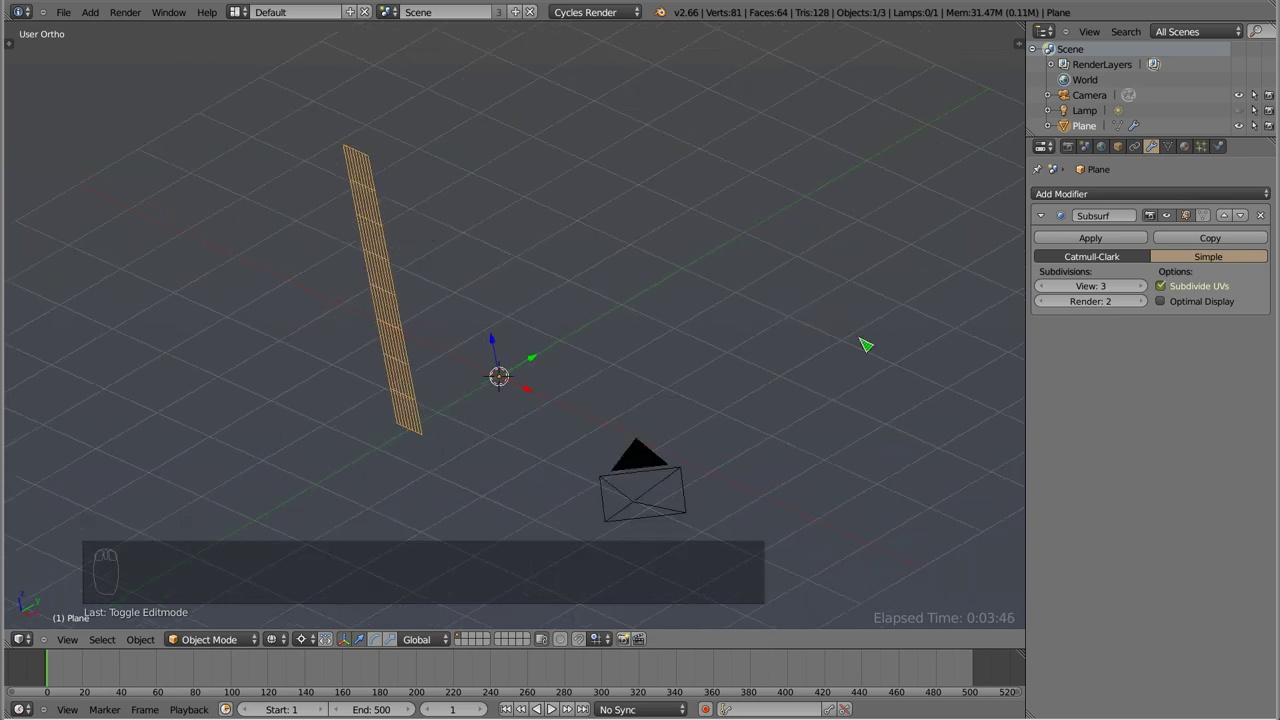
drag(1046, 222, 604, 374)
- Set the Array Relative Offset X to 1.100 so a gap separates the copies
drag(604, 374, 438, 416)
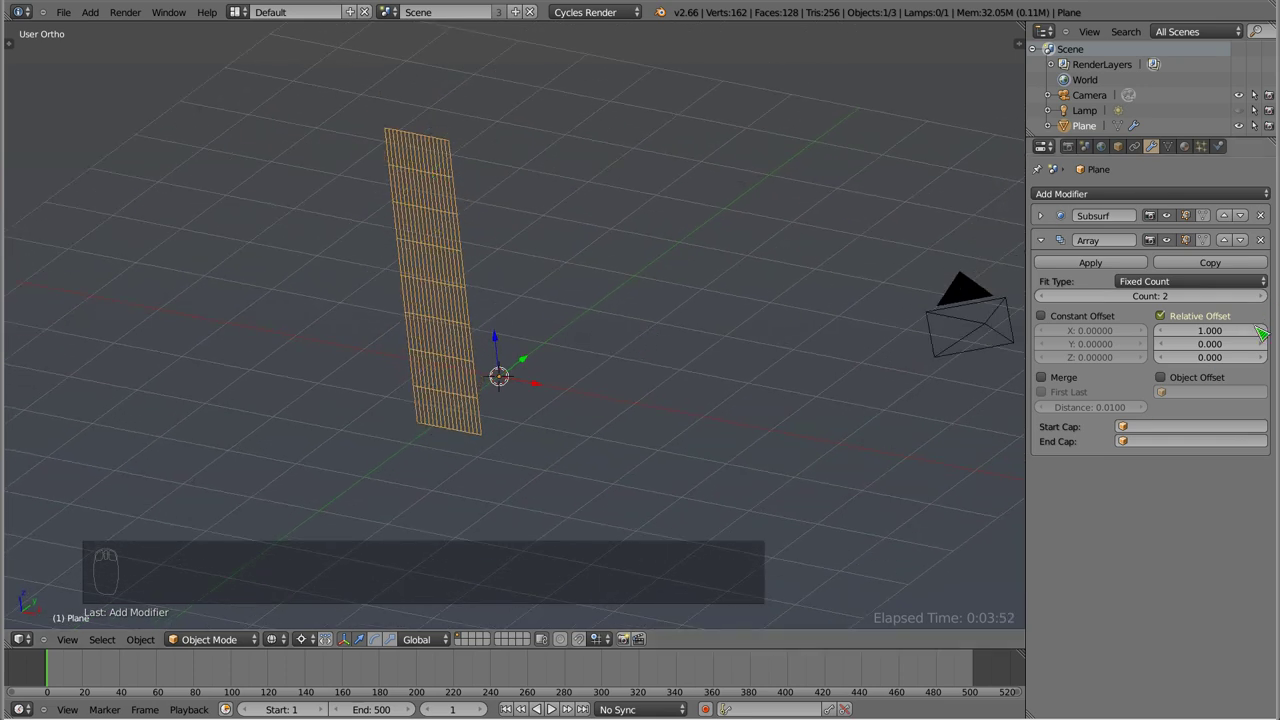
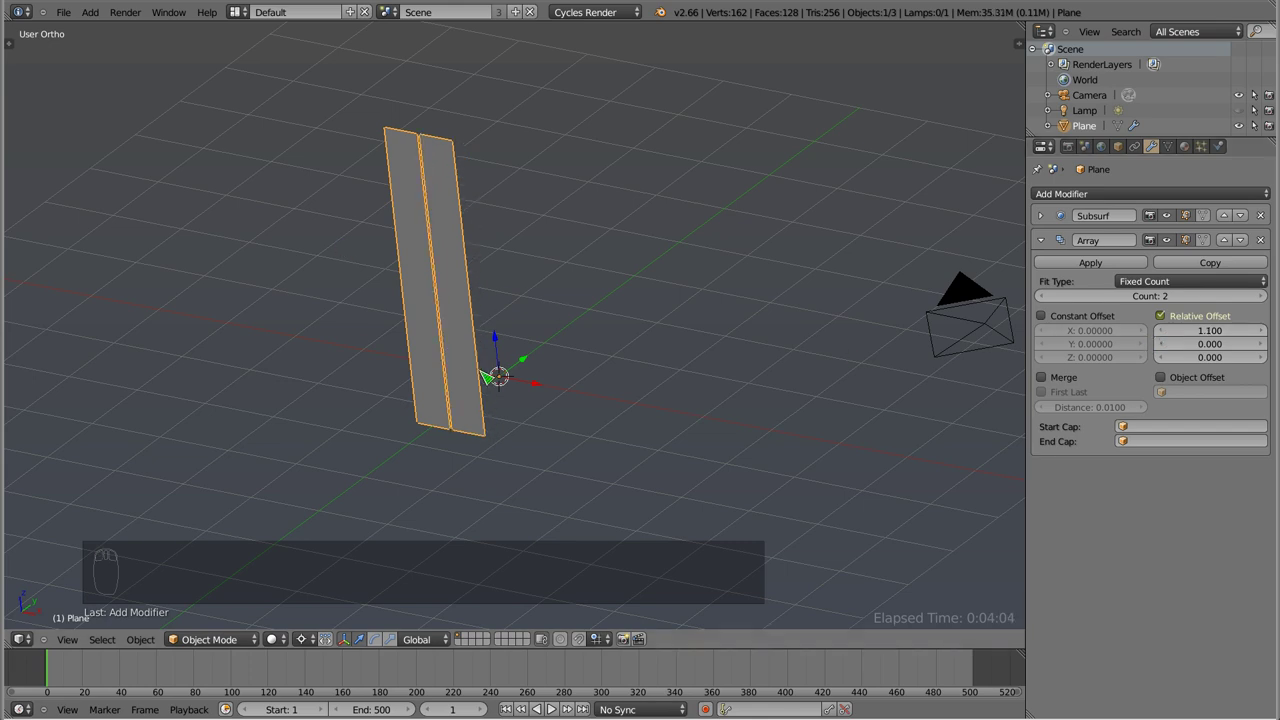
- Add a Plain Axes empty at the origin
key(shift+a)
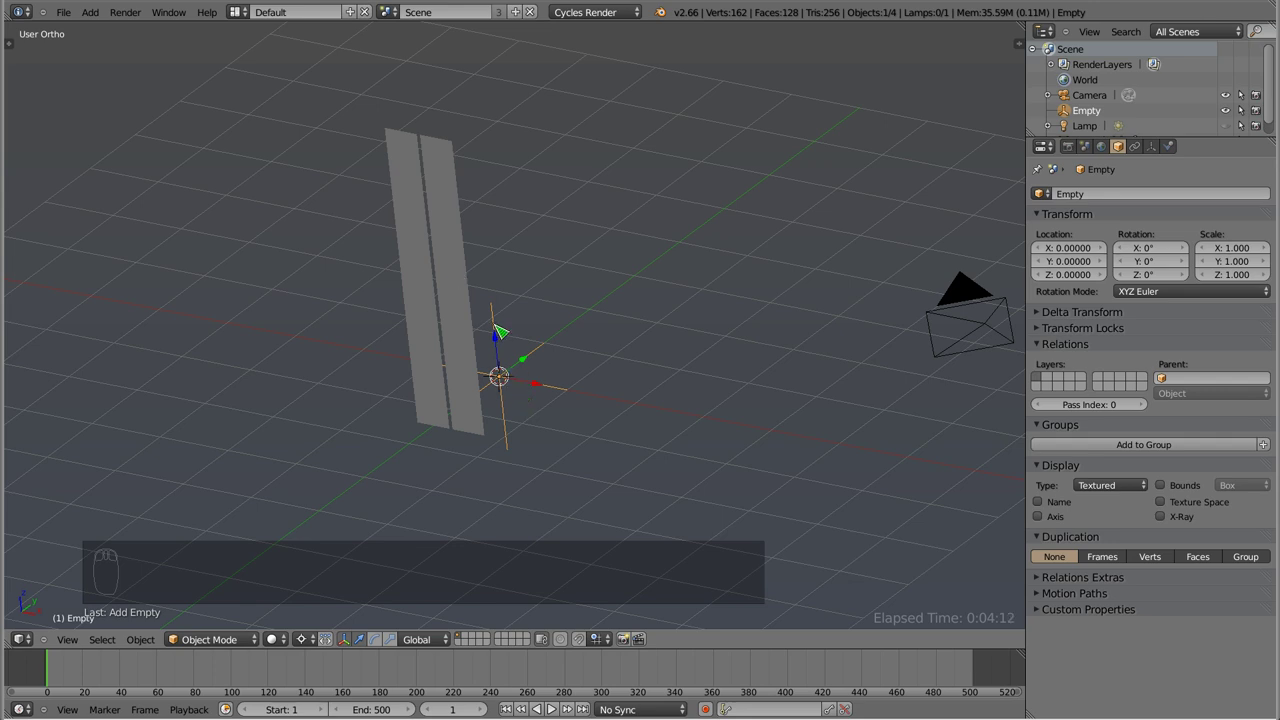
drag(460, 272, 1168, 320)
drag(1168, 320, 1172, 371)
drag(1169, 395, 1175, 395)
drag(1173, 396, 455, 214)
- Switch the Array from Relative Offset to Object Offset driven by the Empty, and select the Empty
drag(545, 393, 541, 388)
drag(534, 387, 601, 407)
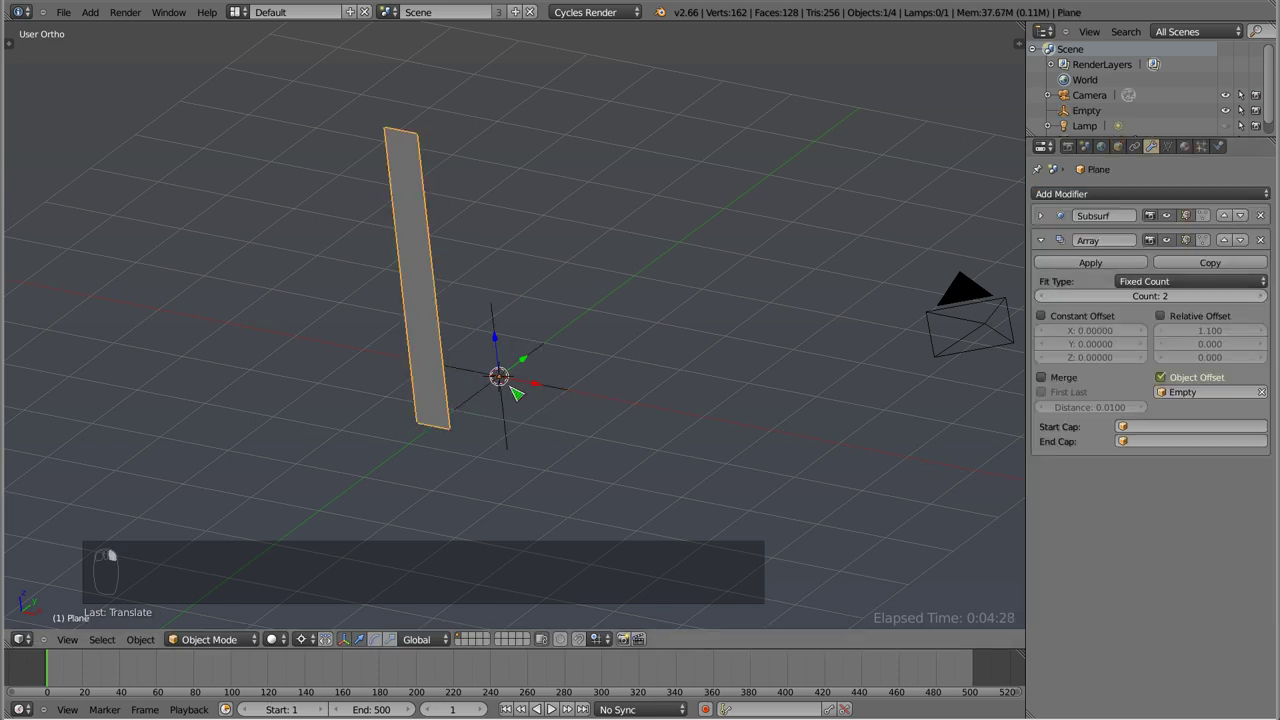
drag(1145, 296, 1262, 301)
drag(1262, 301, 563, 429)
right_click(561, 407)
drag(539, 387, 587, 394)
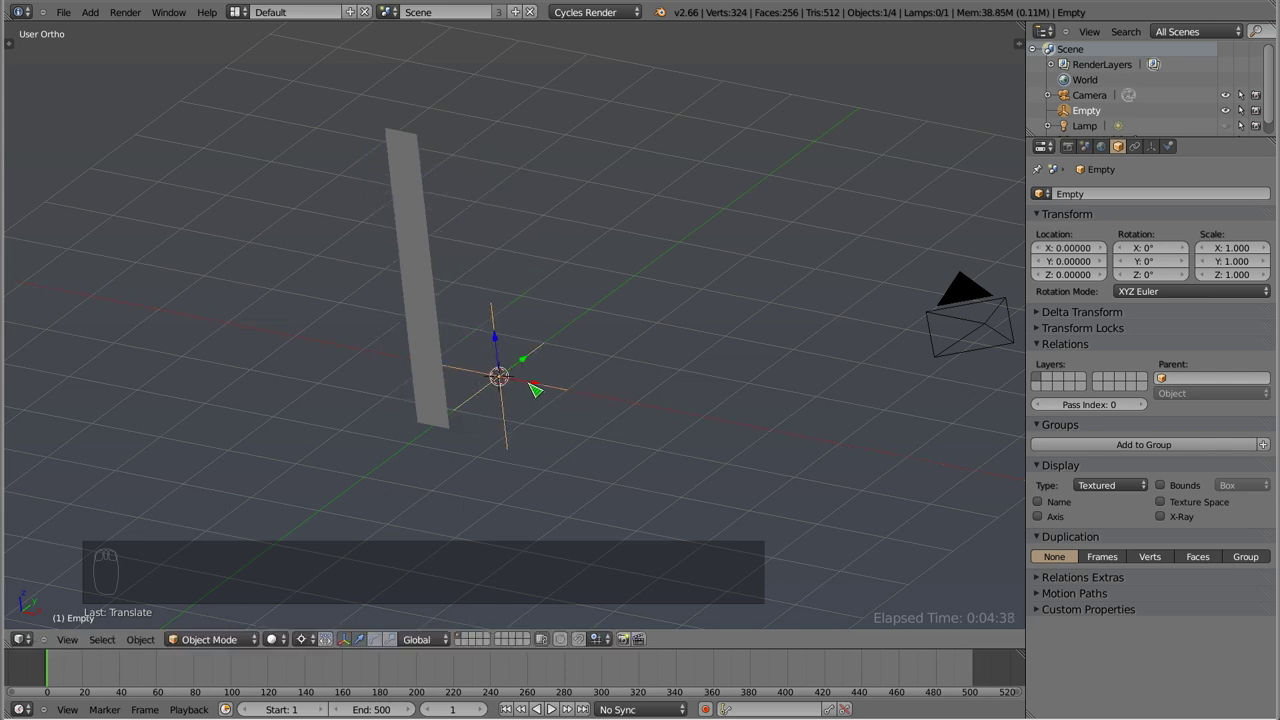
- Rotate the Empty about 19° around Z and raise the Array Count to 19
key(r)
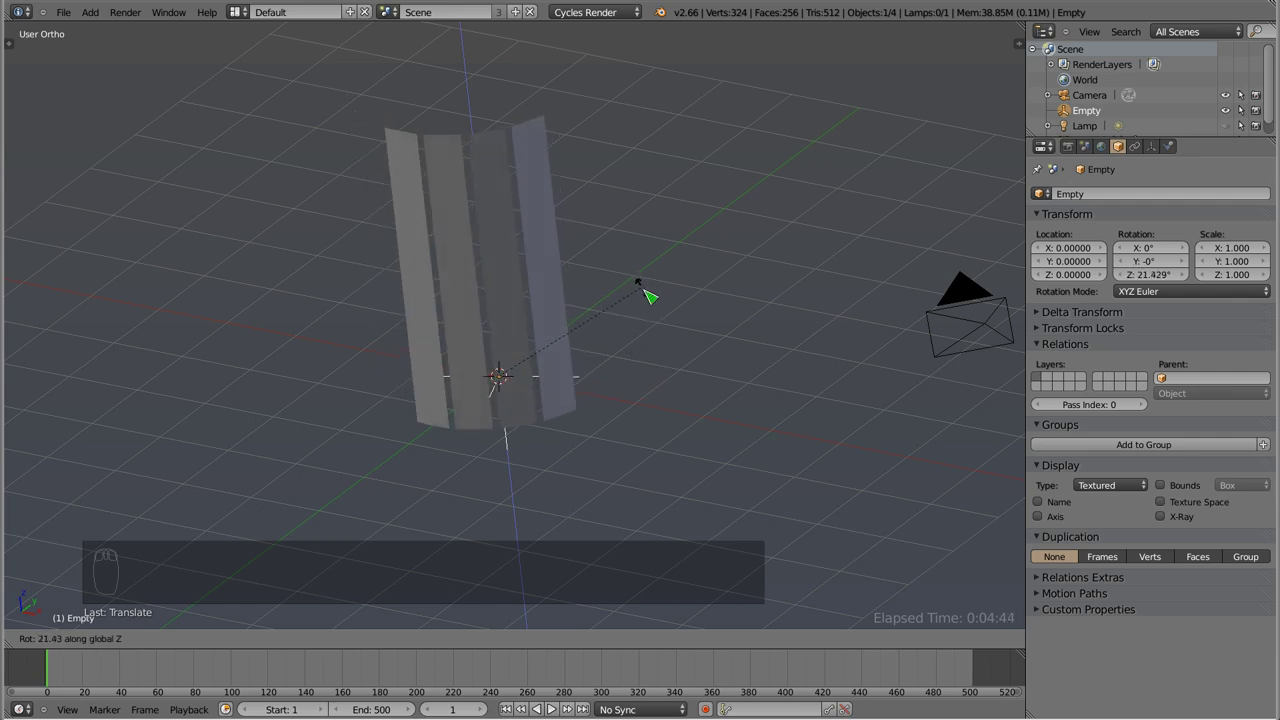
drag(430, 248, 677, 326)
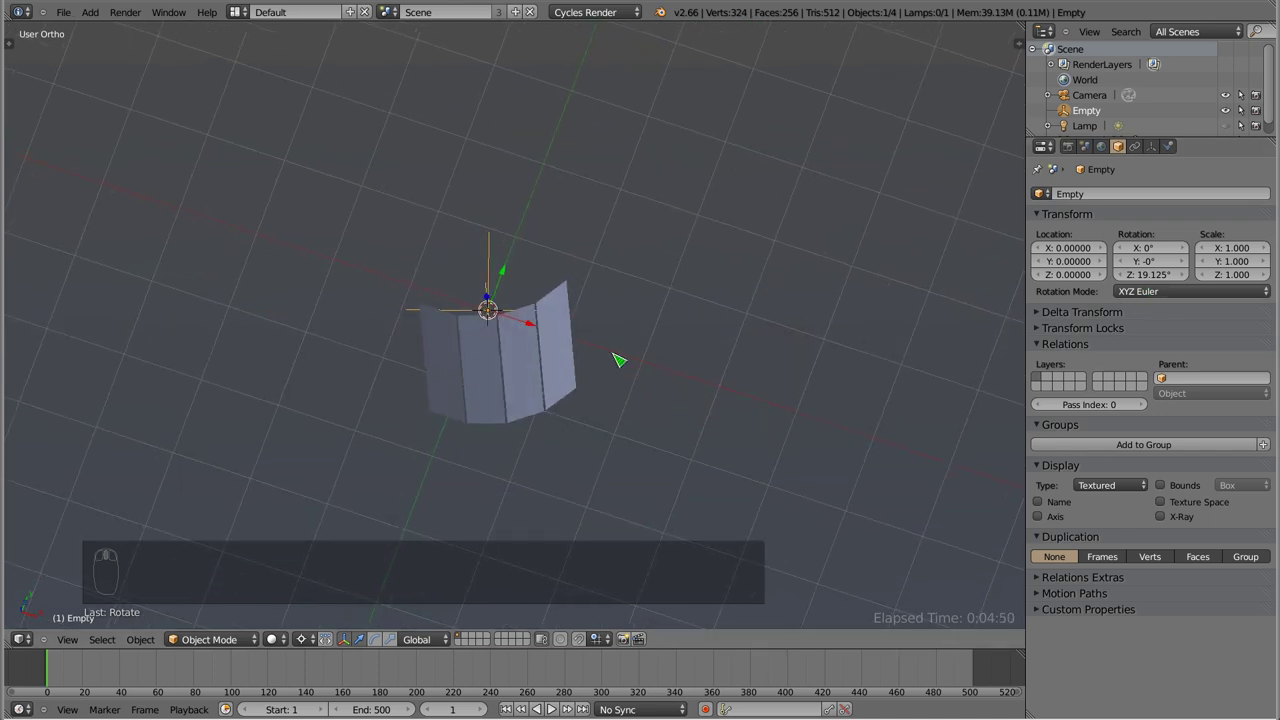
drag(562, 382, 1270, 303)
drag(1270, 303, 692, 404)
drag(684, 447, 527, 322)
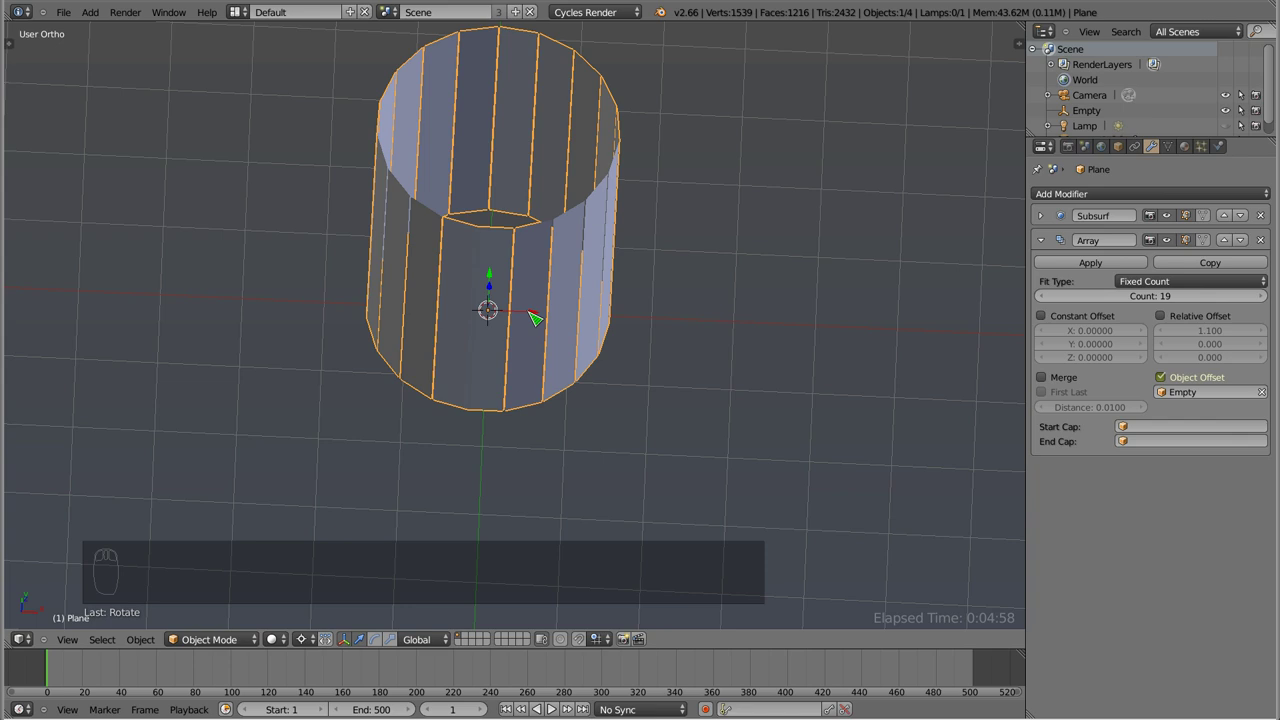
drag(533, 317, 506, 320)
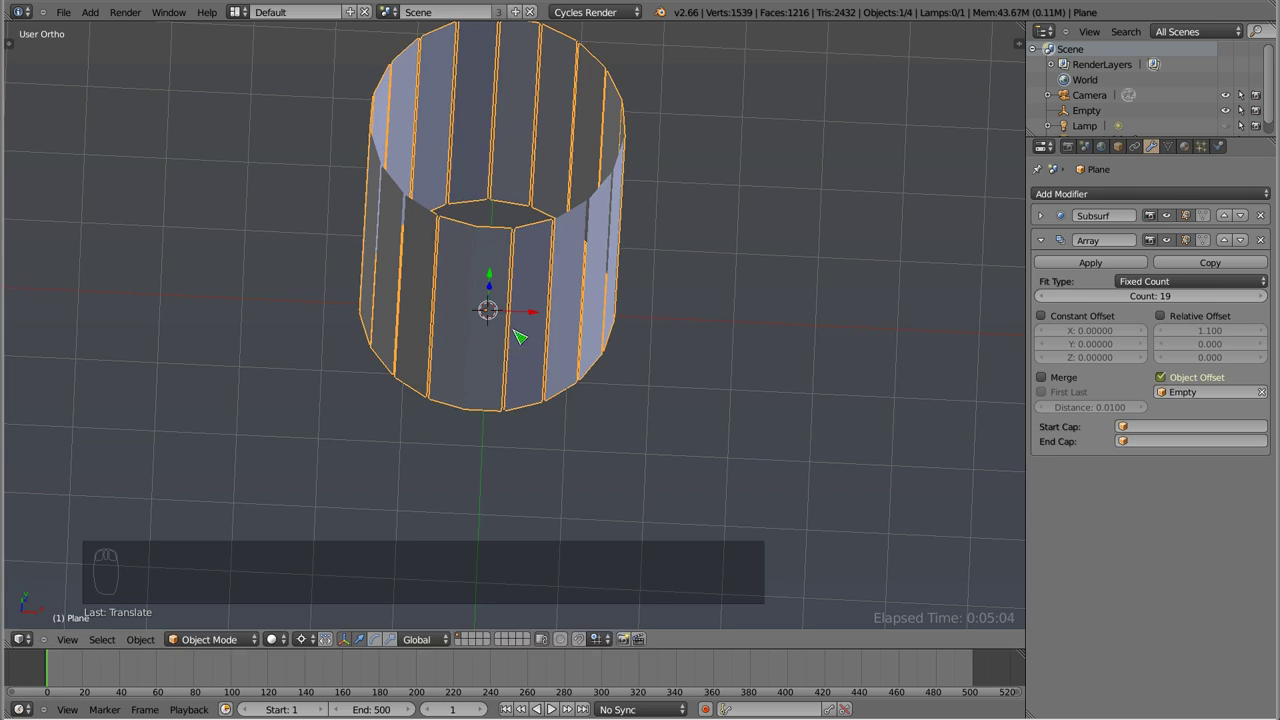
- Fine-tune the Empty's rotation so the 19 staves close into a full ring
middle_click(481, 261)
drag(479, 271, 697, 288)
key(r)
right_click(697, 288)
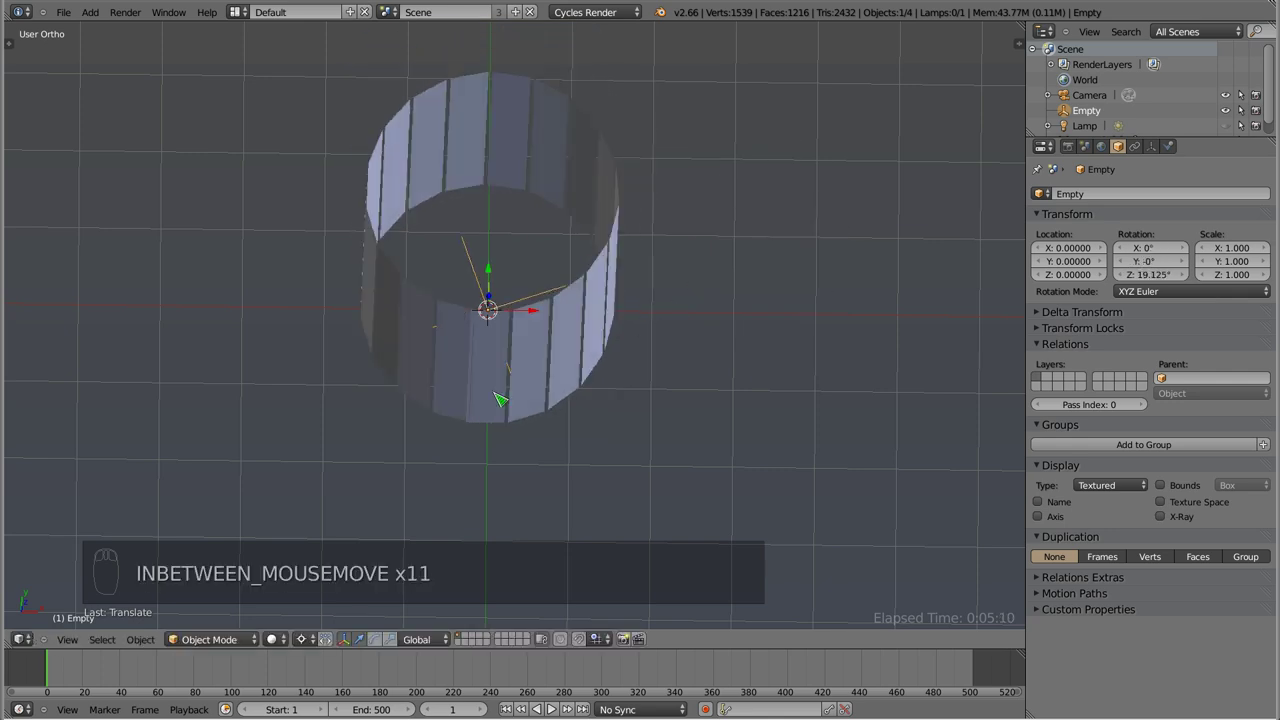
drag(609, 400, 781, 328)
key(r)
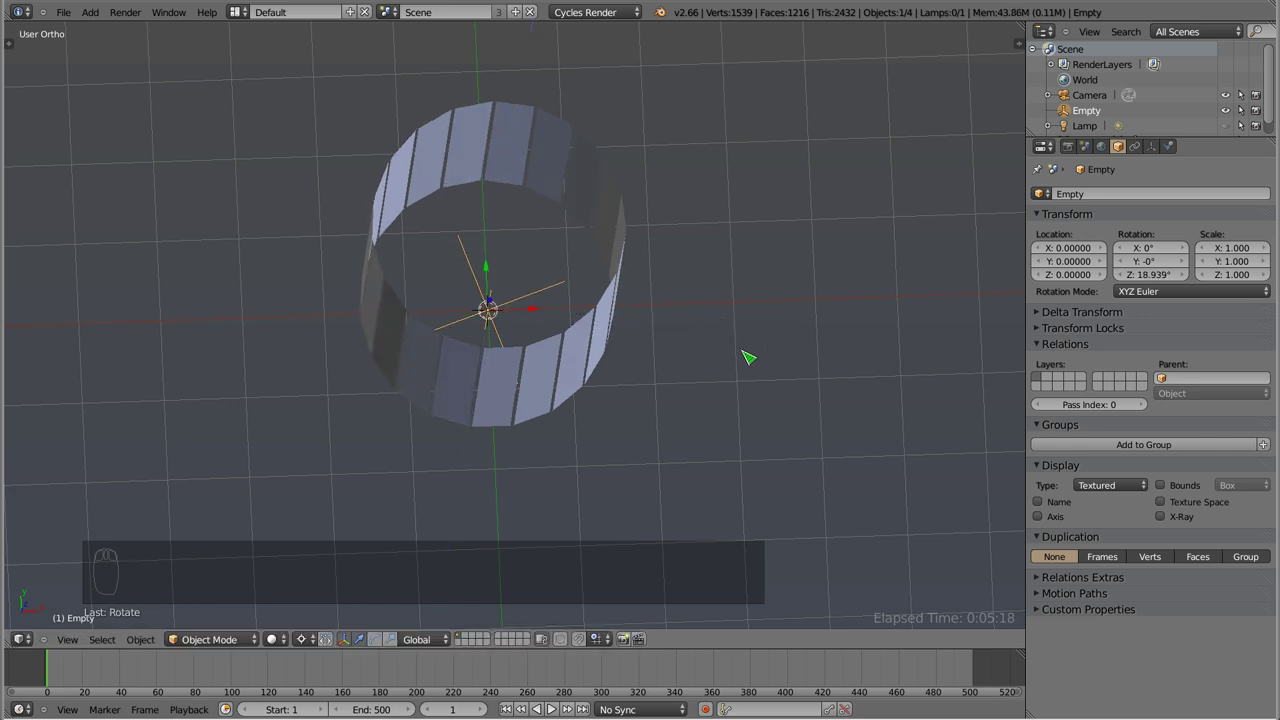
- Flare the staves with a 0.81 taper SimpleDeform and duplicate it for a stretch deformation
drag(498, 378, 555, 176)
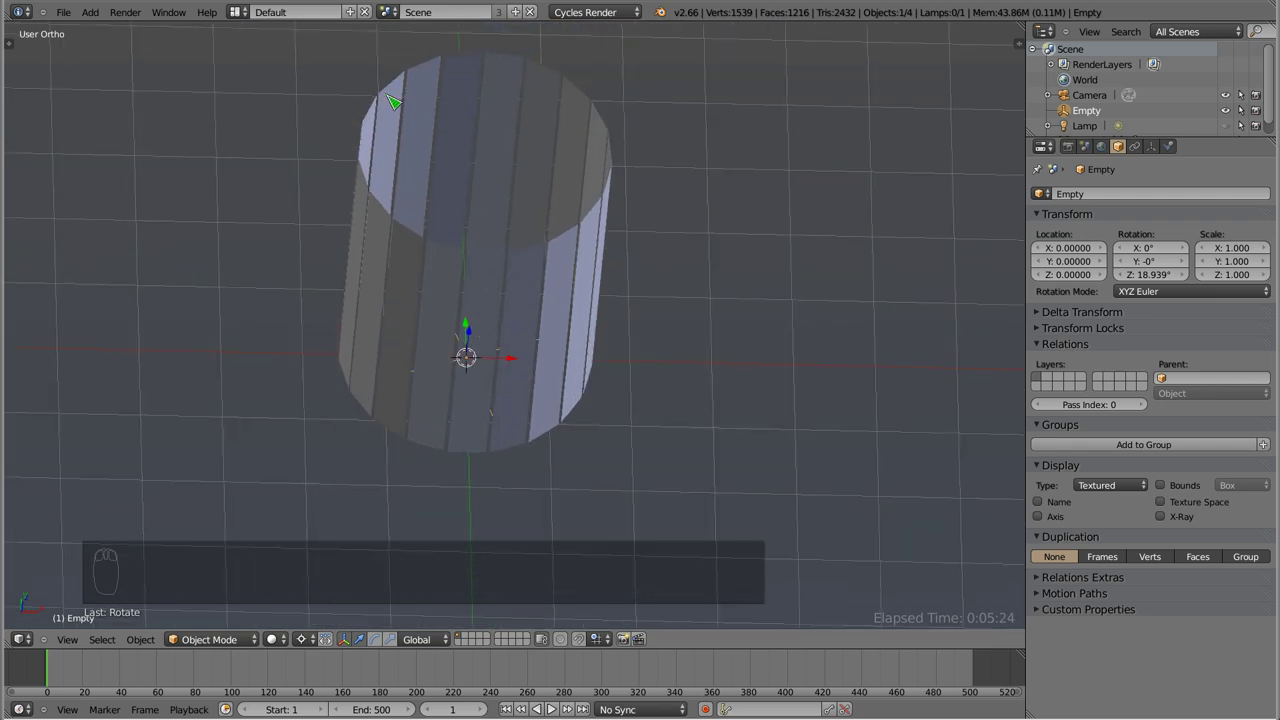
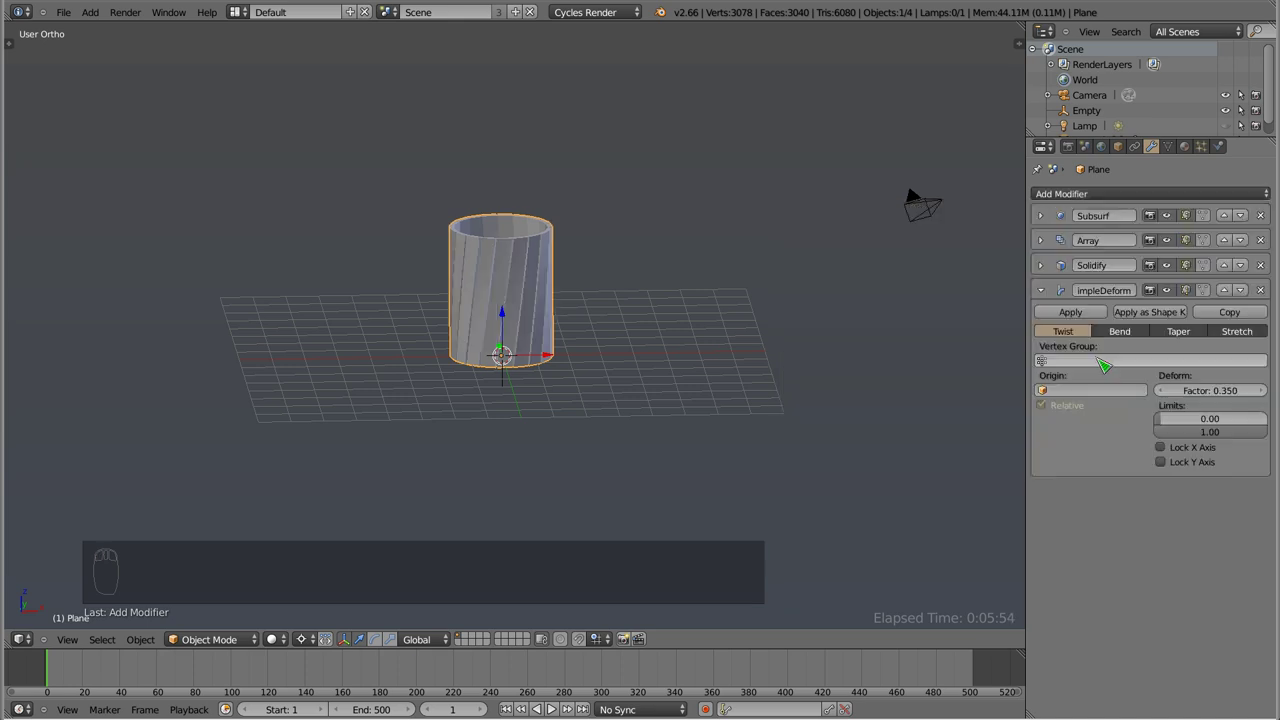
drag(1128, 339, 1259, 342)
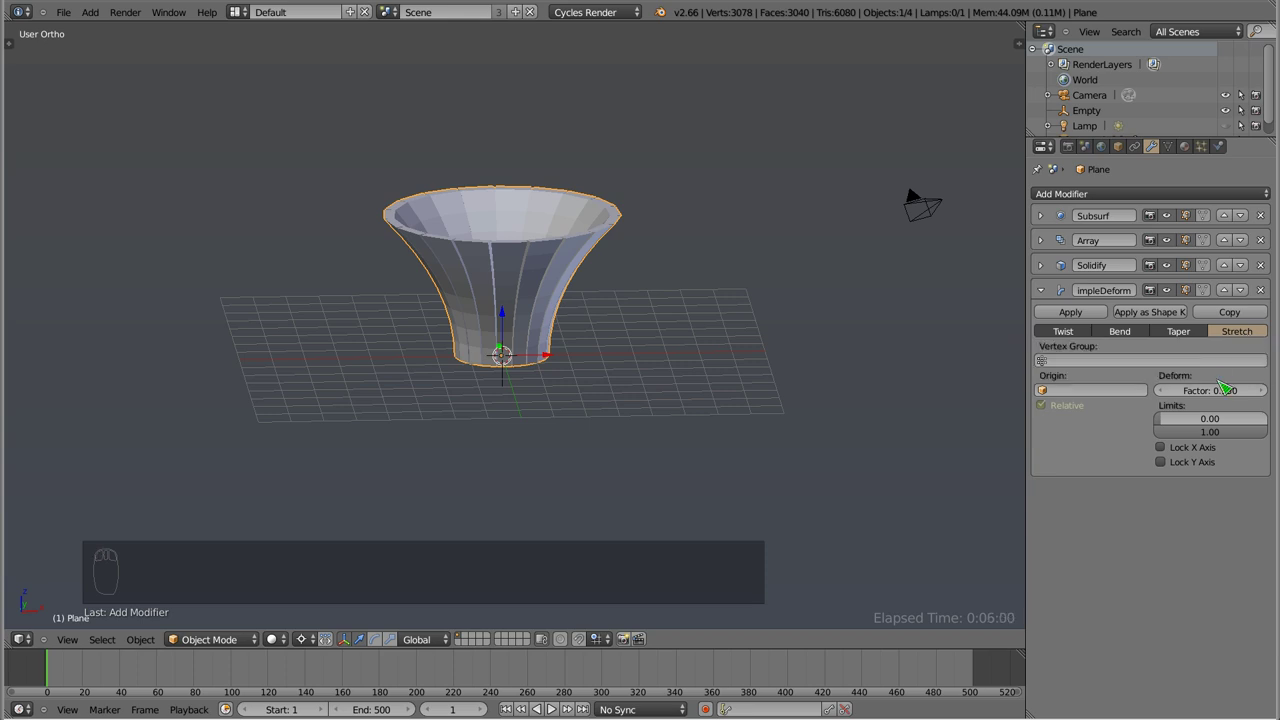
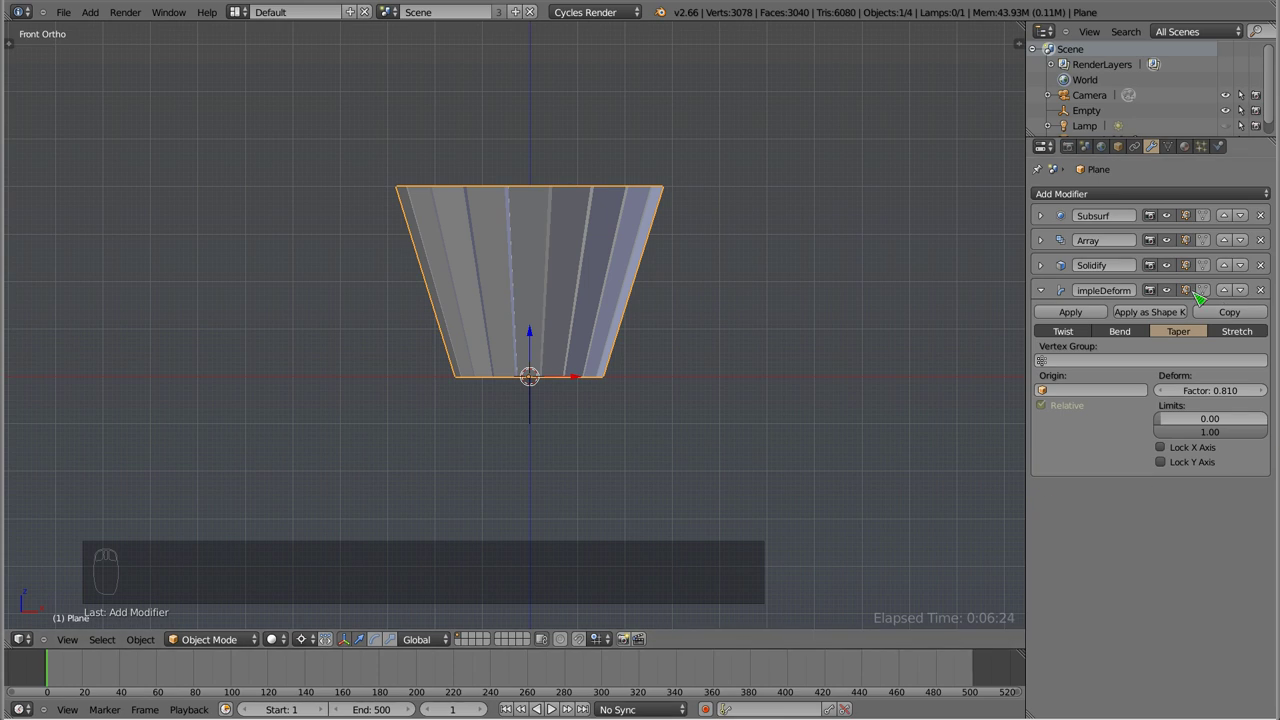
click(1179, 553)
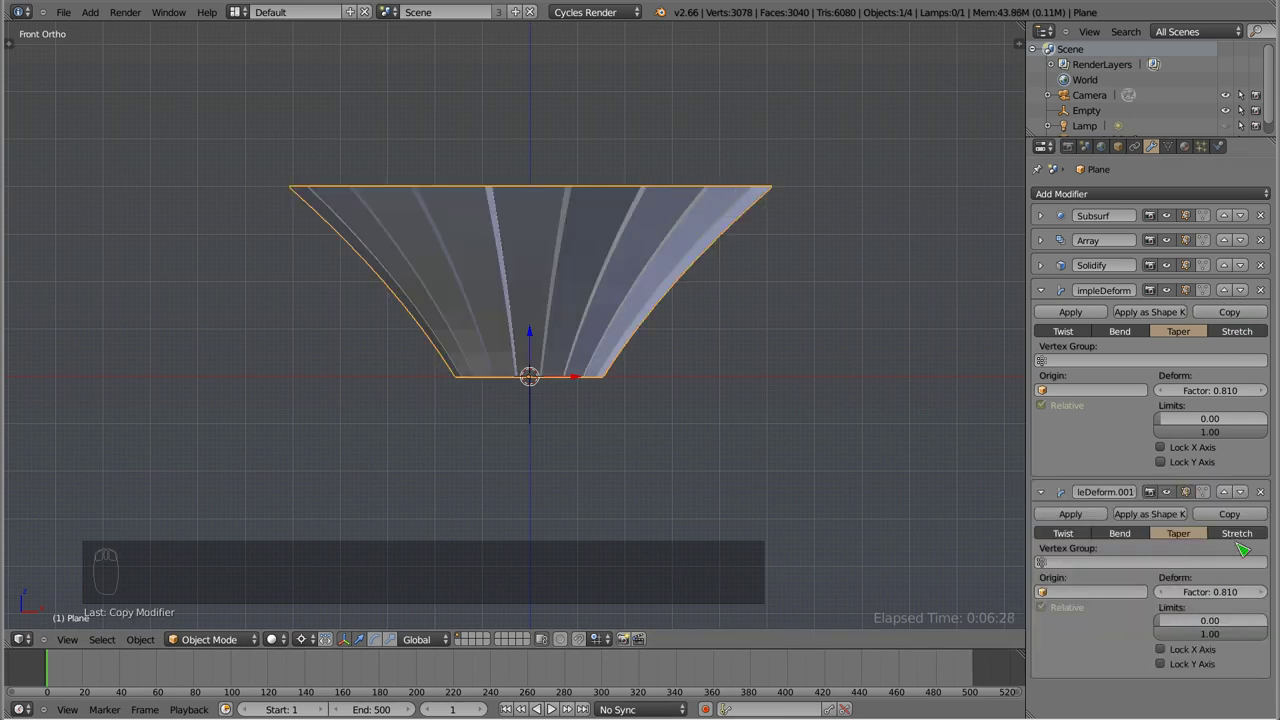
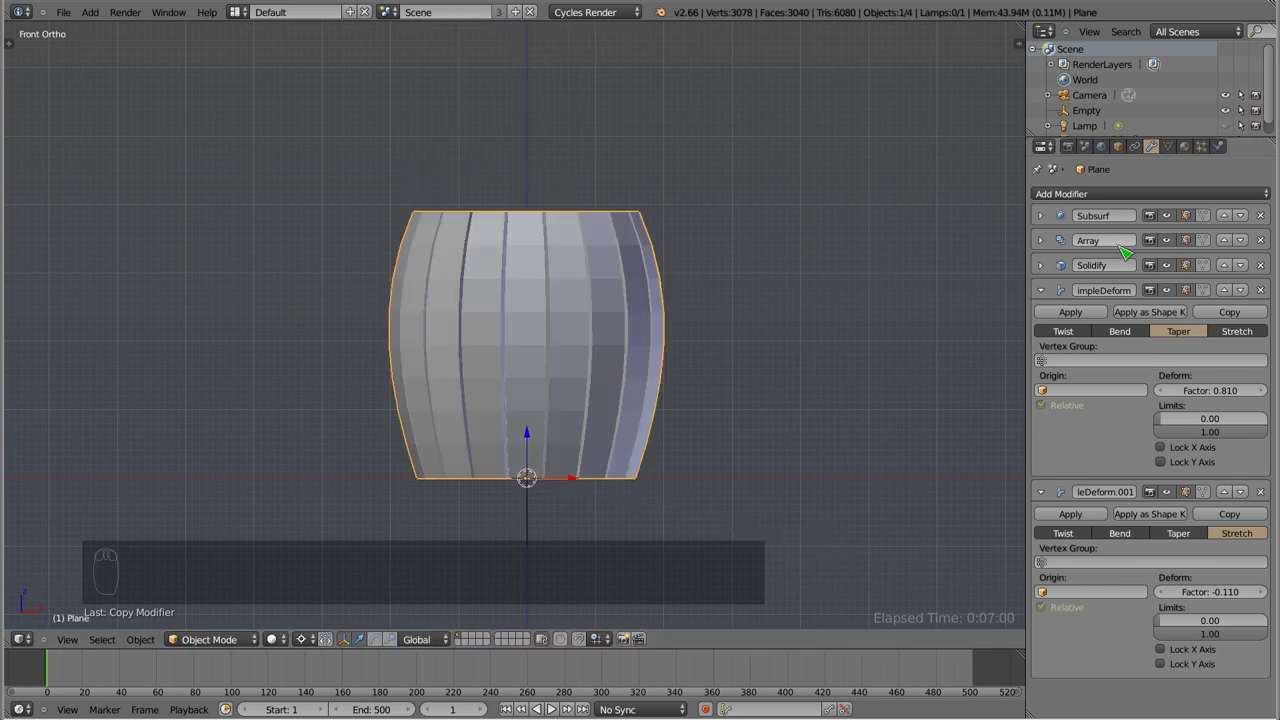
- Inspect the bulging barrel and select the stave Plane object
drag(529, 320, 547, 495)
drag(549, 476, 543, 251)
drag(533, 509, 726, 463)
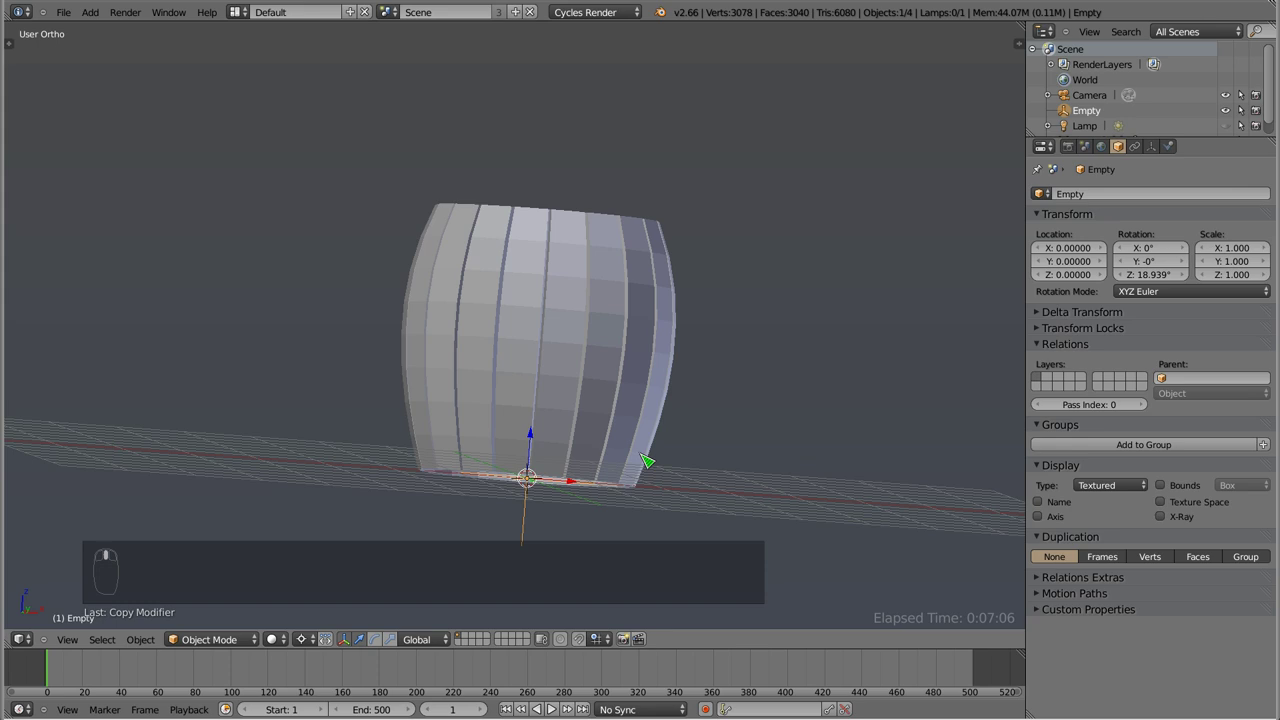
key(s)
middle_click(782, 452)
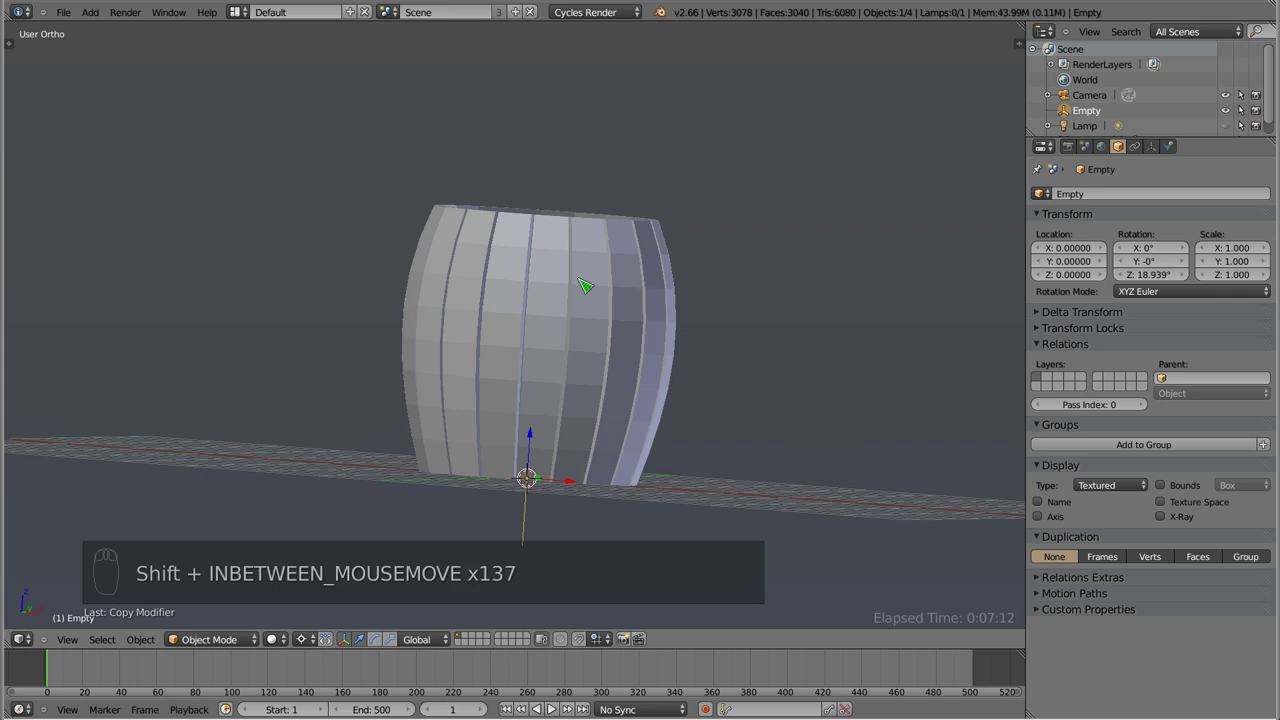
drag(606, 338, 834, 401)
- Scale the barrel in front view and add a third SimpleDeform set to Bend with factor 1.22
key(s)
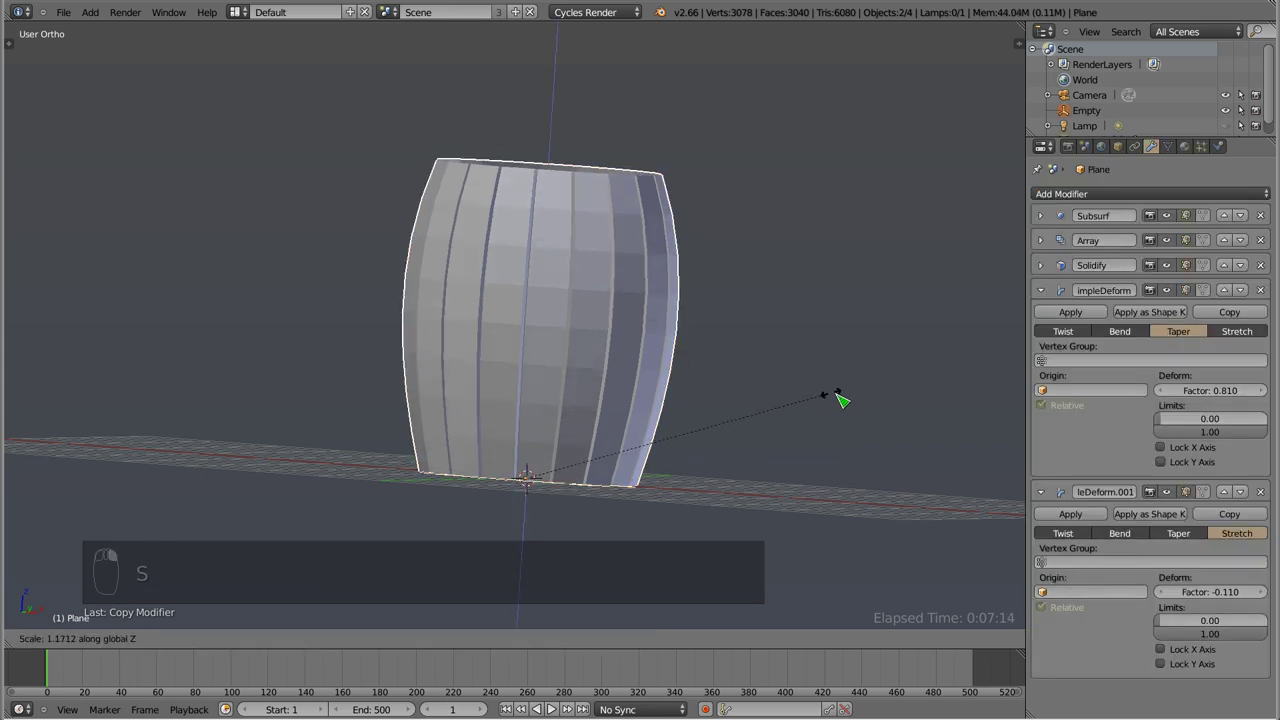
key(KP_1)
drag(514, 253, 514, 132)
drag(511, 185, 540, 215)
drag(529, 275, 536, 248)
key(KP_1)
drag(470, 252, 497, 234)
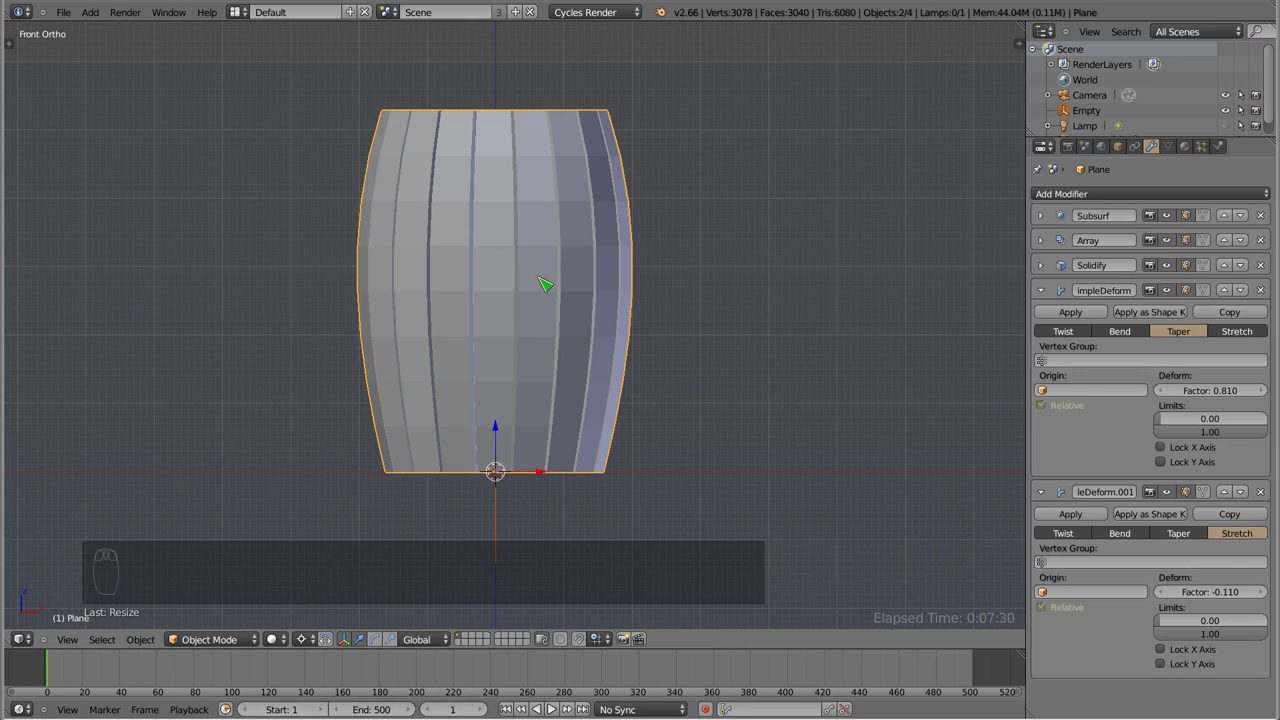
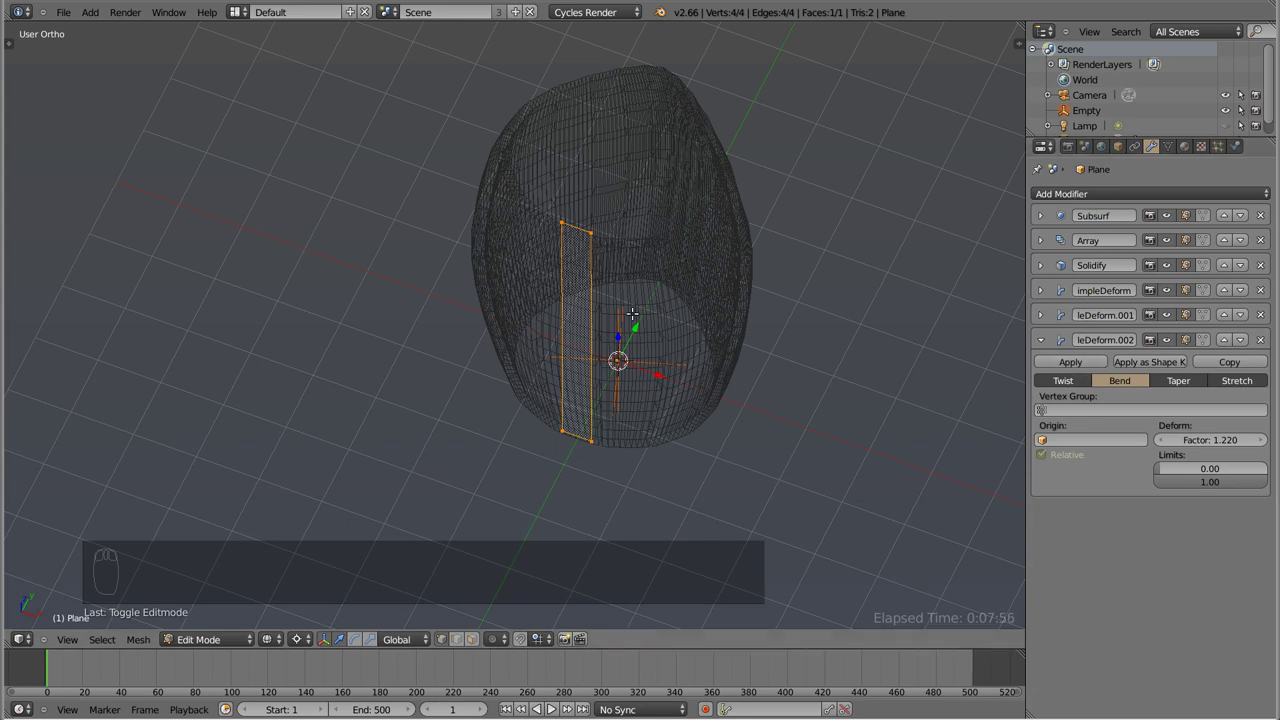
- Leave Edit Mode and view the barrel from above in solid shading
key(Tab)
drag(512, 276, 511, 279)
key(KP_1)
key(KP_7)
middle_click(511, 279)
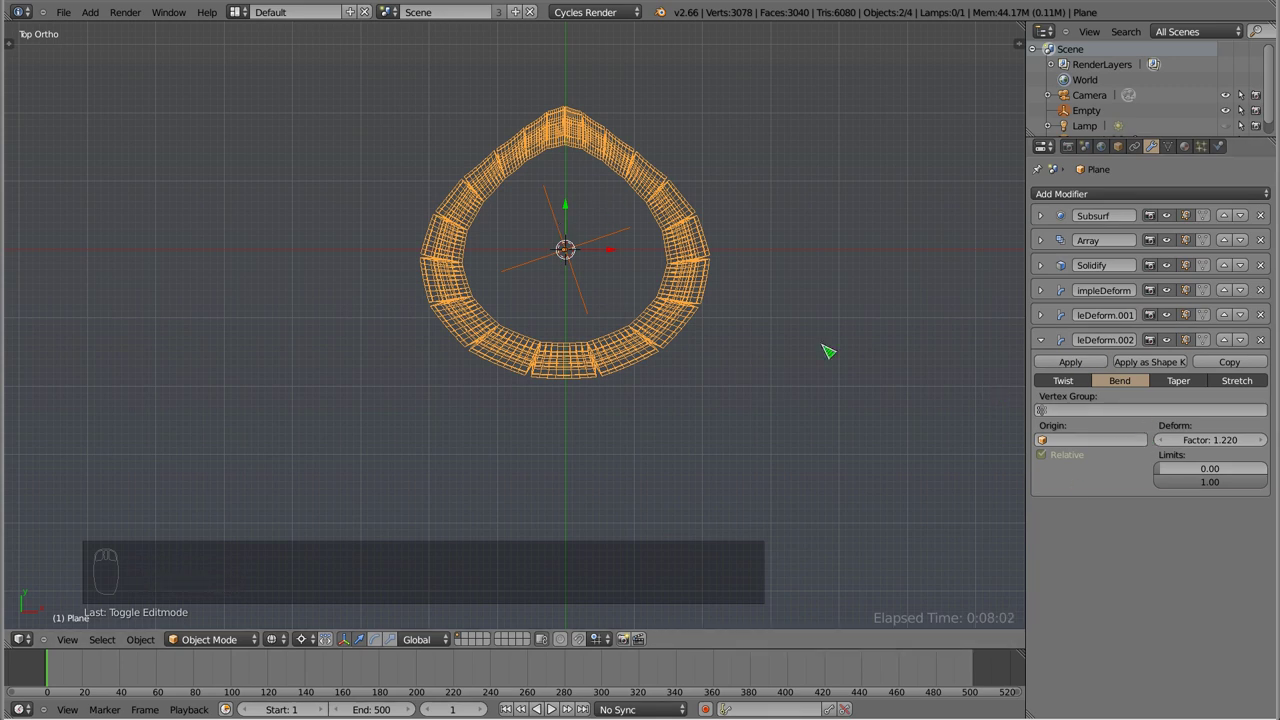
key(z)
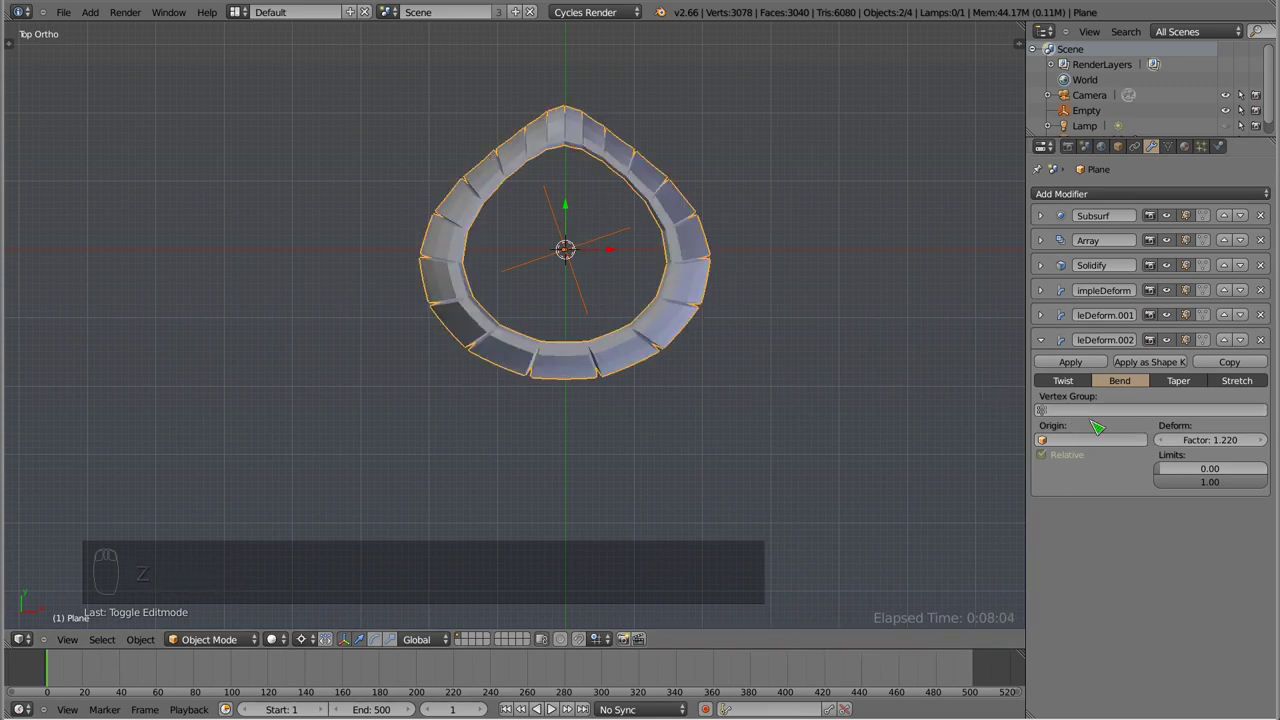
- Switch SimpleDeform.002 between Bend and Twist, inspect the spiralled staves, then remove that modifier
drag(1072, 389, 599, 70)
drag(561, 347, 586, 196)
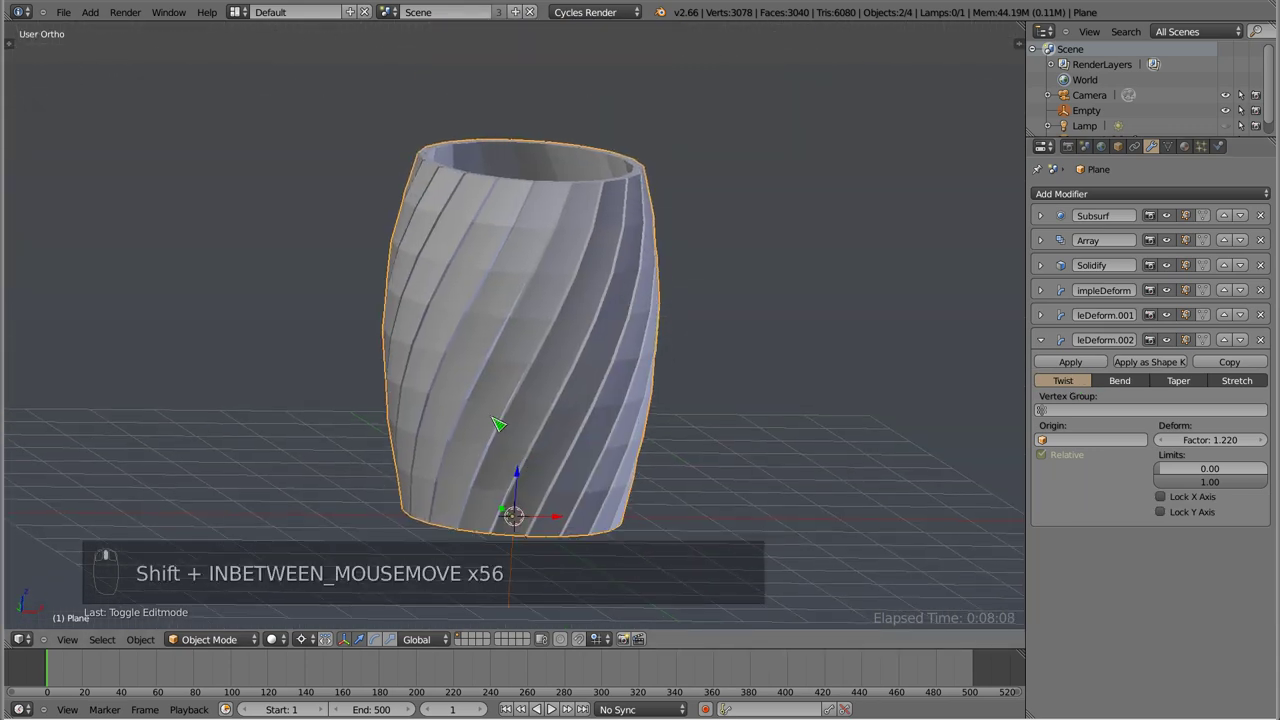
drag(635, 392, 440, 451)
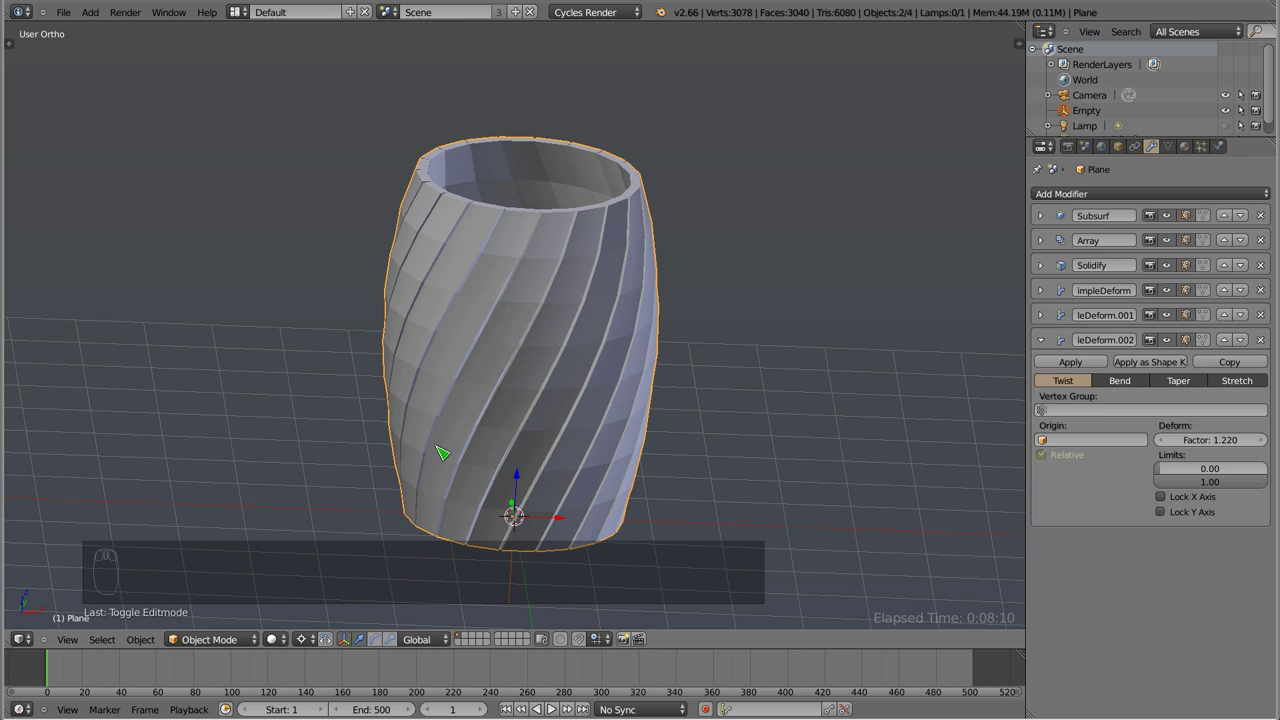
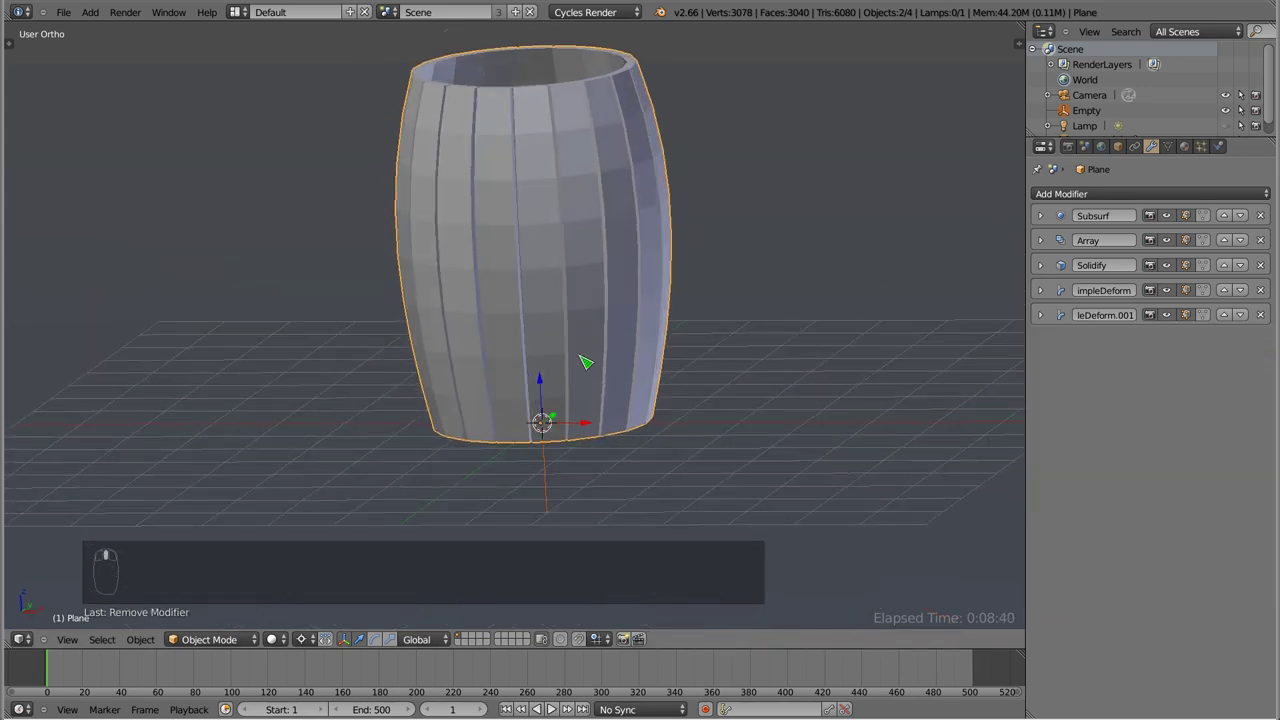
- Orbit around the finished barrel, then move to an empty layer to start the hoops
scroll(down, 3)
drag(558, 455, 578, 292)
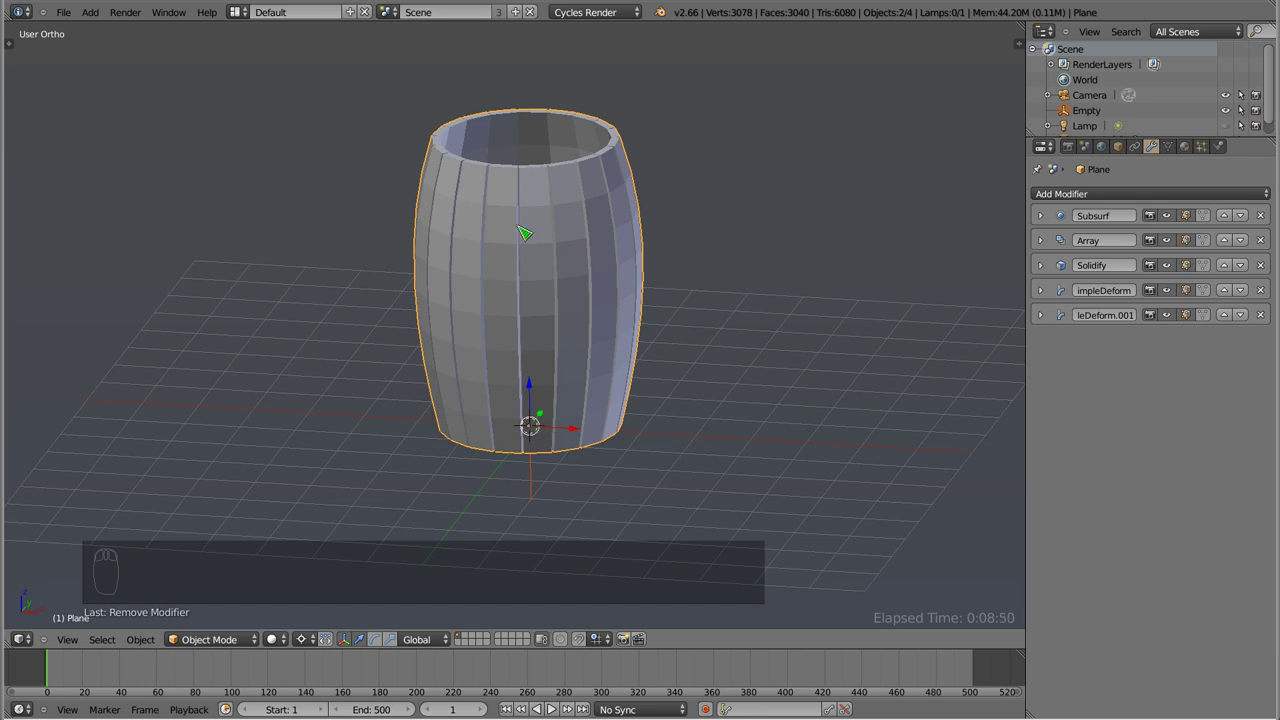
drag(526, 307, 508, 443)
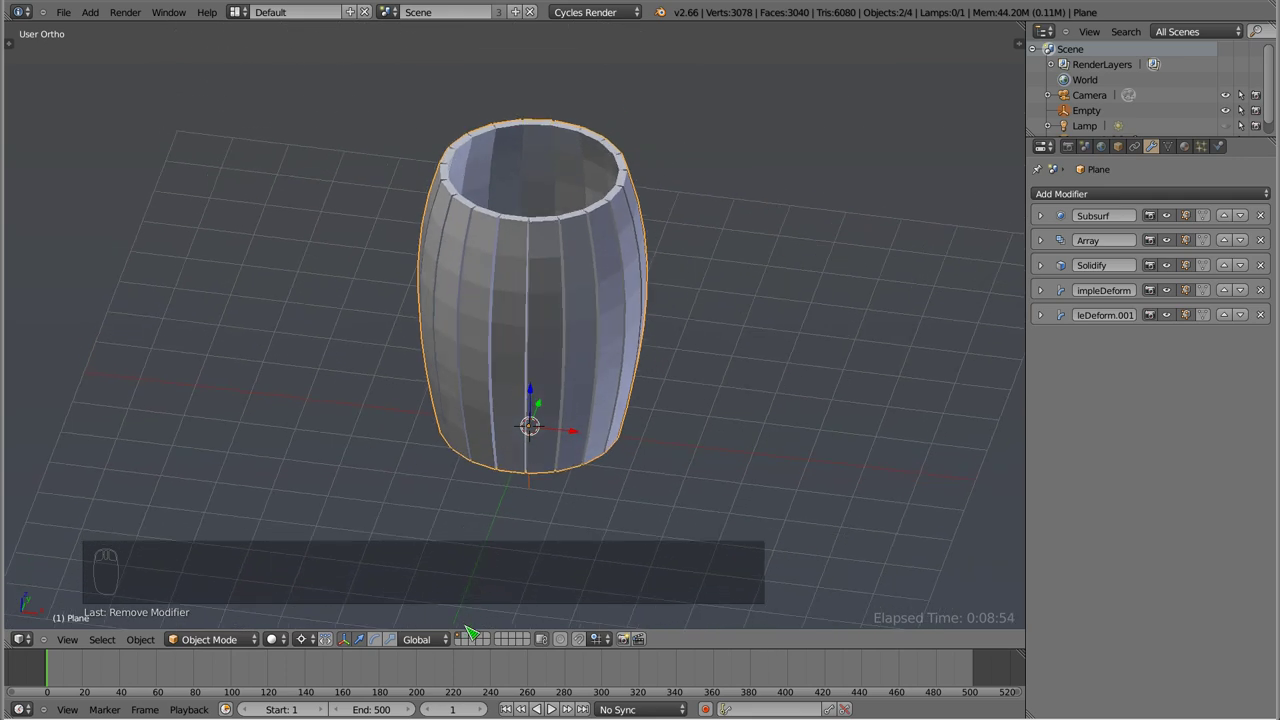
drag(470, 640, 575, 337)
drag(593, 418, 646, 226)
- Add a mesh circle, discard the first attempt, set 32 vertices and enter edit mode
key(shift+a)
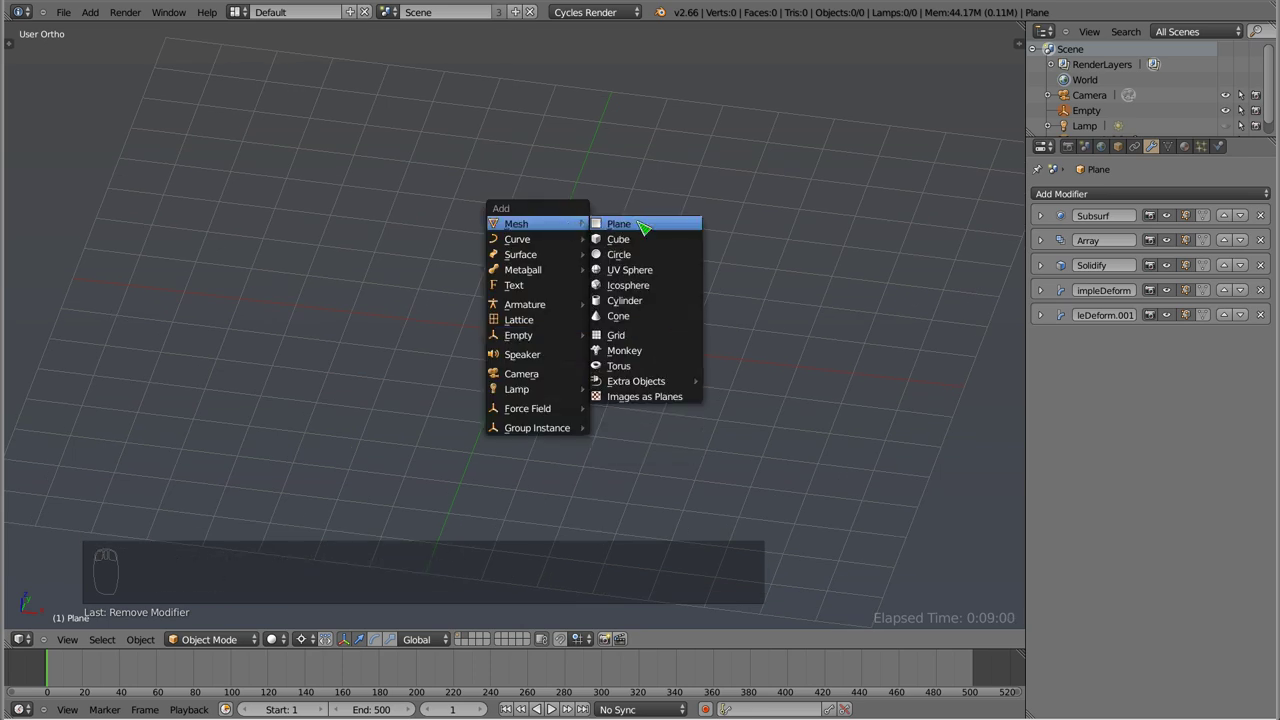
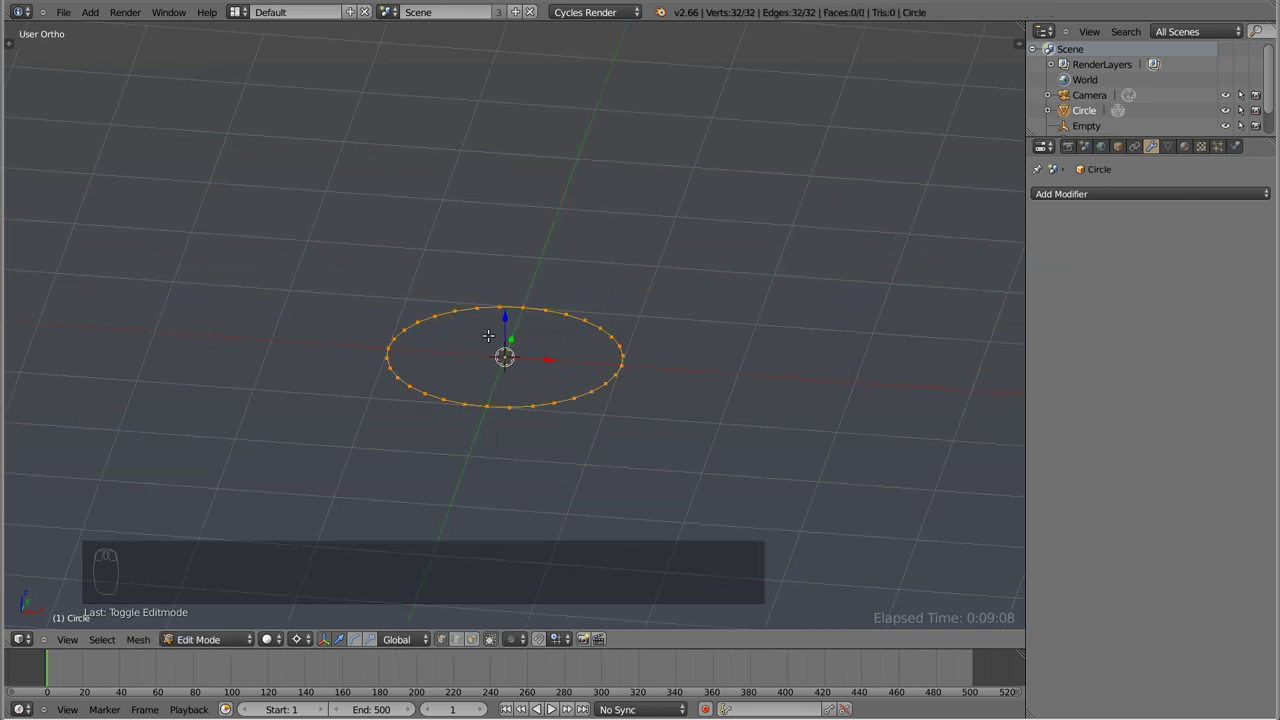
key(Tab)
key(x)
key(shift+a)
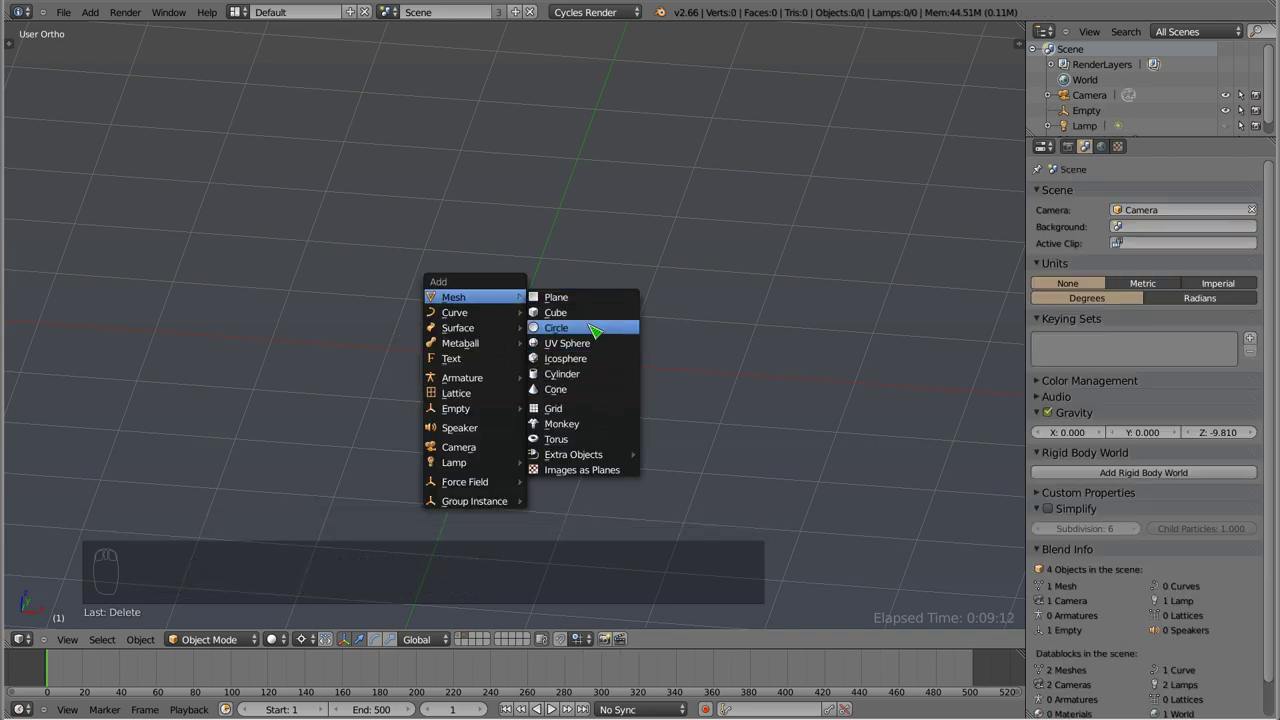
key(t)
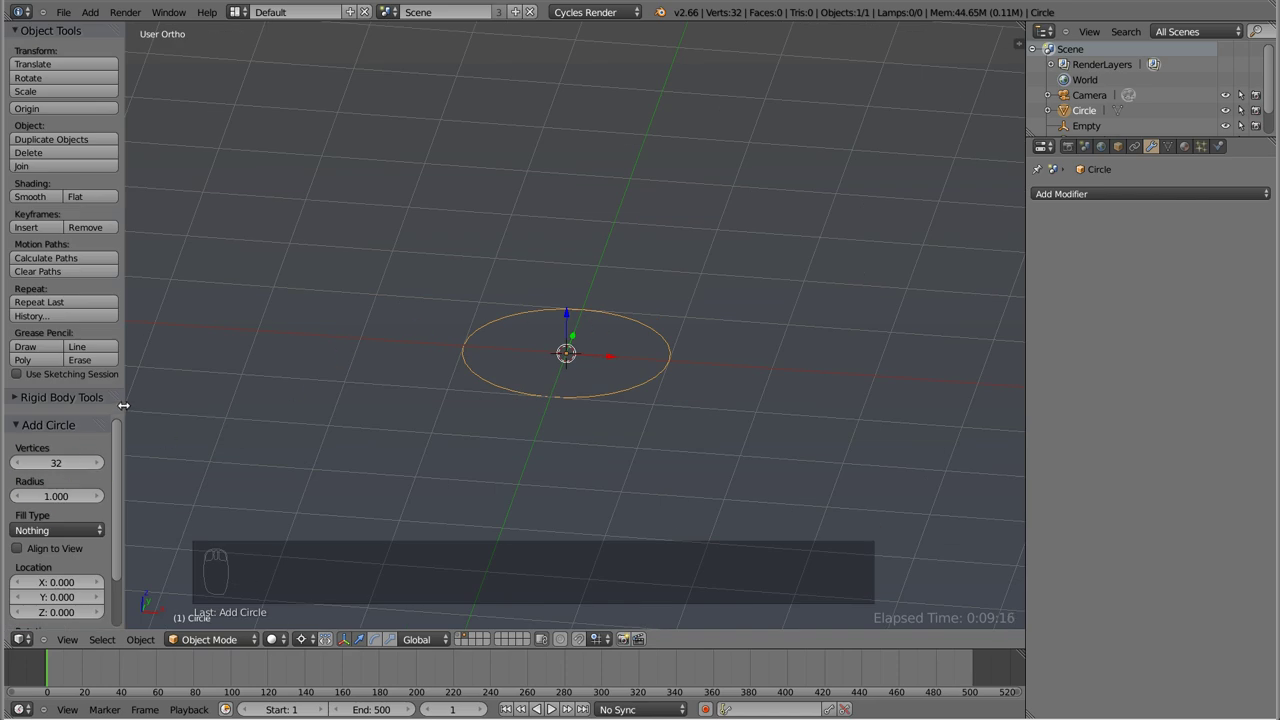
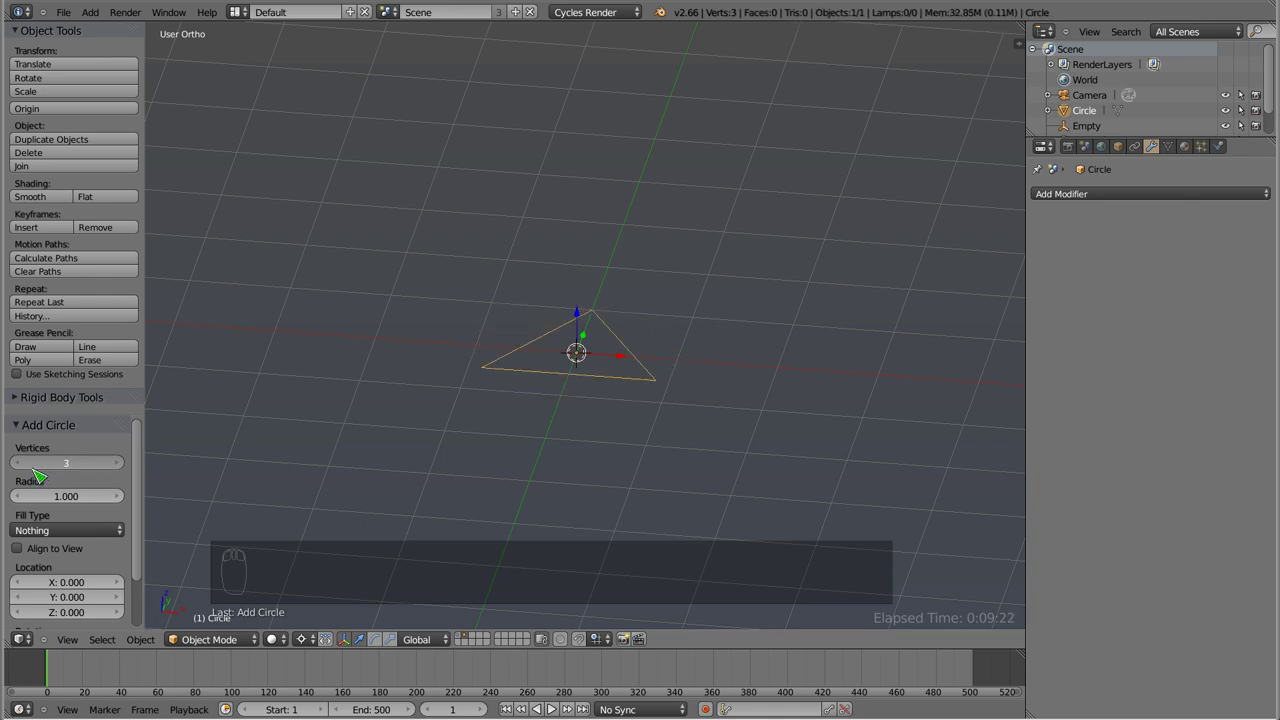
drag(94, 468, 74, 473)
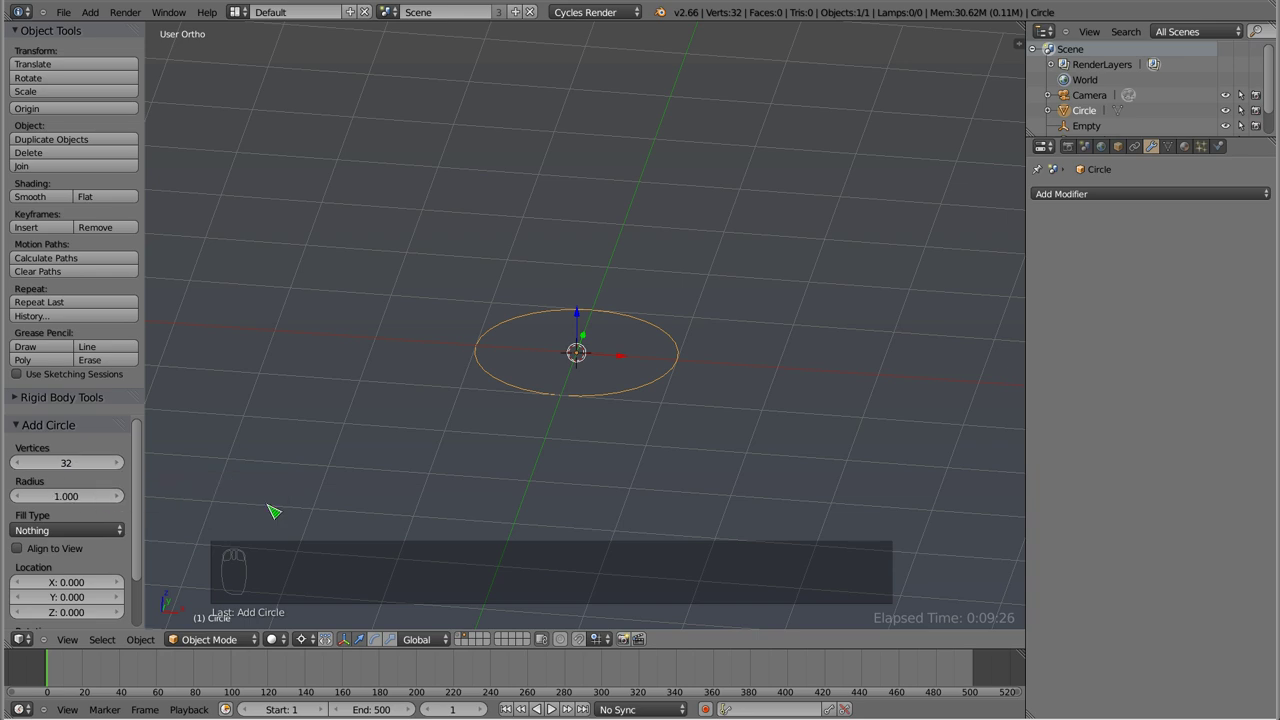
key(Tab)
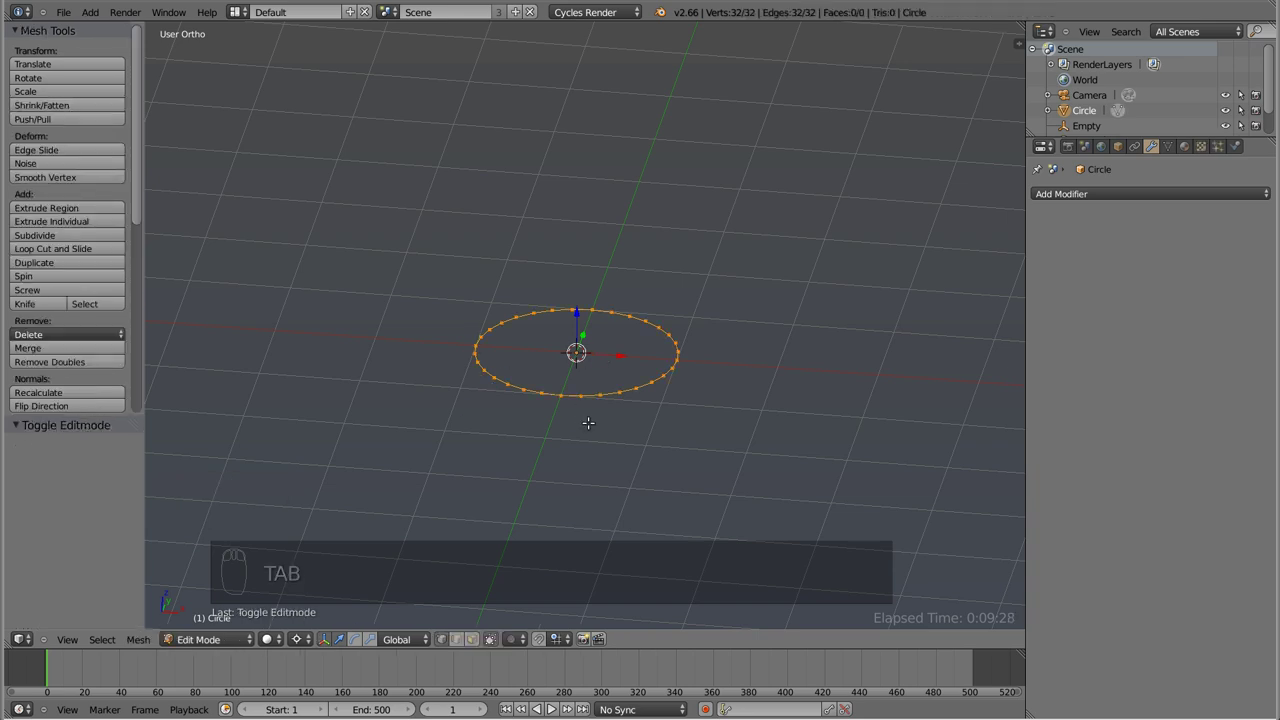
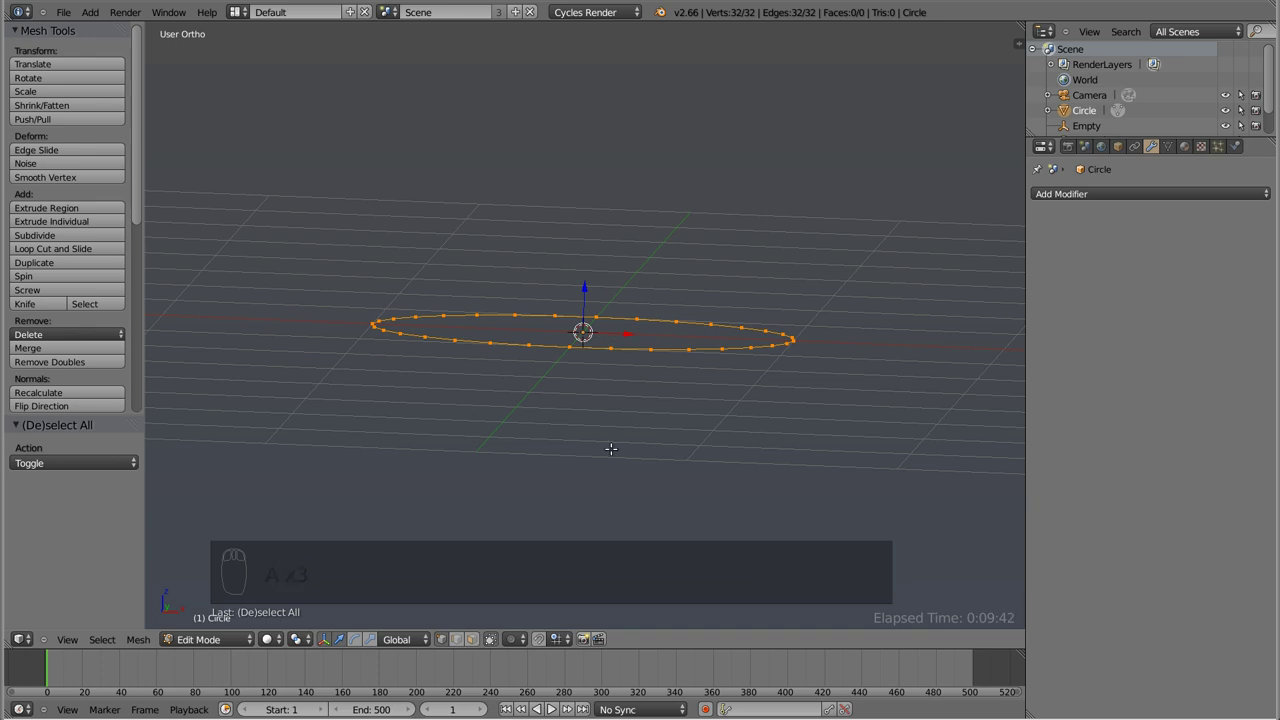
- Extrude all the circle's vertices upward along Z into a thin ring band
key(e)
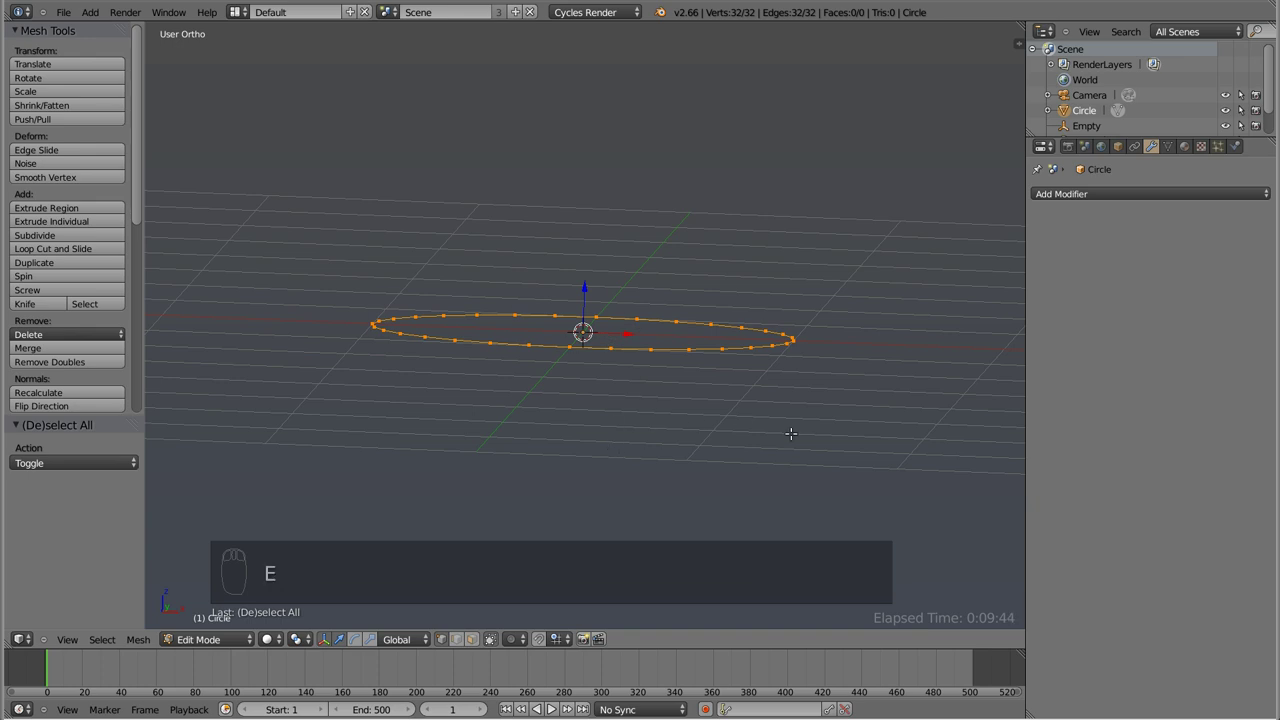
key(z)
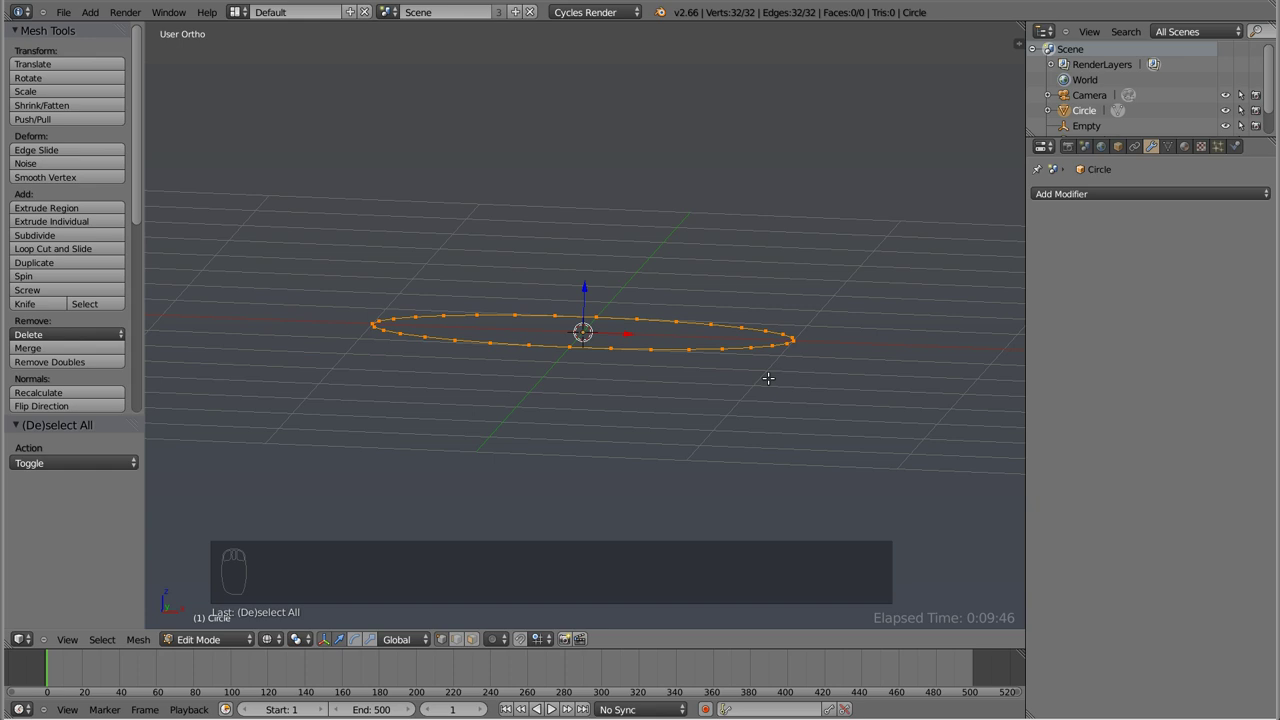
key(Escape)
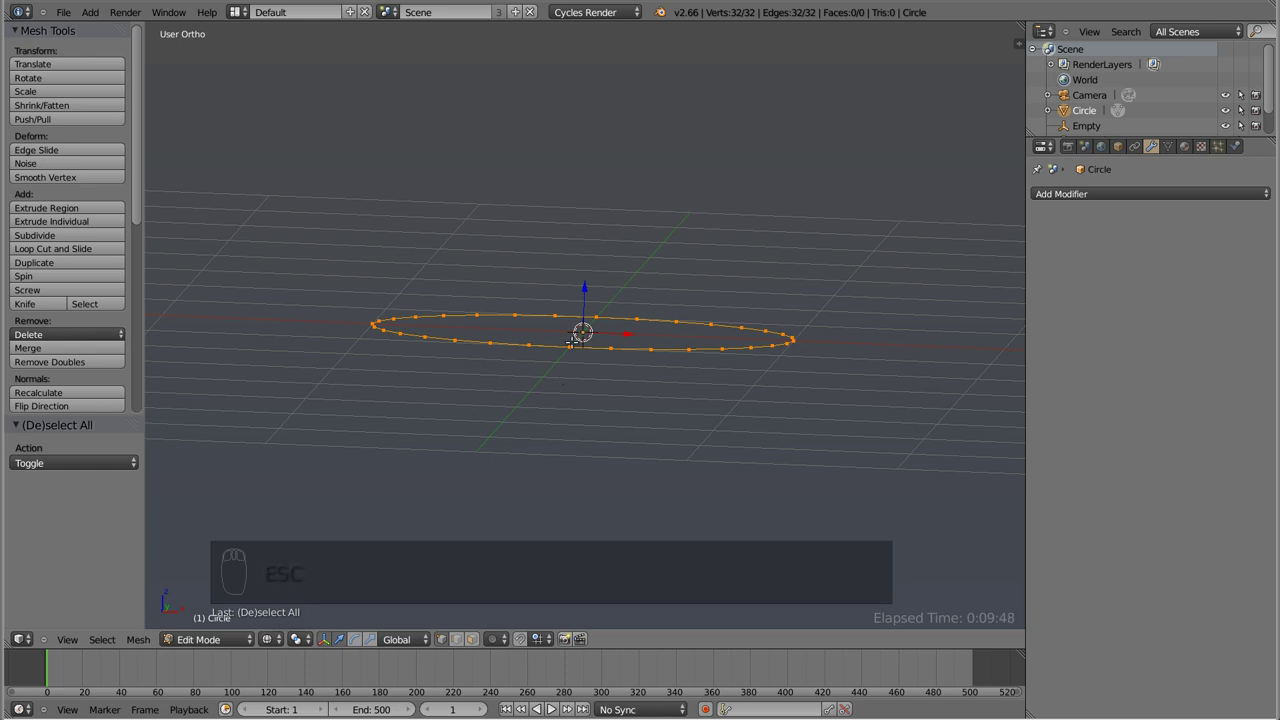
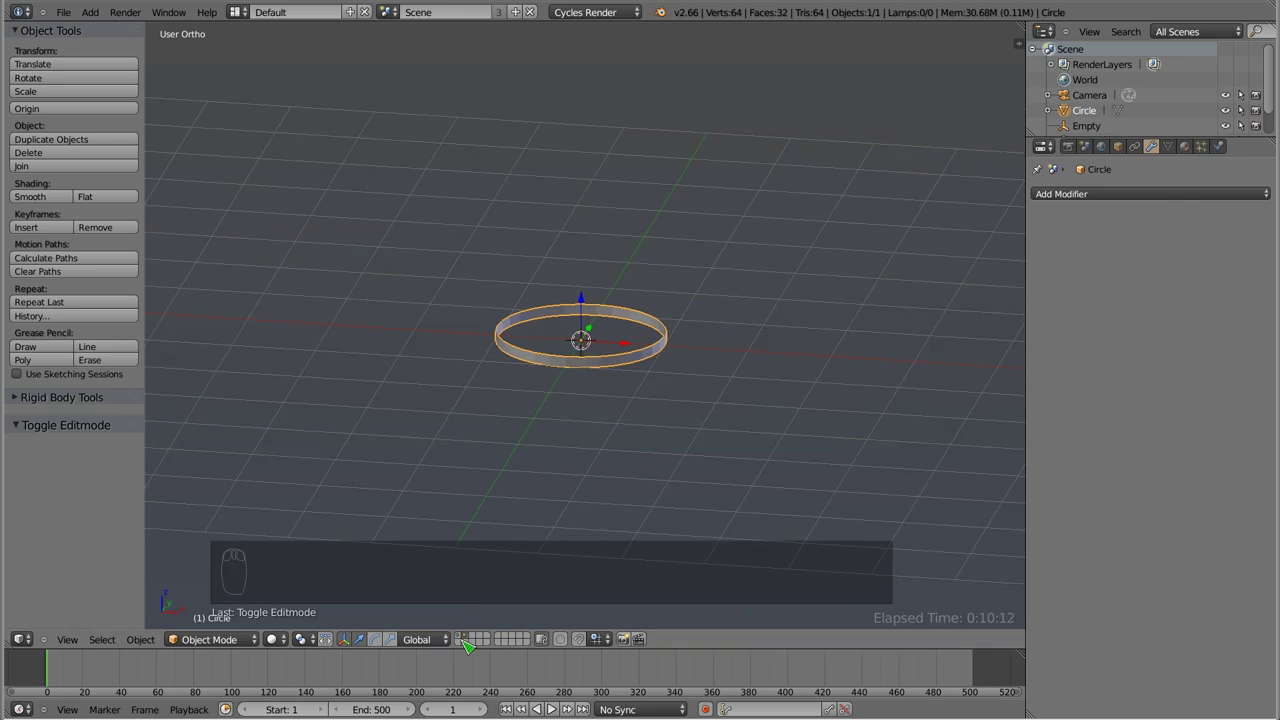
- Reveal the barrel beside the ring and scale the ring down to the barrel's base width
drag(461, 641, 470, 641)
drag(470, 641, 468, 644)
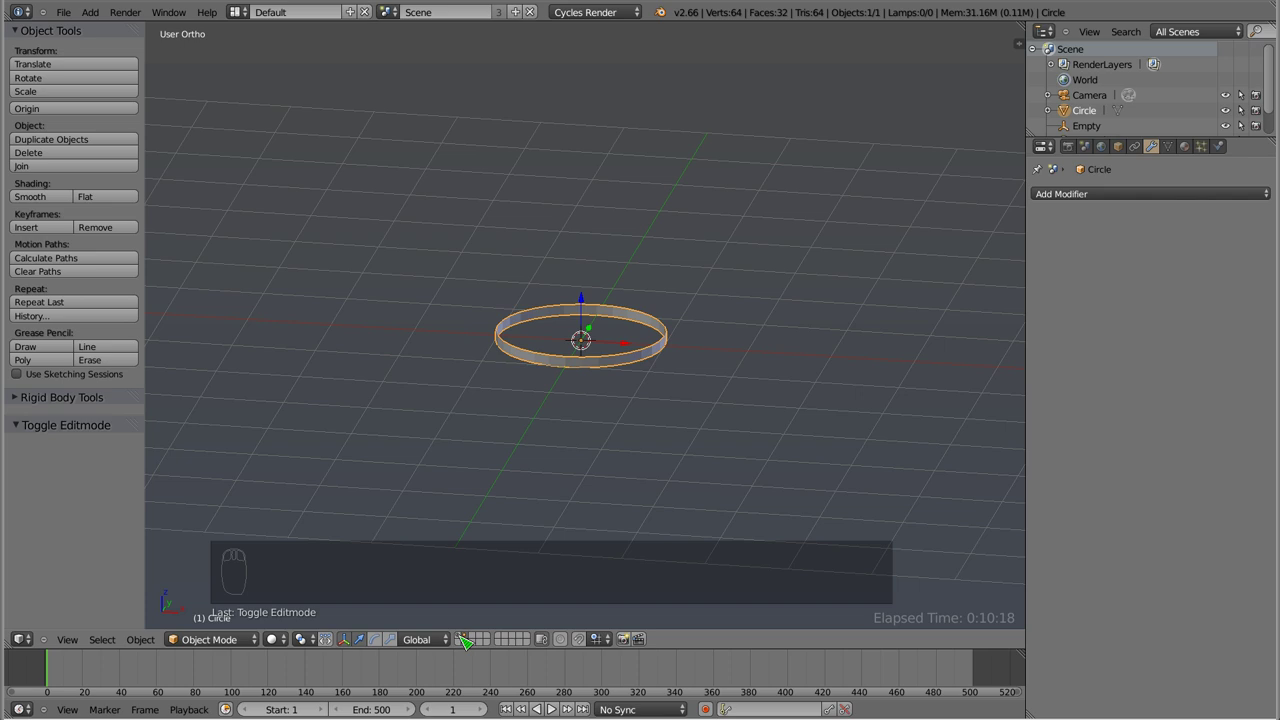
drag(468, 641, 574, 228)
drag(547, 358, 652, 328)
drag(652, 328, 709, 423)
key(s)
drag(571, 250, 449, 264)
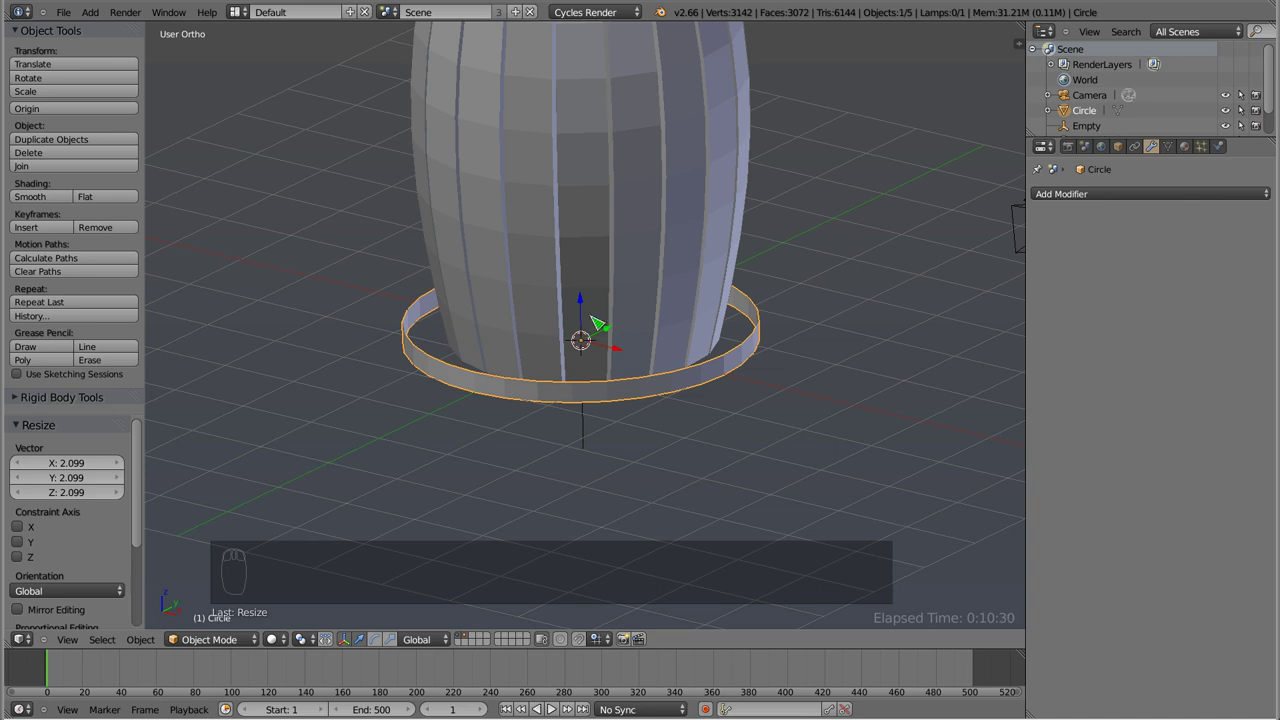
drag(594, 330, 791, 396)
key(s)
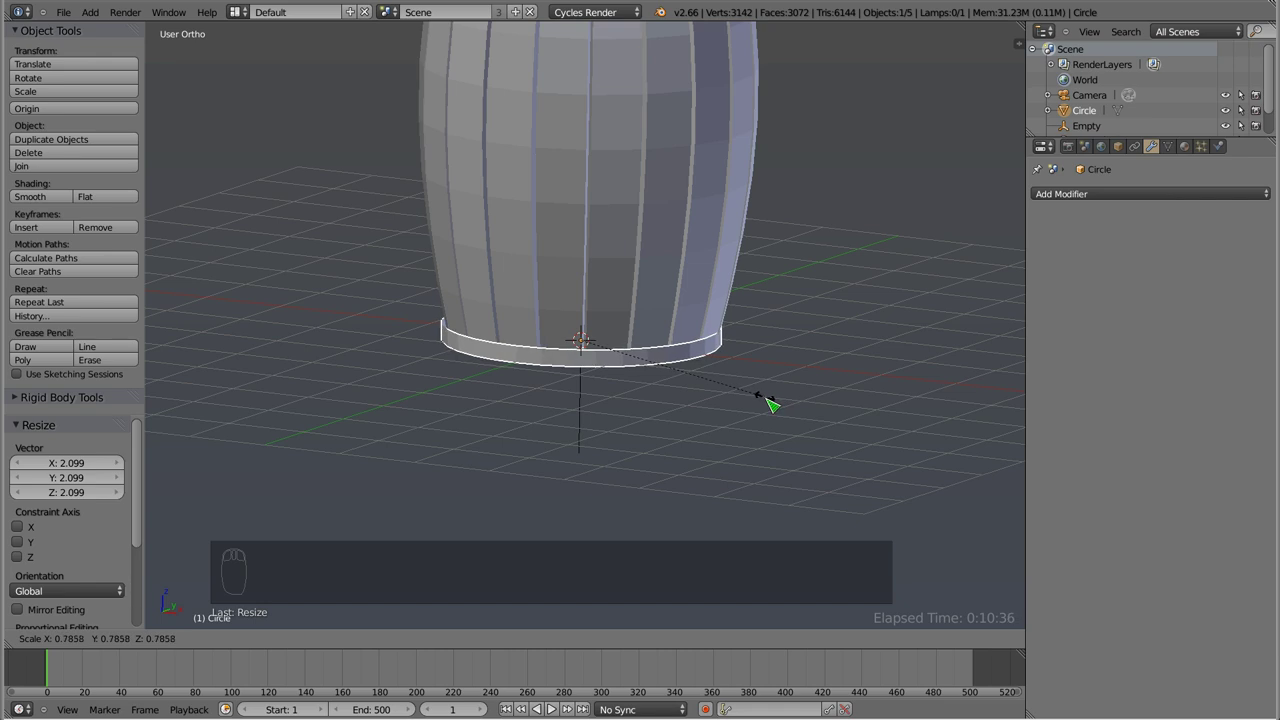
drag(579, 275, 697, 663)
- Inspect the ring's fit from underneath and straight from the front
middle_click(720, 307)
scroll(up, 3)
drag(690, 410, 655, 465)
drag(664, 463, 410, 381)
middle_click(572, 387)
drag(618, 370, 434, 434)
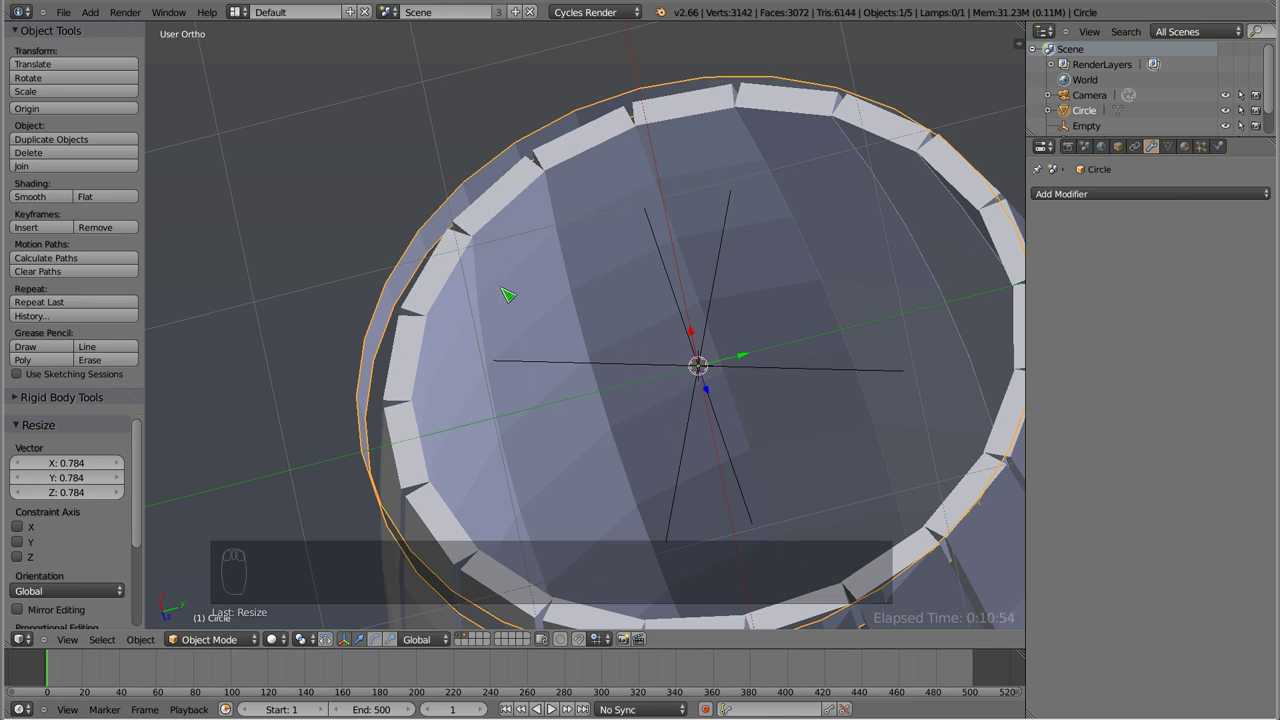
drag(628, 267, 672, 206)
key(KP_1)
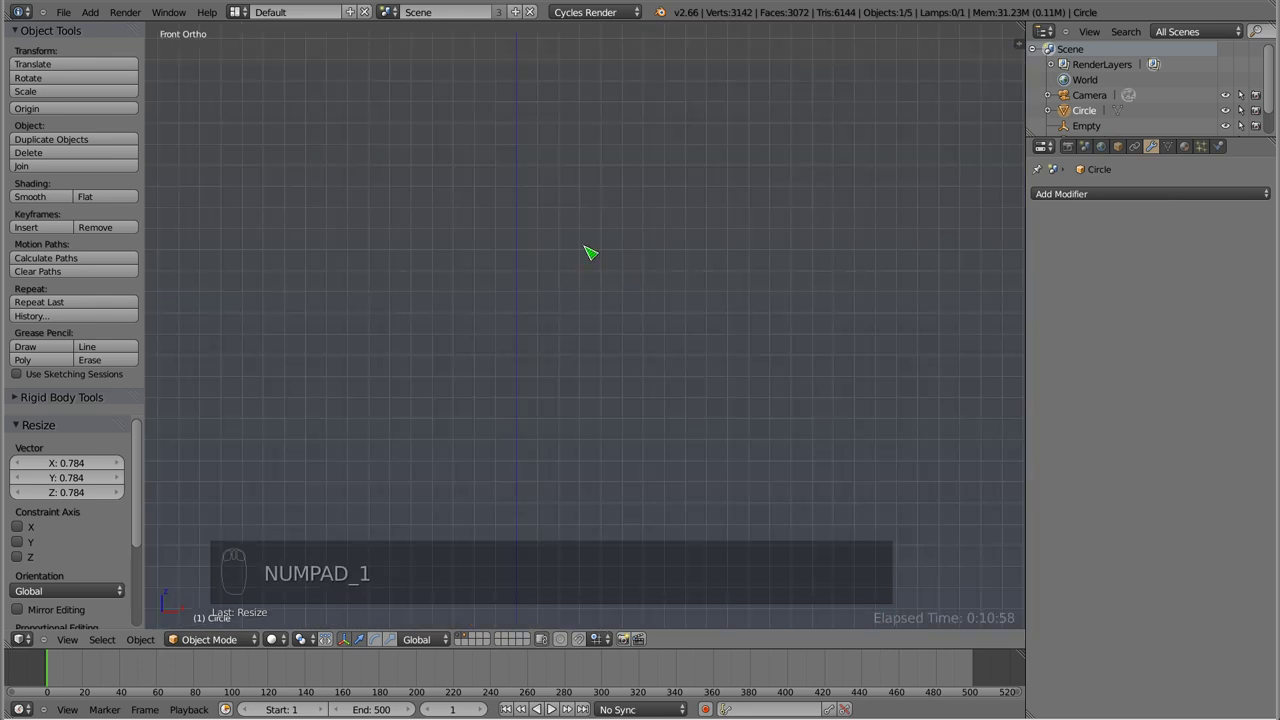
key(KP_Decimal)
drag(541, 288, 492, 230)
- Add a Shrinkwrap modifier to the ring and set its target to the Plane stave object
drag(557, 403, 539, 405)
drag(566, 425, 1154, 206)
drag(1161, 196, 1079, 344)
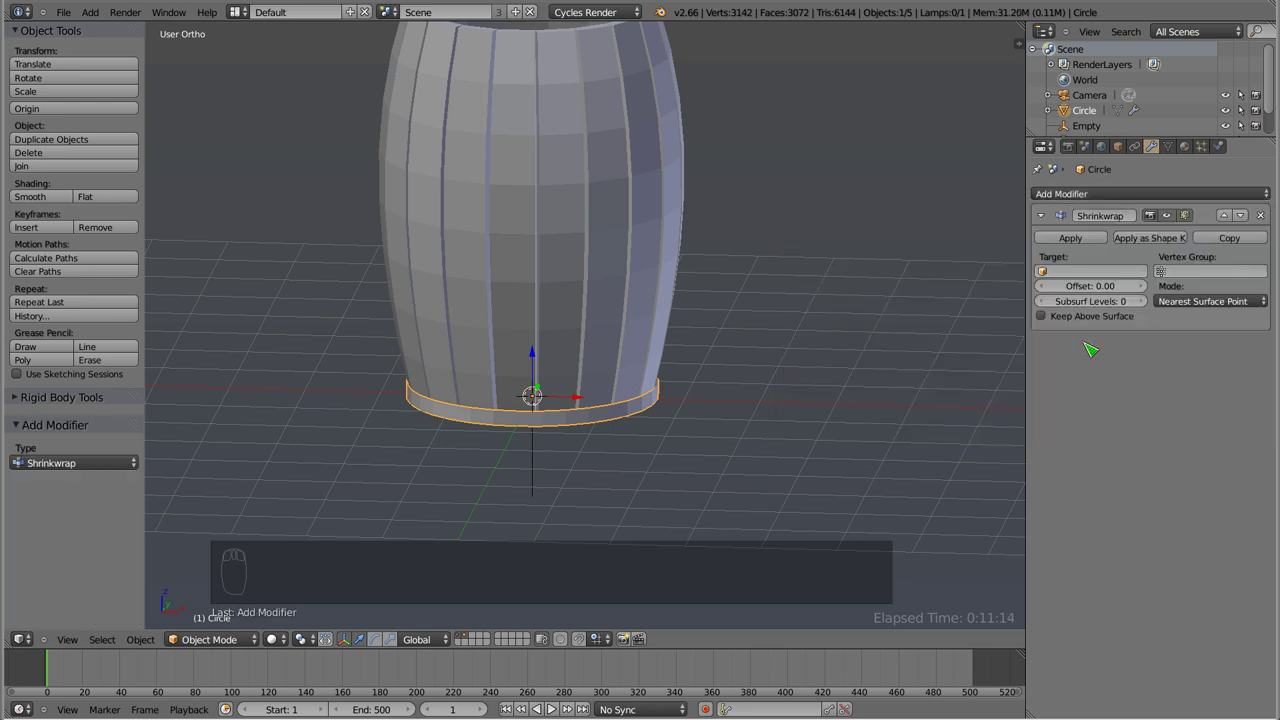
drag(700, 261, 669, 458)
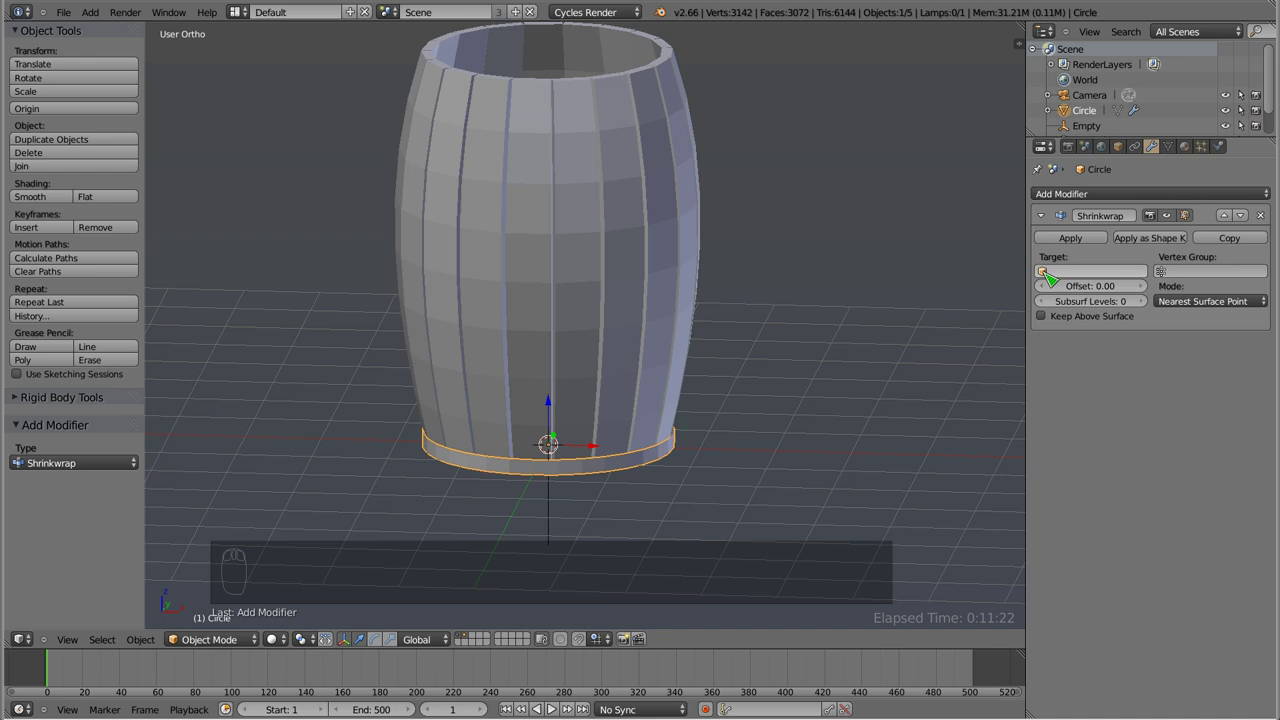
drag(1047, 274, 1073, 301)
drag(564, 462, 580, 300)
- Set Shrinkwrap offset 0.004 with Keep Above Surface and add Solidify at 0.023 thickness, checking in wireframe
key(z)
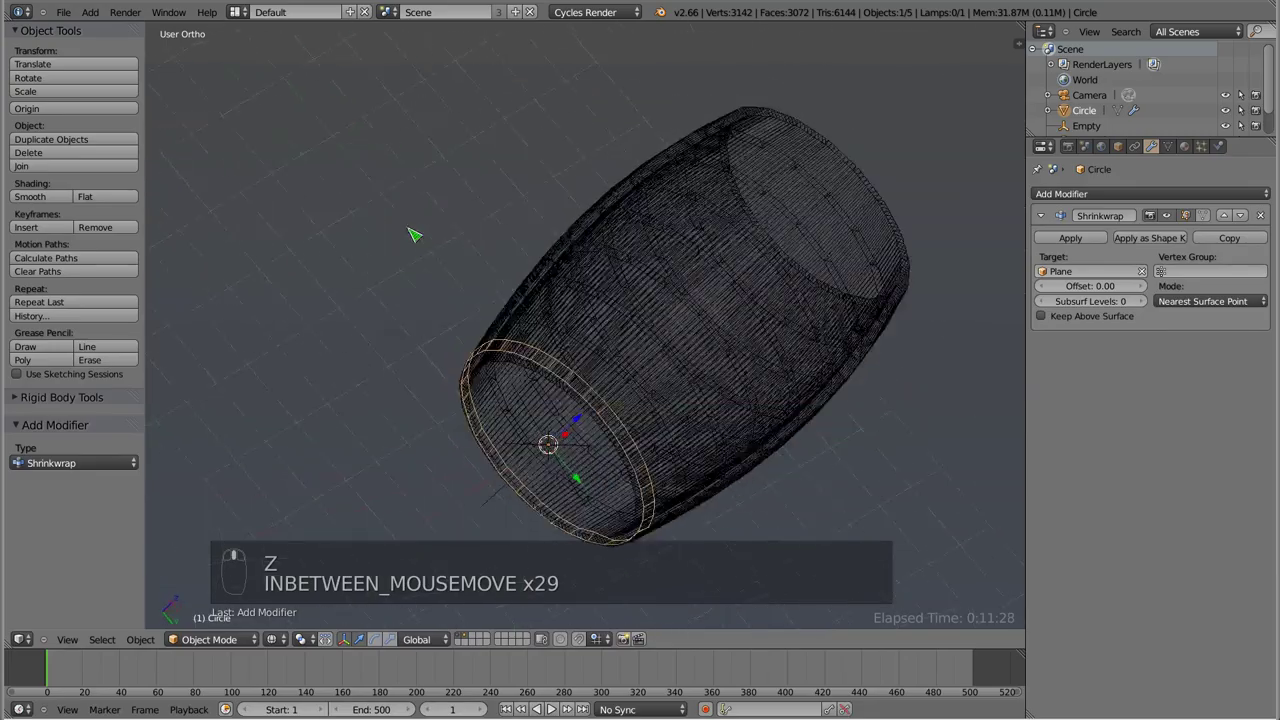
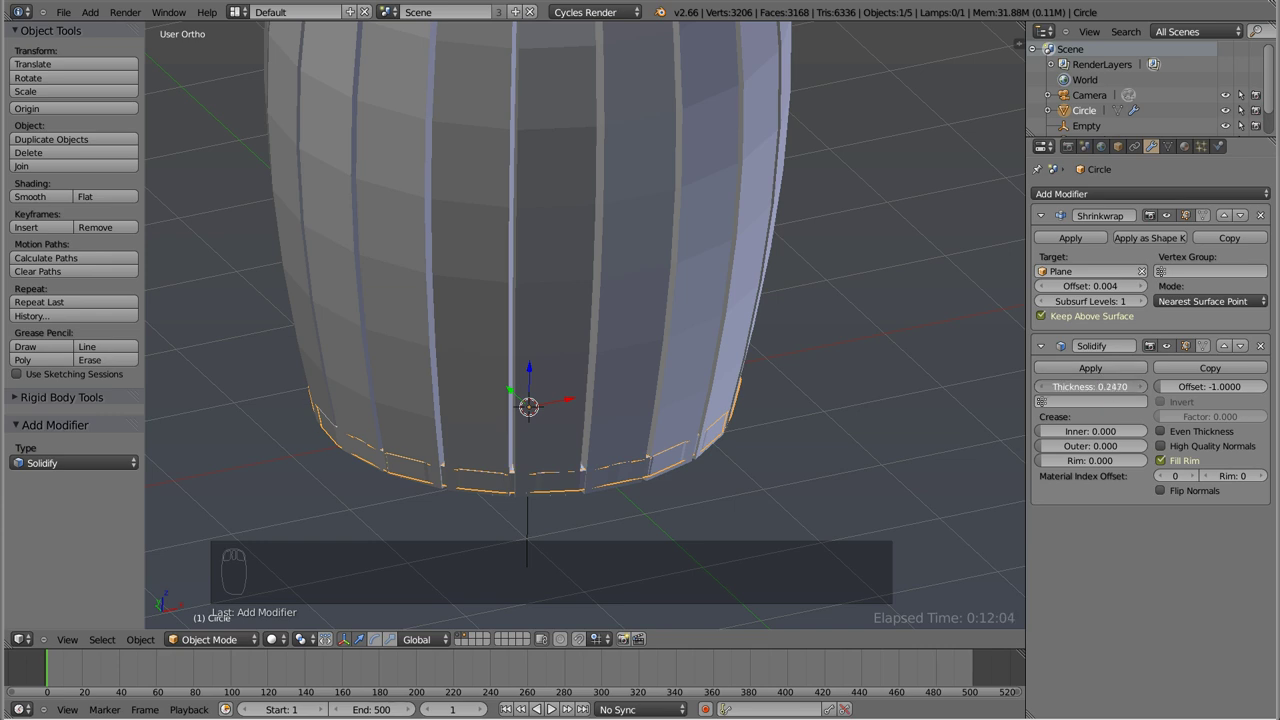
key(z)
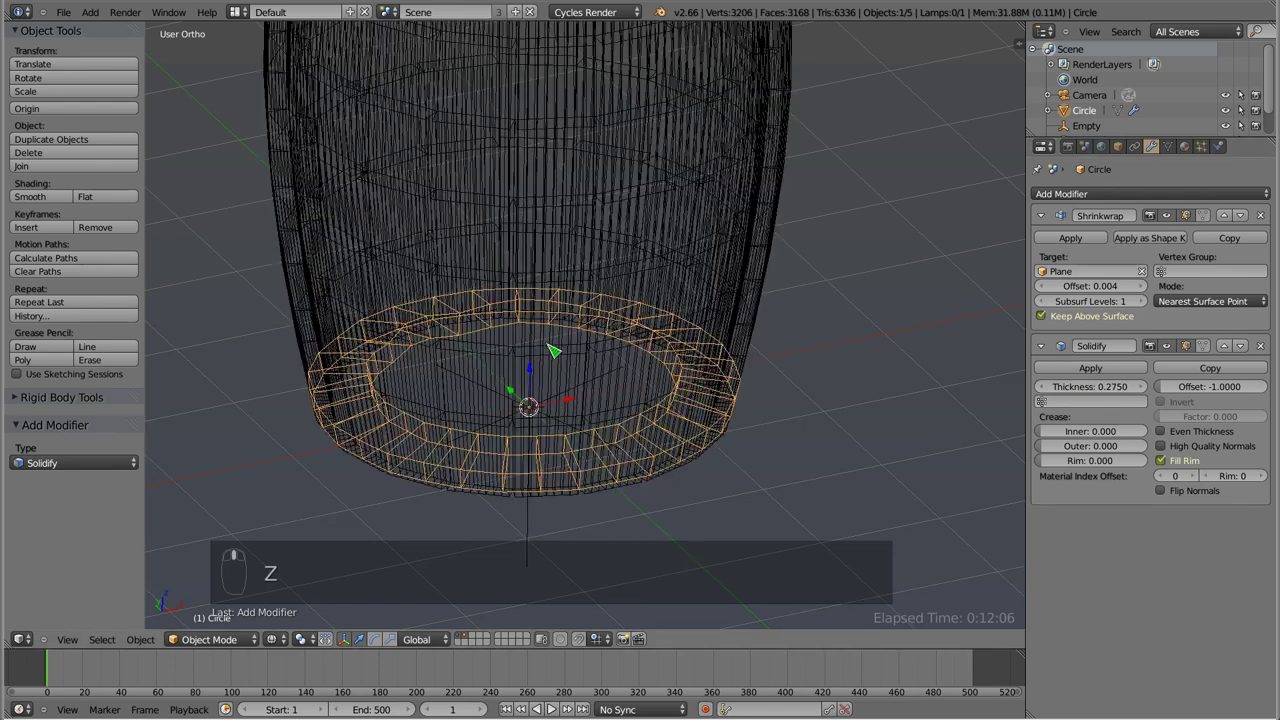
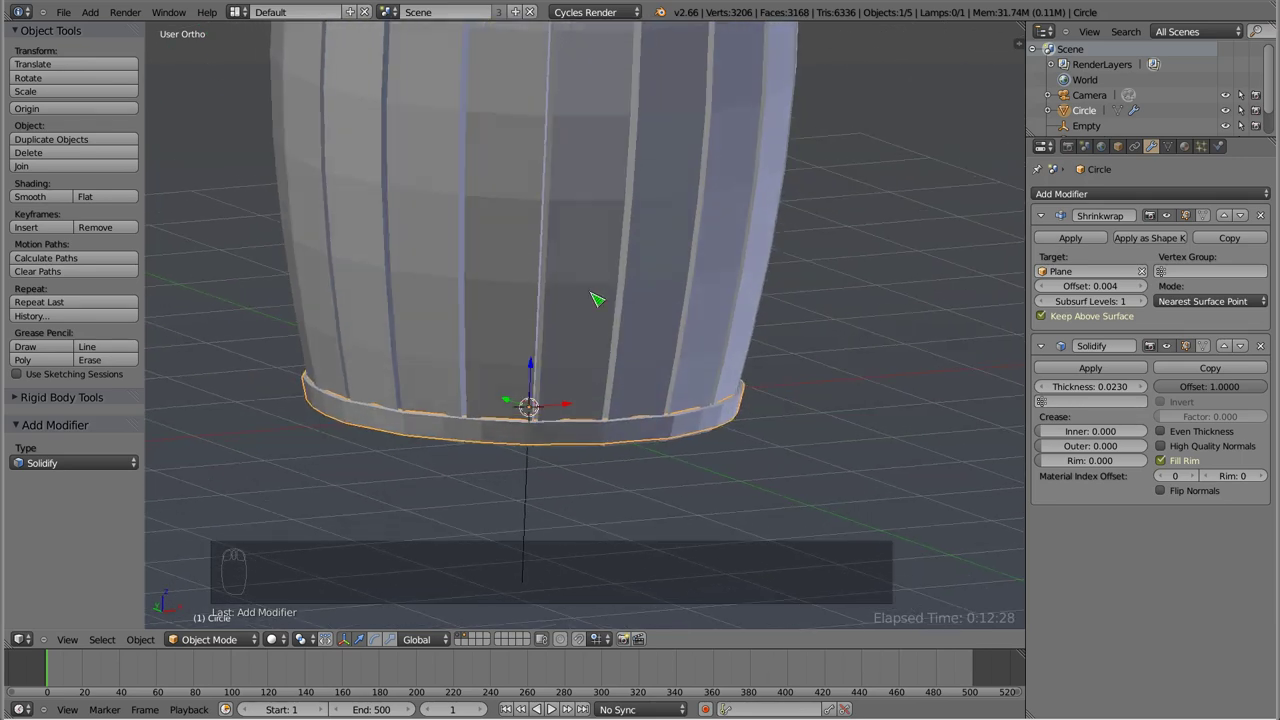
scroll(up, 3)
drag(569, 334, 591, 376)
key(g)
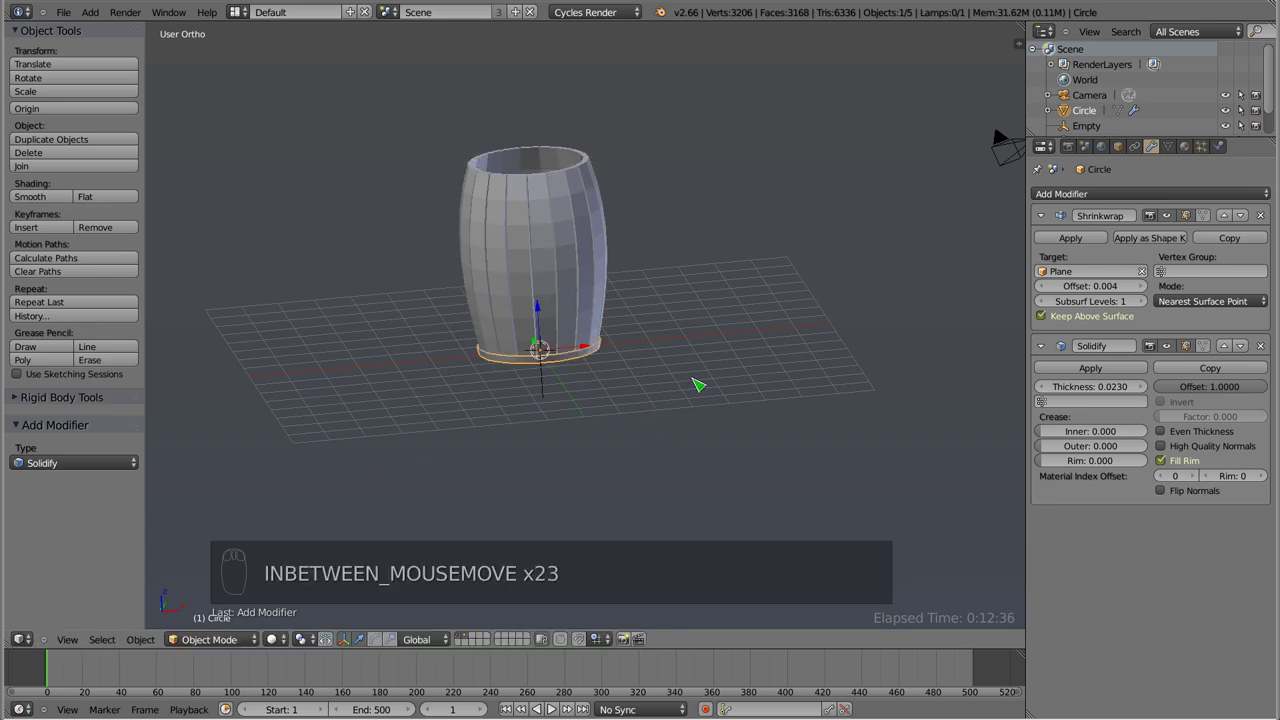
key(shift+d)
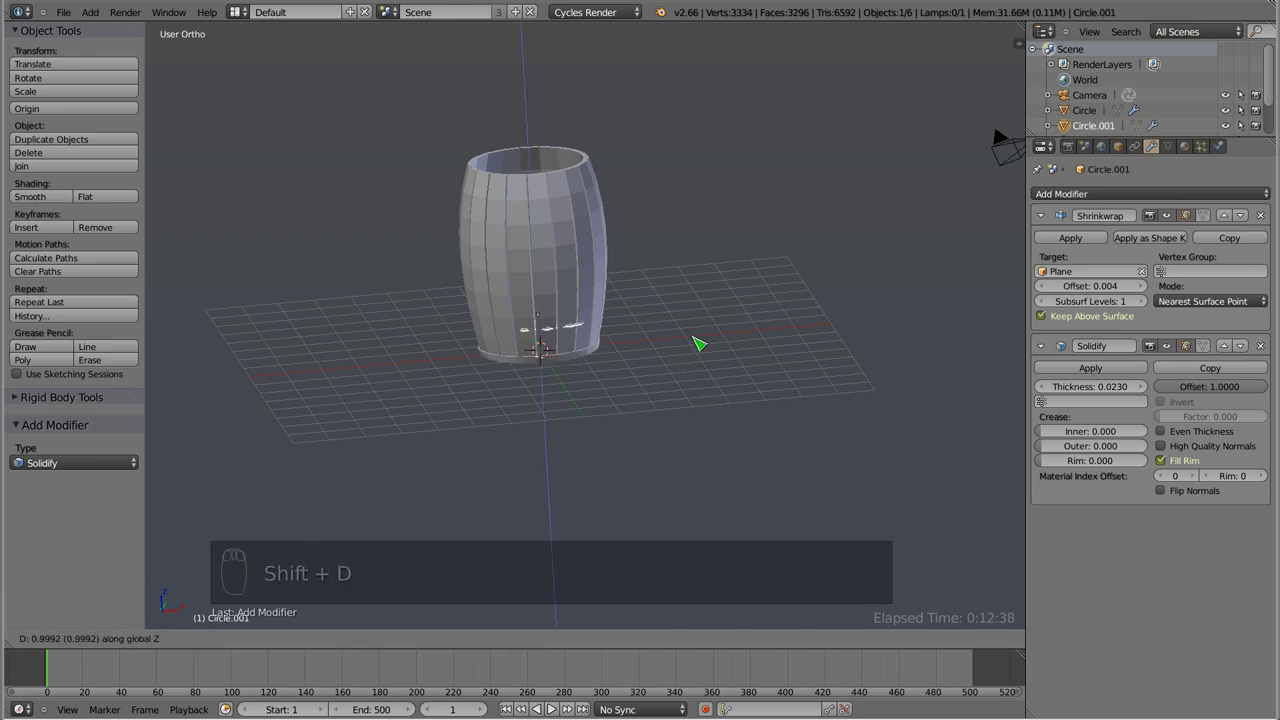
key(z)
drag(557, 282, 551, 367)
key(s)
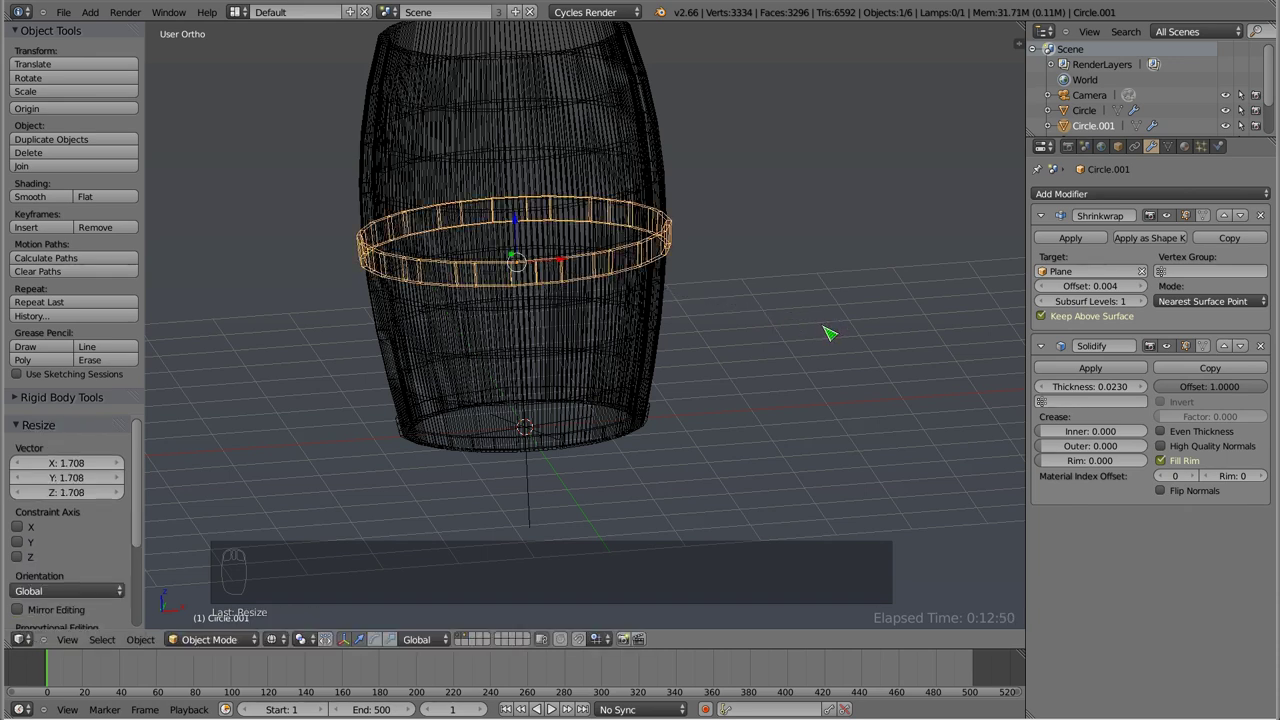
drag(563, 364, 798, 300)
key(s)
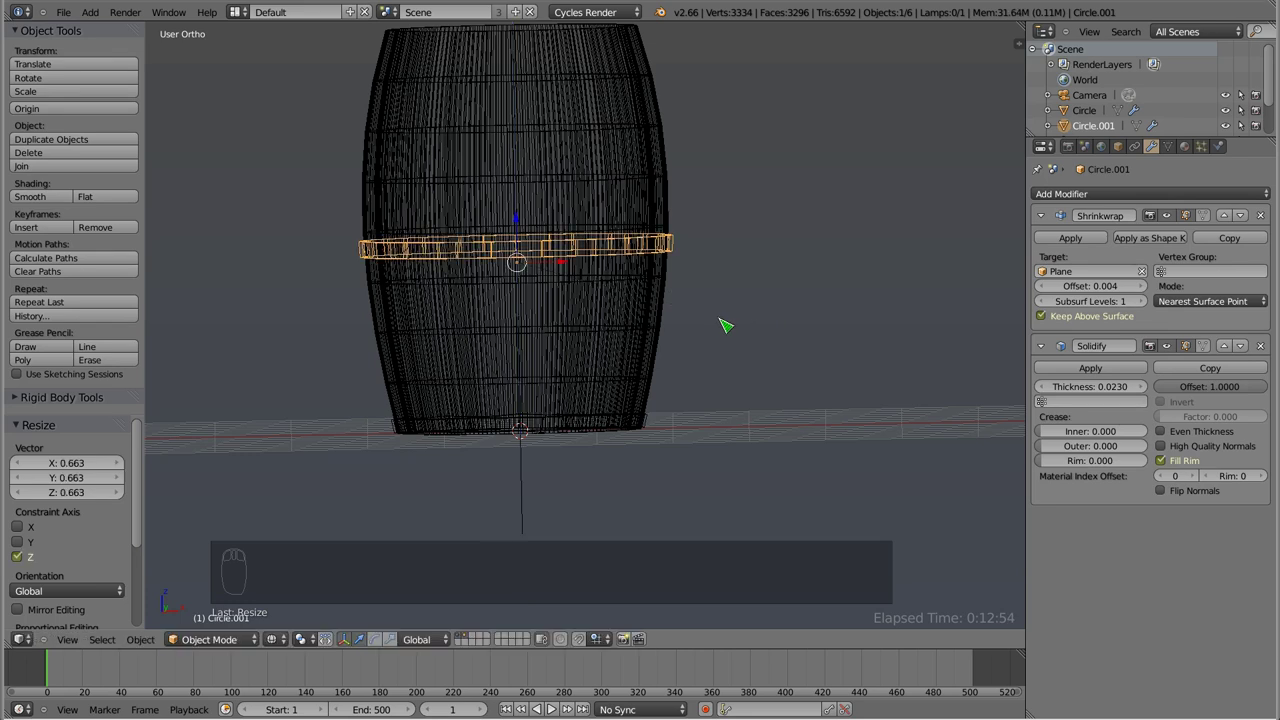
drag(565, 247, 529, 300)
key(z)
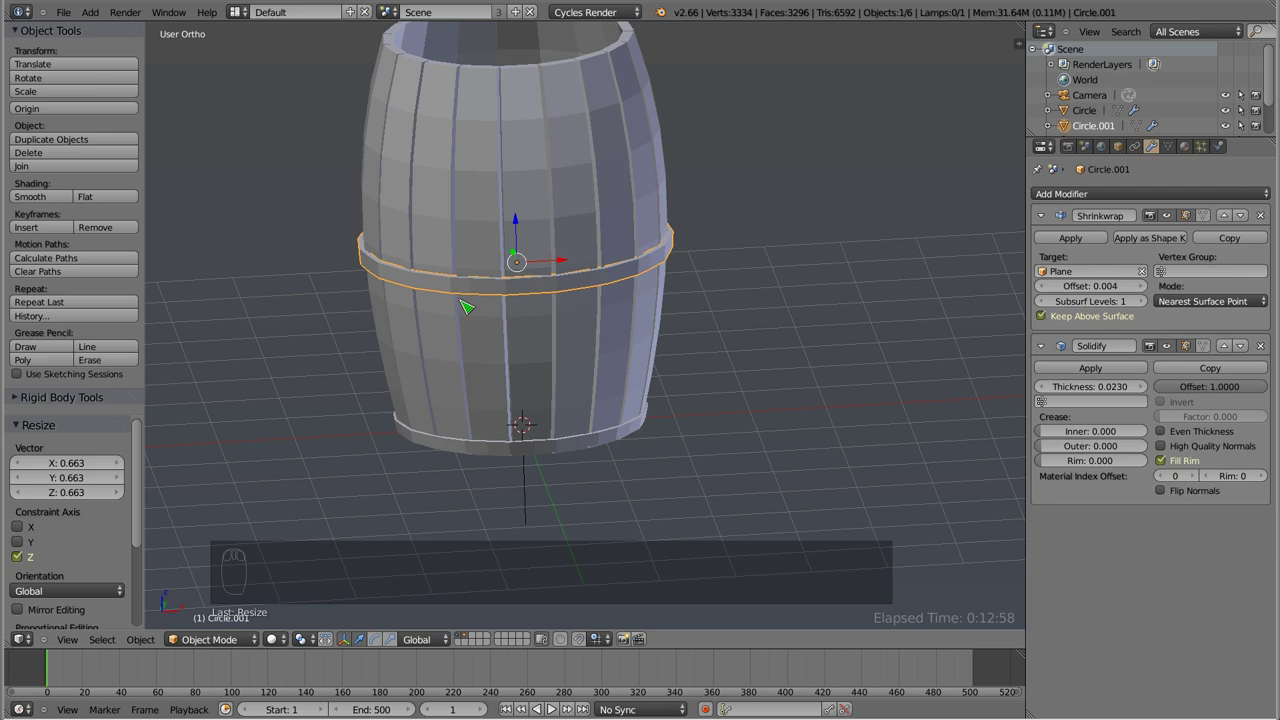
drag(519, 241, 549, 599)
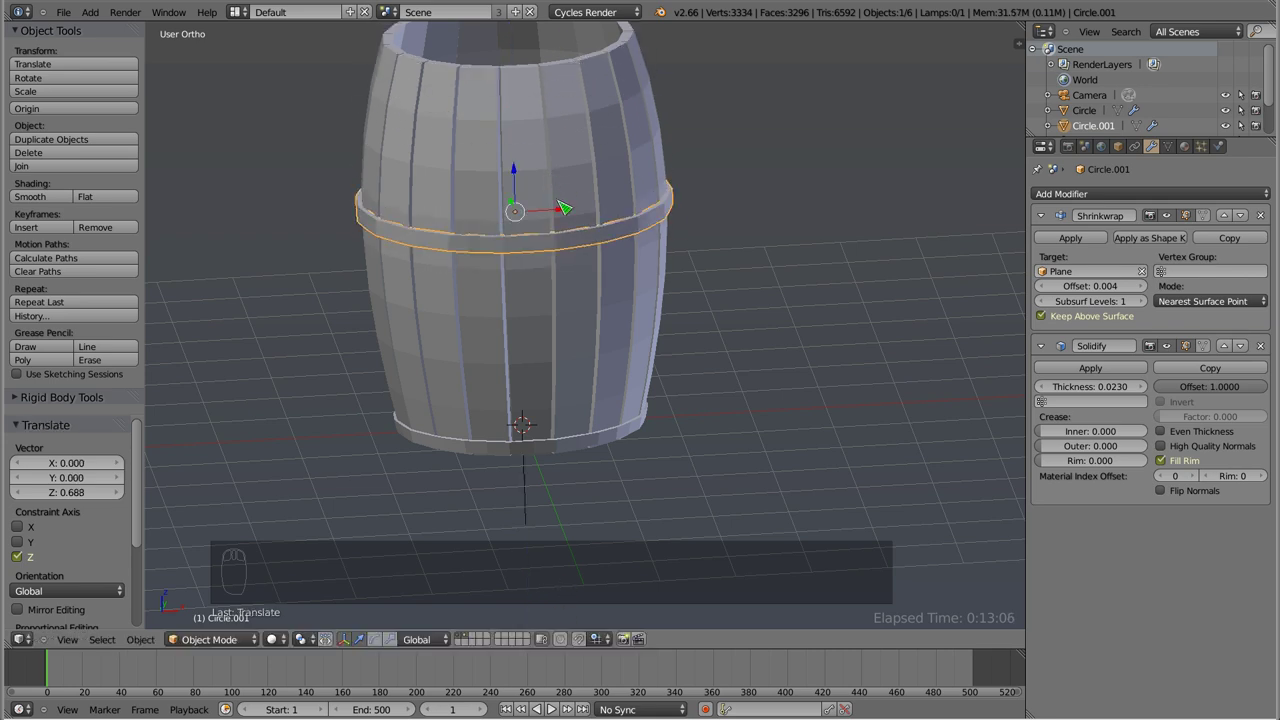
key(x)
- Add an Array modifier of count 2 offset along Z and scale the rings to fit the base
drag(608, 441, 1043, 234)
drag(1047, 215, 747, 431)
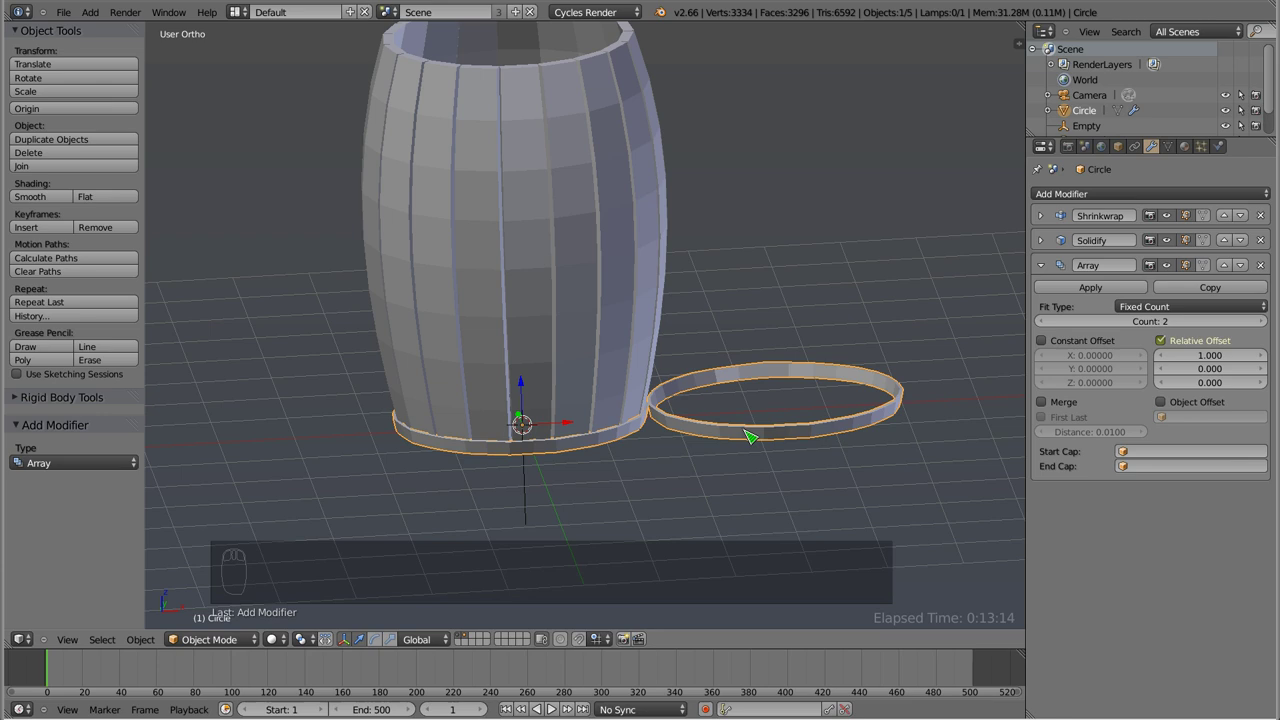
drag(569, 349, 534, 442)
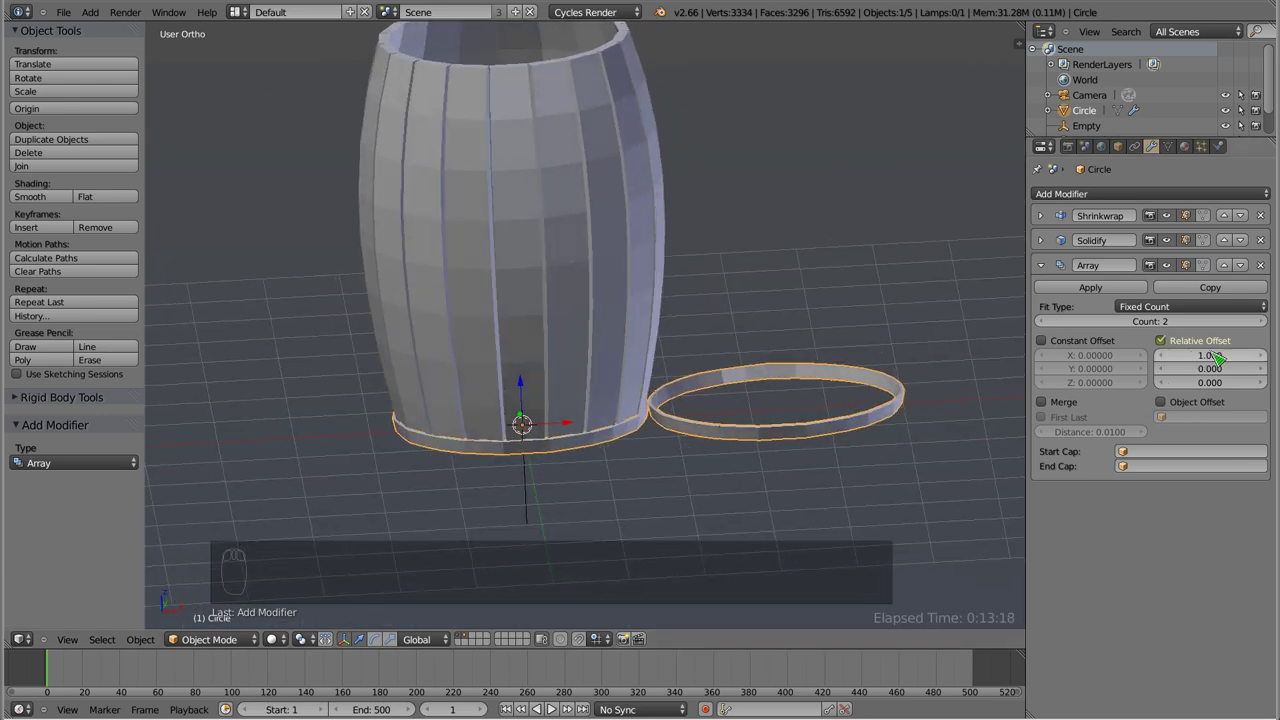
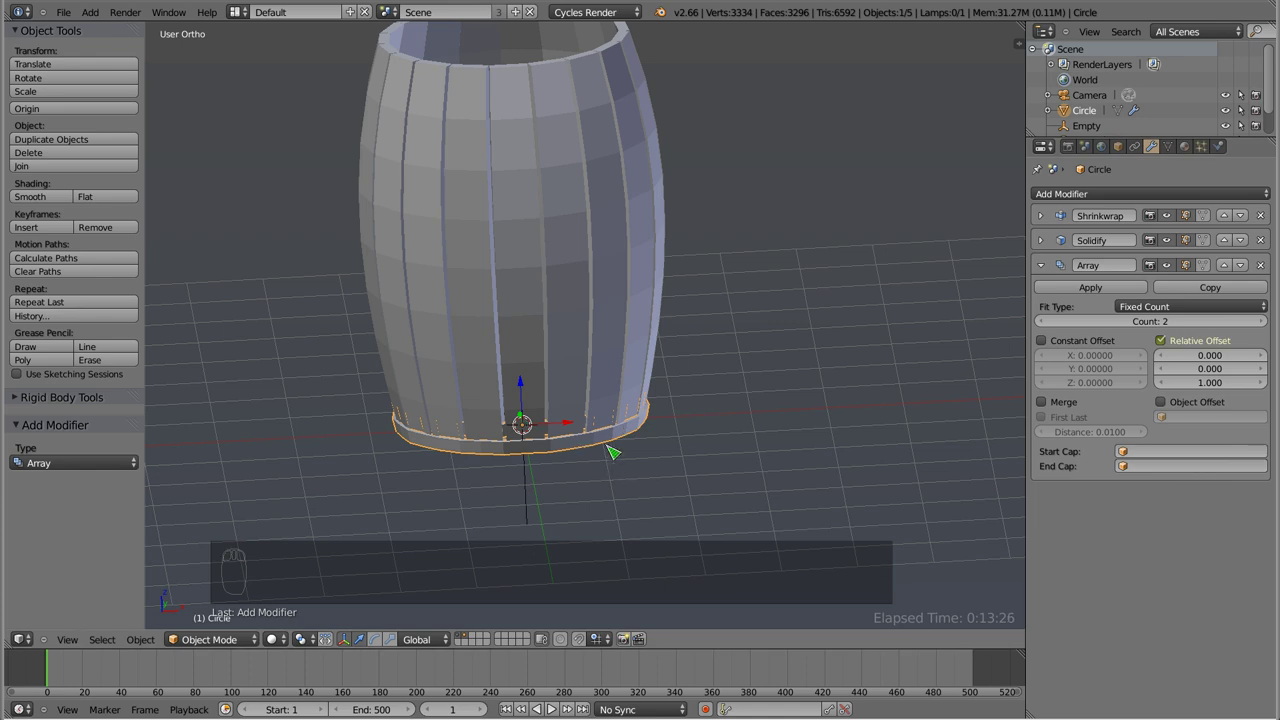
drag(607, 443, 954, 534)
key(s)
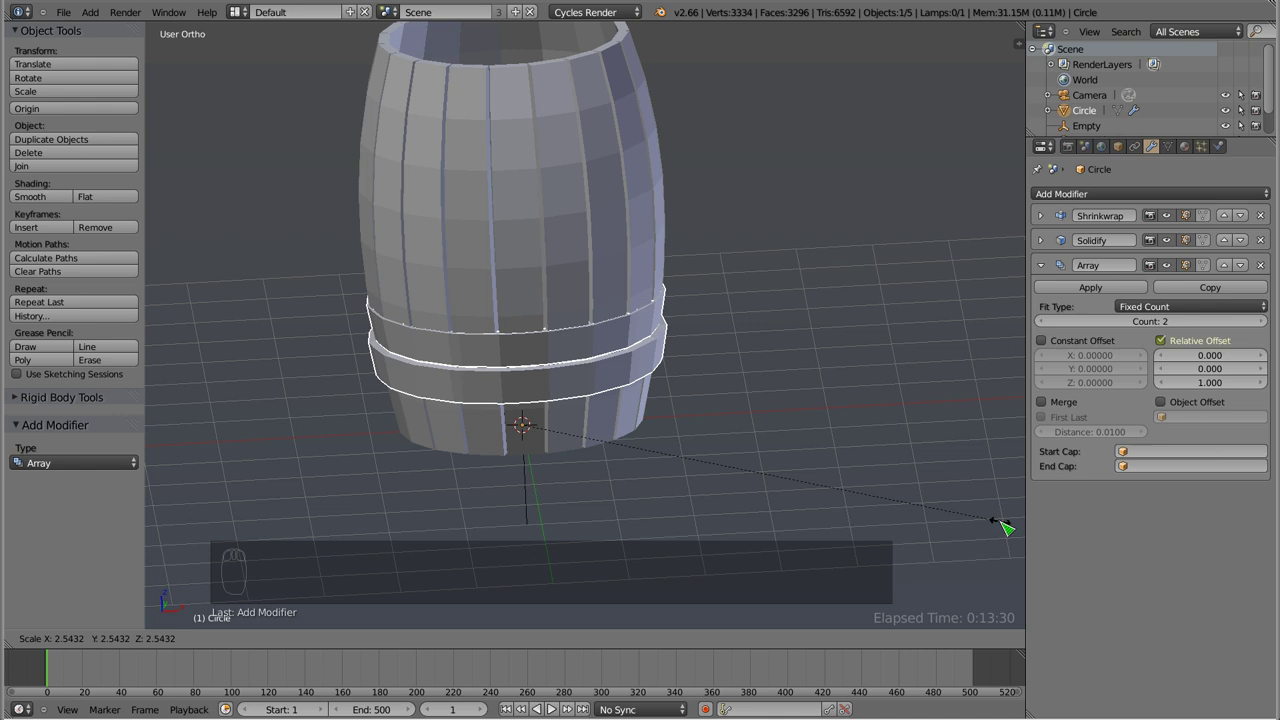
key(s)
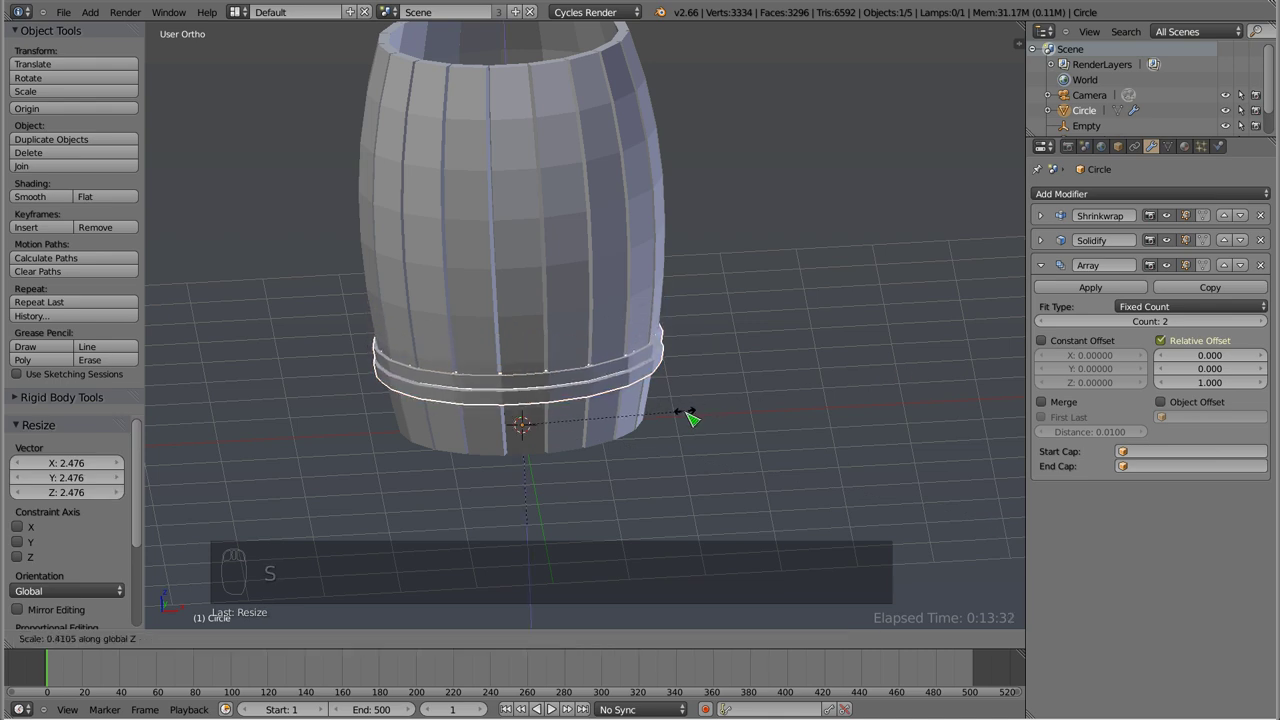
drag(527, 388, 540, 460)
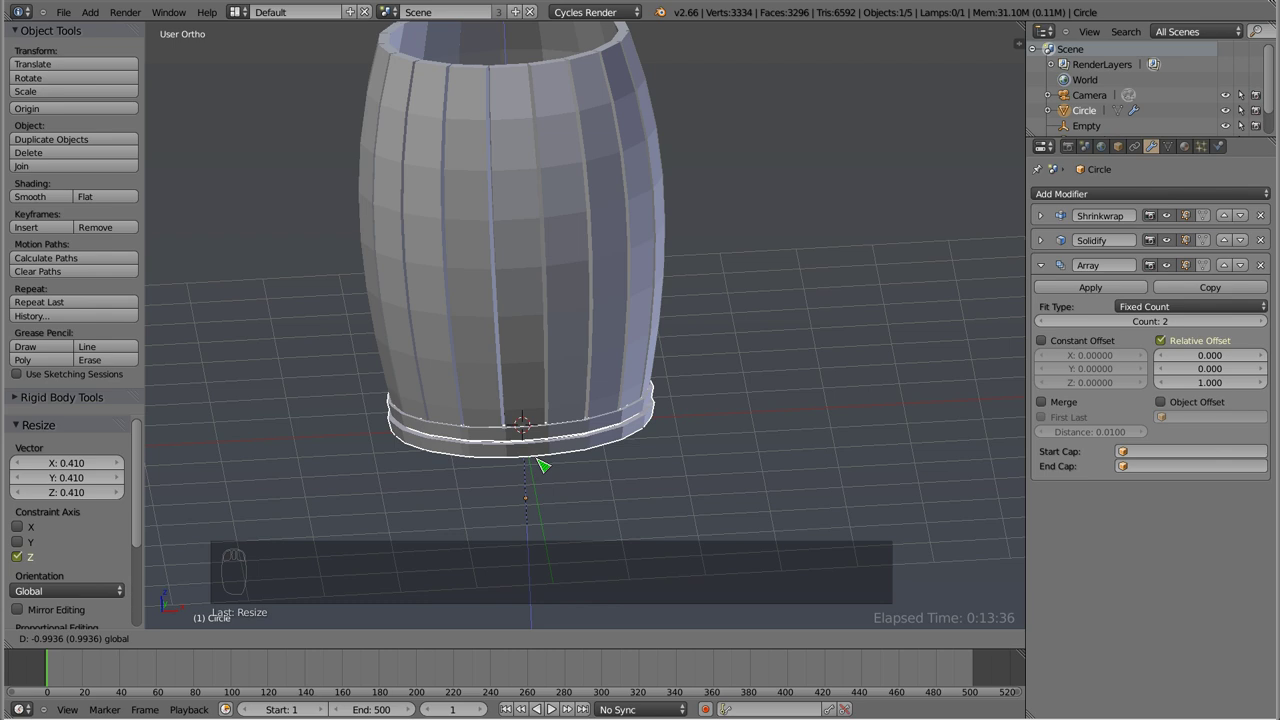
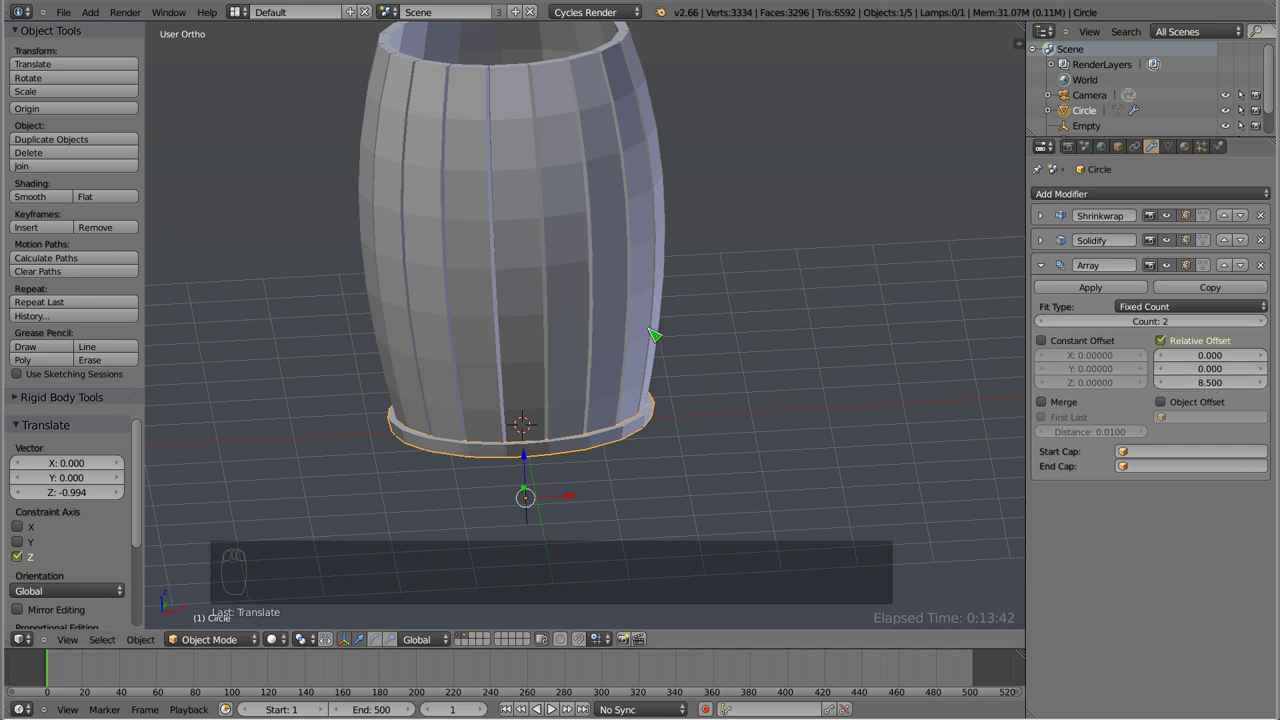
- In front wireframe view adjust the modifier panel values and begin resizing the rings
key(KP_1)
key(z)
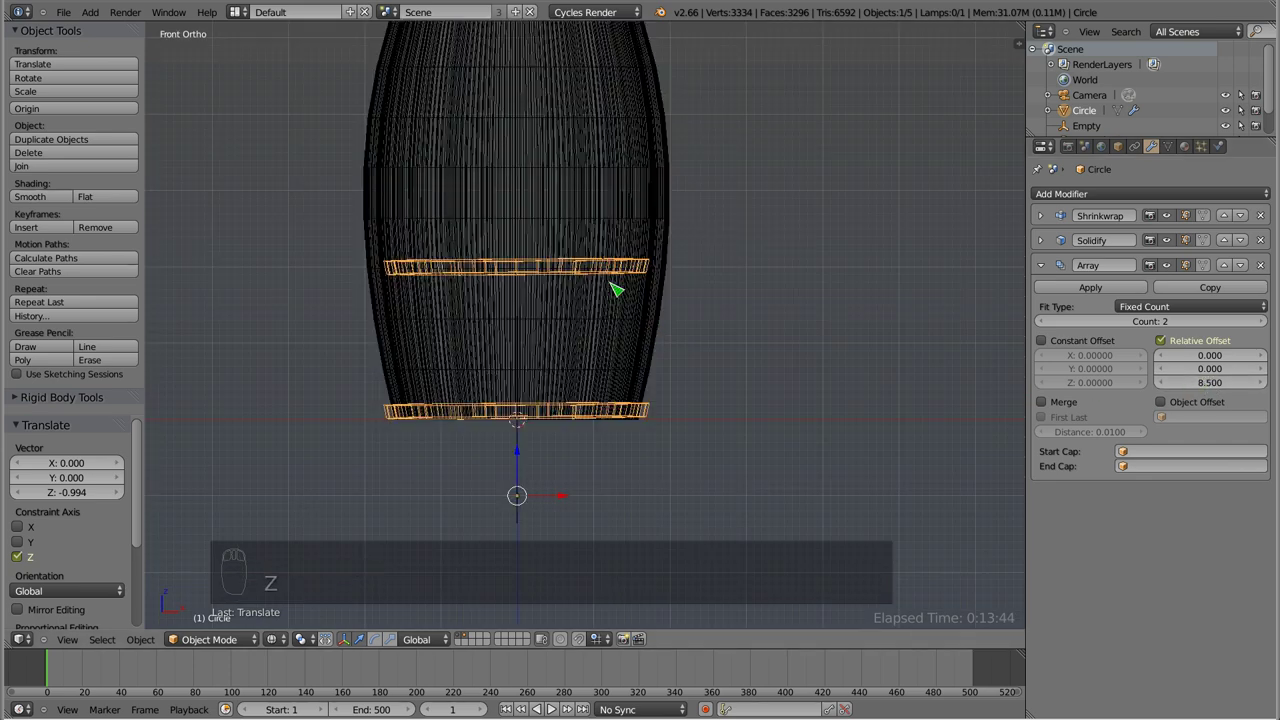
drag(1044, 218, 1172, 309)
drag(1228, 308, 1204, 262)
drag(1205, 306, 1232, 342)
drag(1217, 365, 622, 368)
key(s)
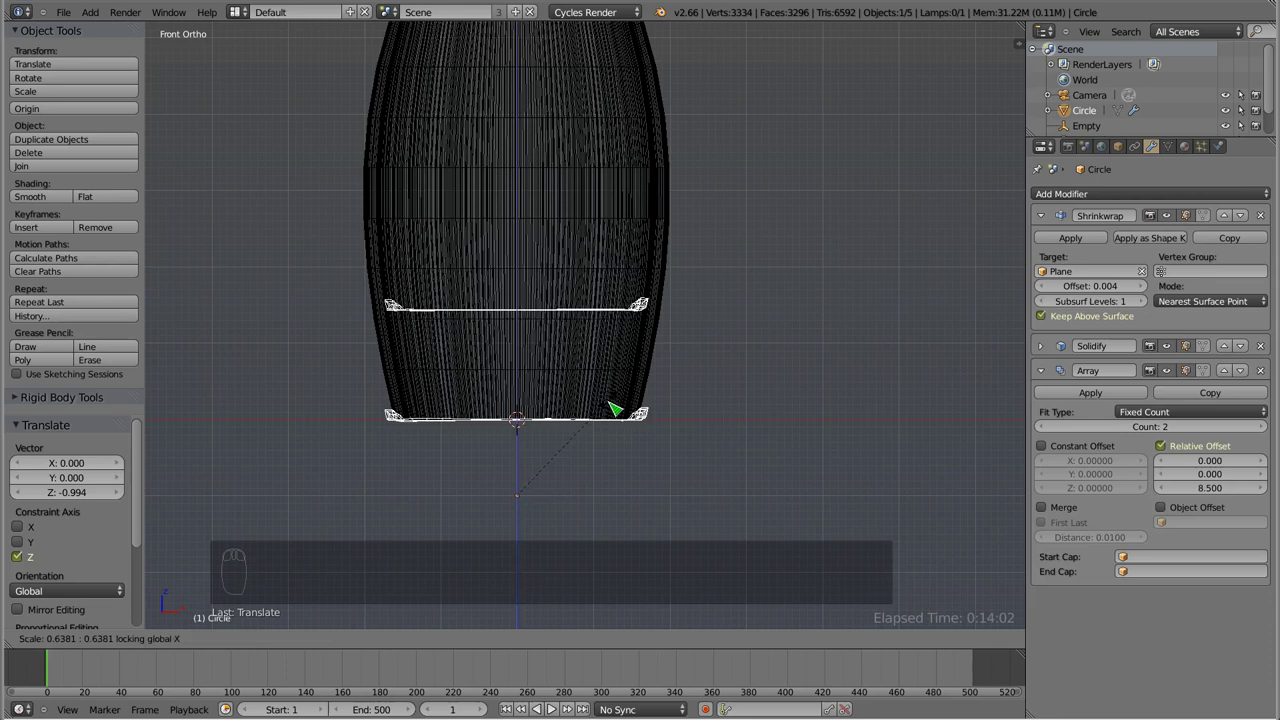
key(shift+z)
key(Escape)
- Move both hoops higher up the barrel body, raise the Array Z offset to 8.5 and rescale them
drag(517, 389, 771, 453)
key(s)
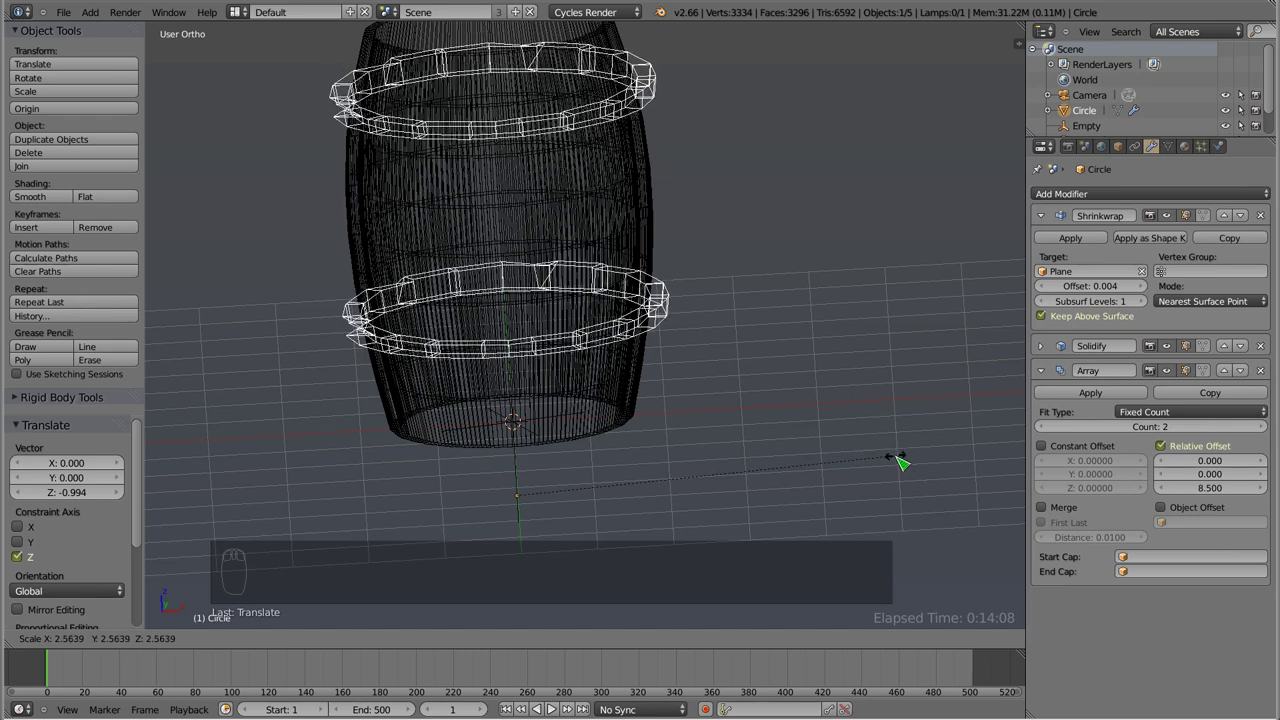
drag(473, 419, 563, 420)
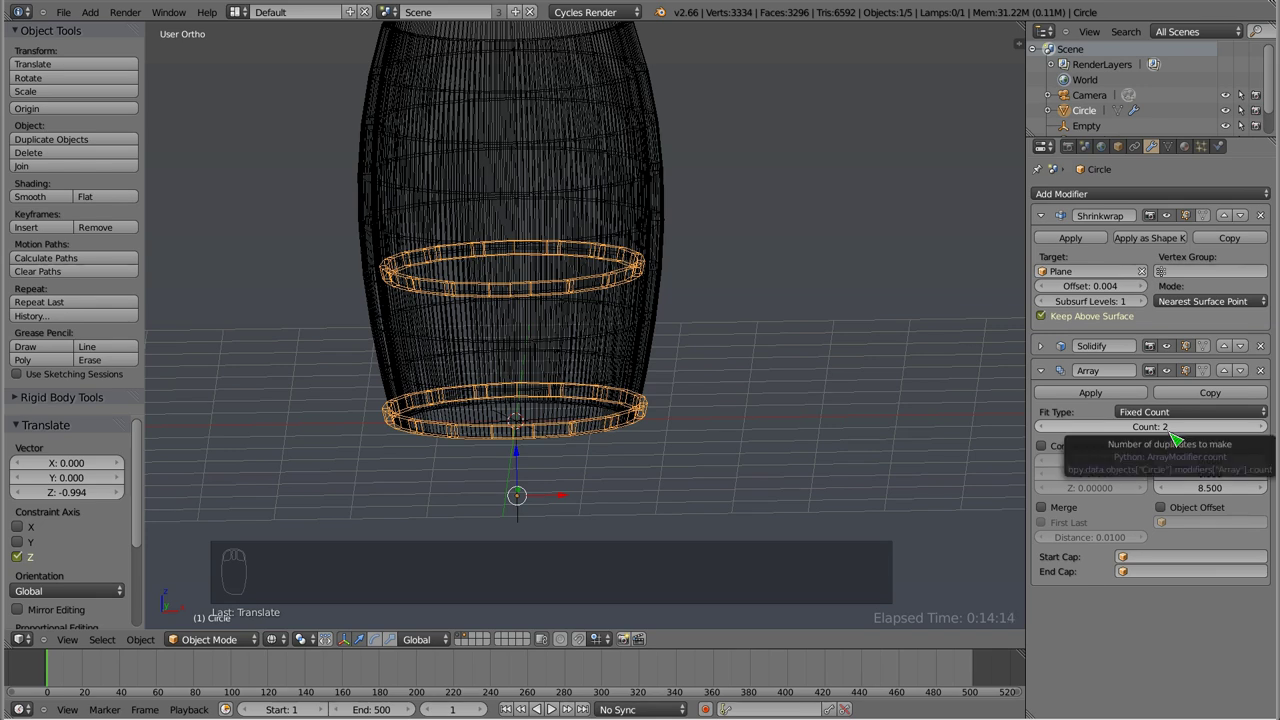
key(KP_1)
drag(520, 458, 508, 117)
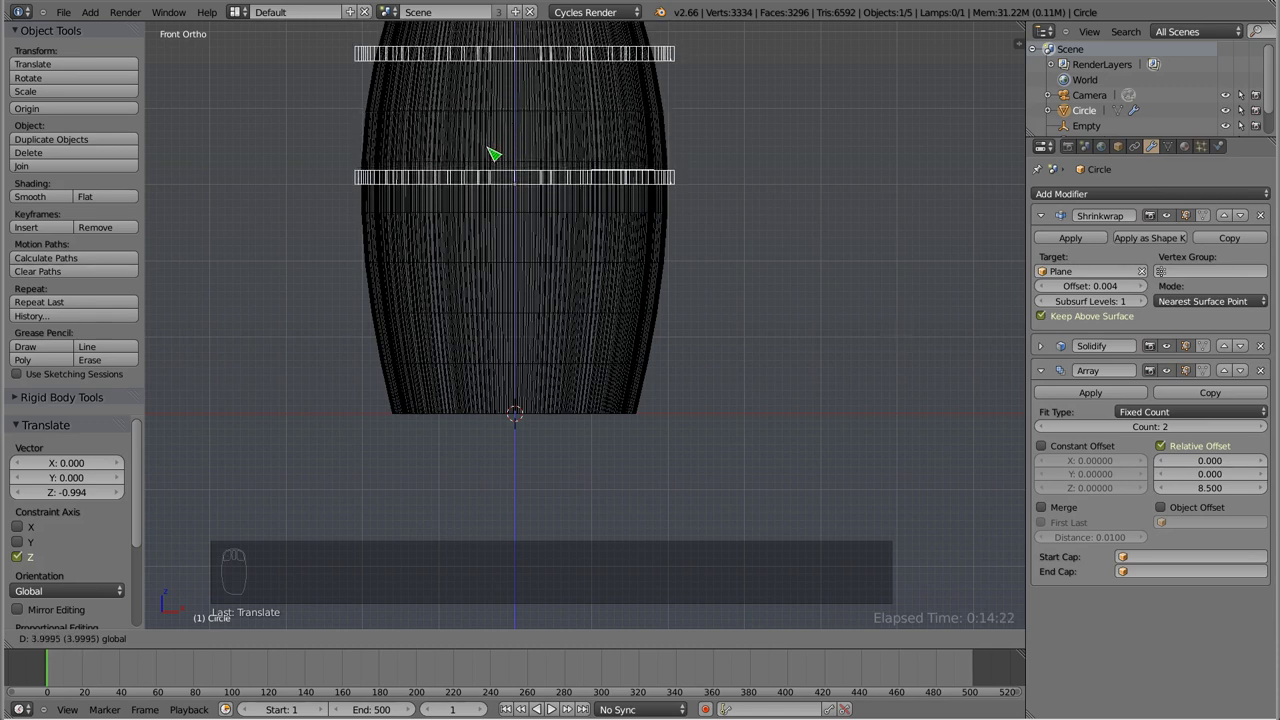
drag(568, 325, 1110, 441)
key(s)
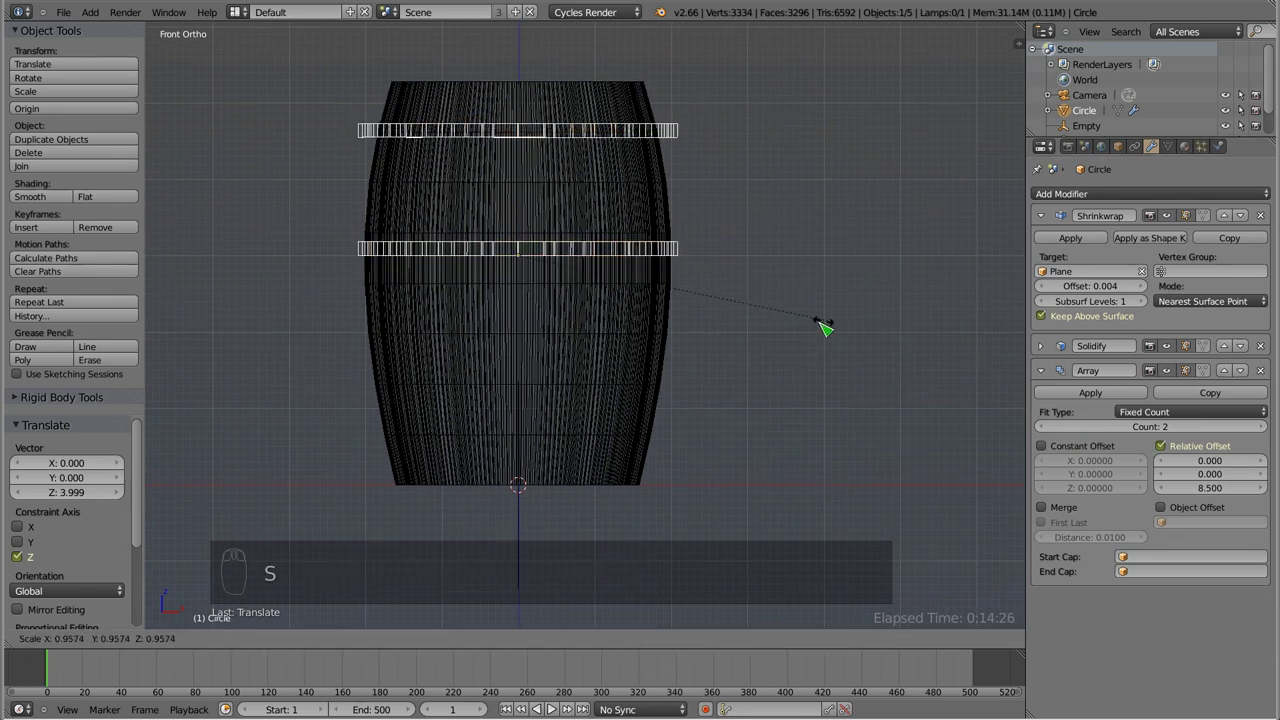
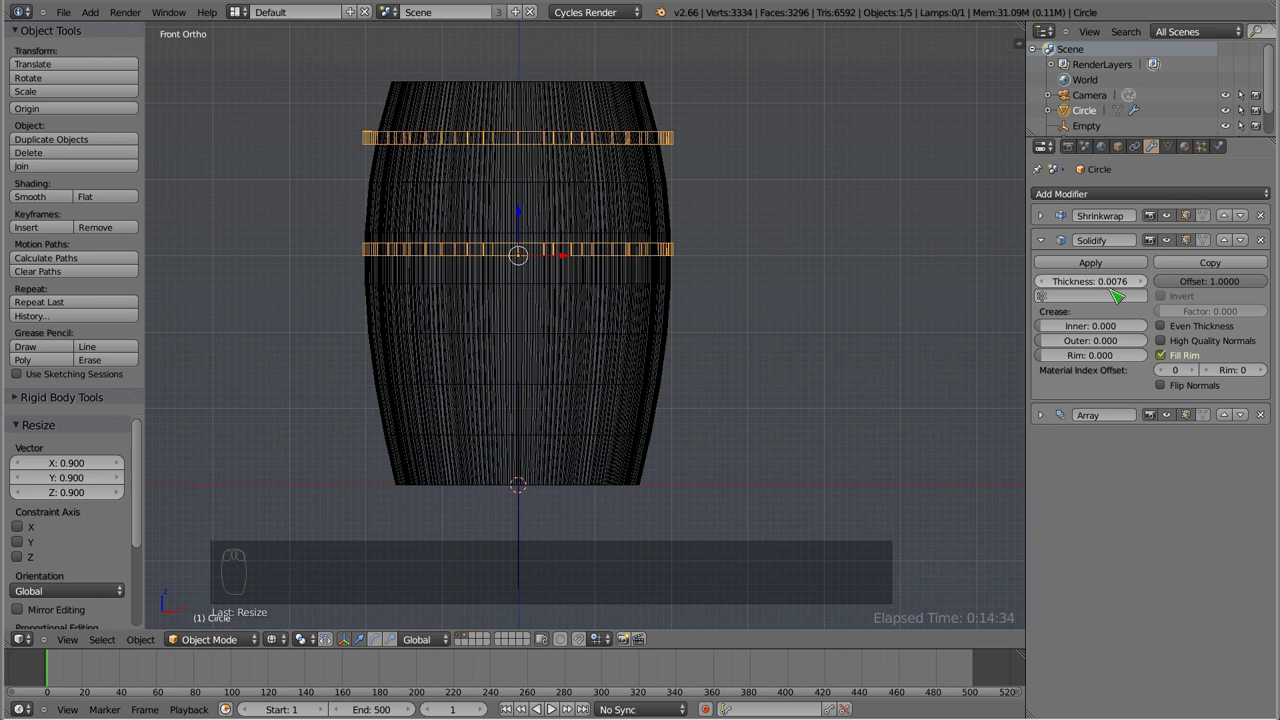
drag(566, 142, 585, 137)
drag(622, 192, 609, 156)
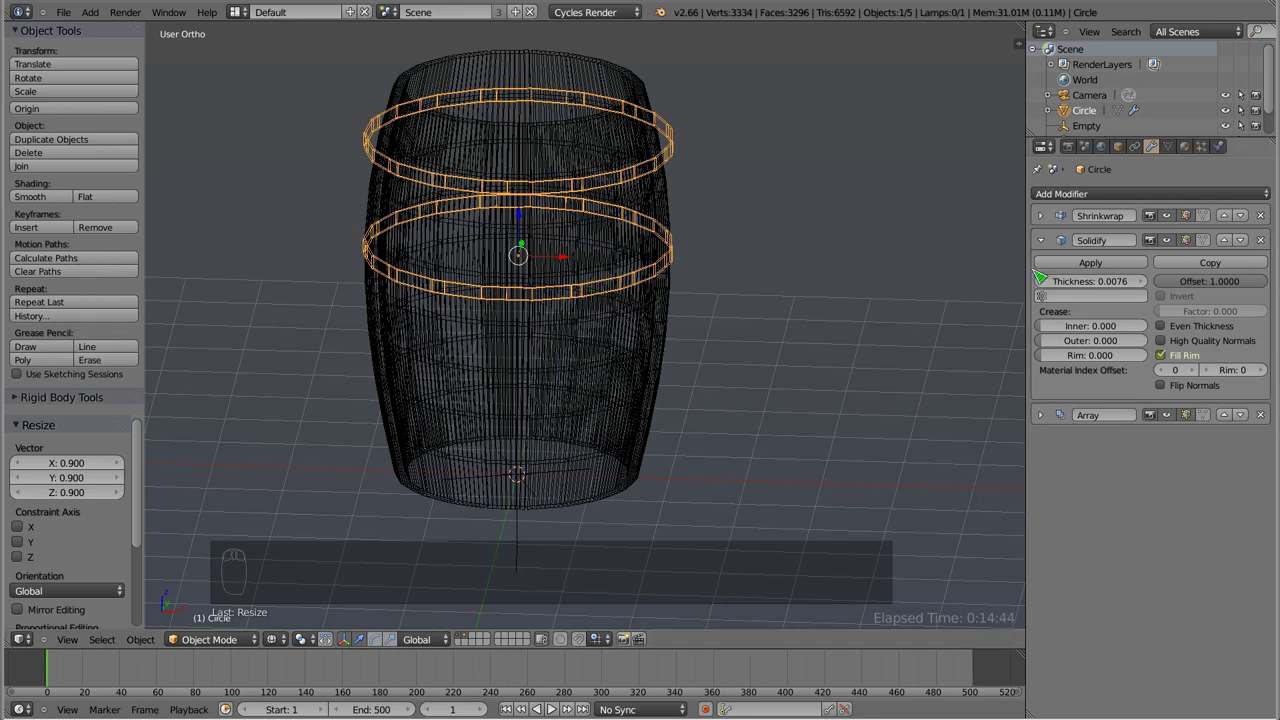
drag(1047, 244, 1115, 220)
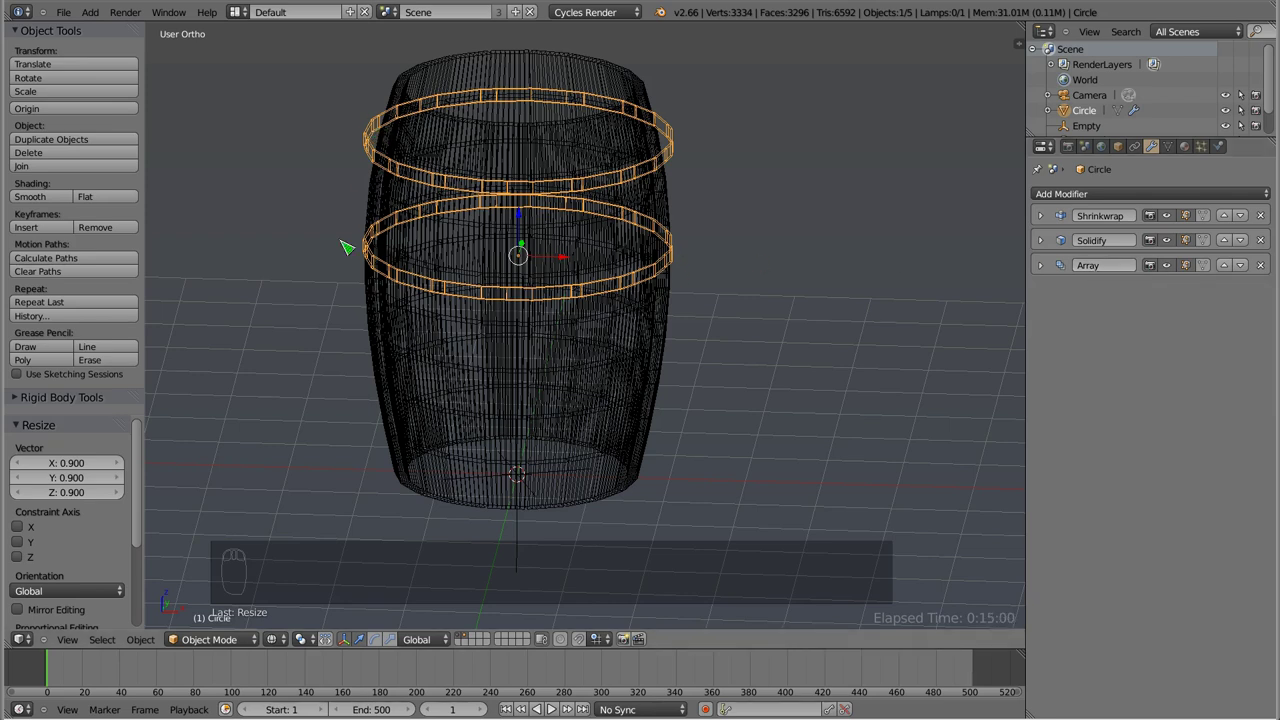
key(z)
middle_click(558, 382)
key(z)
key(Tab)
key(a)
key(a)
key(a)
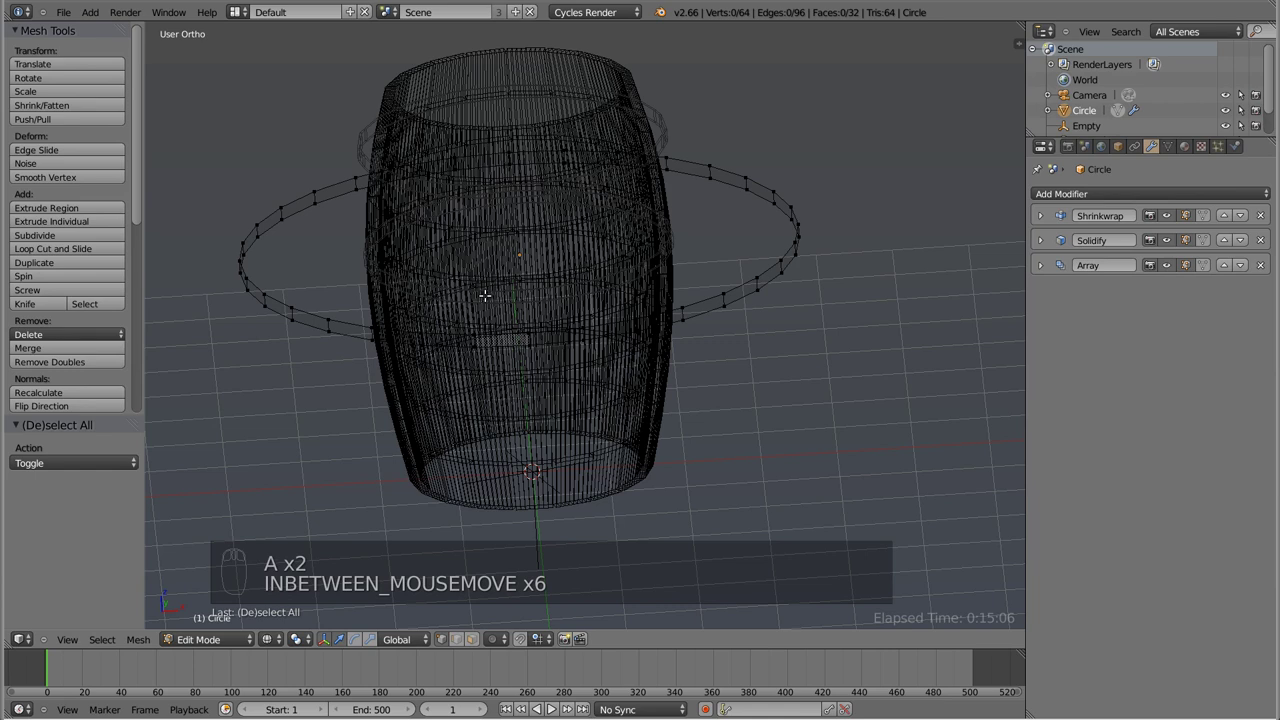
key(Tab)
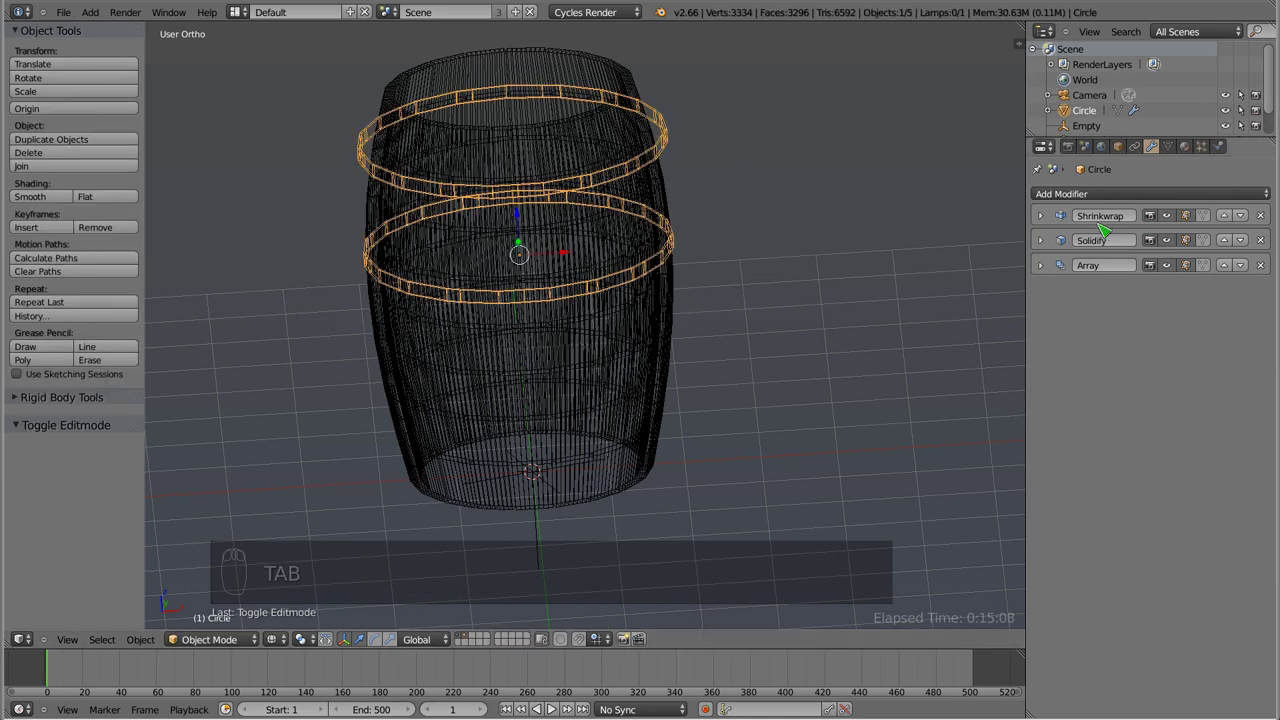
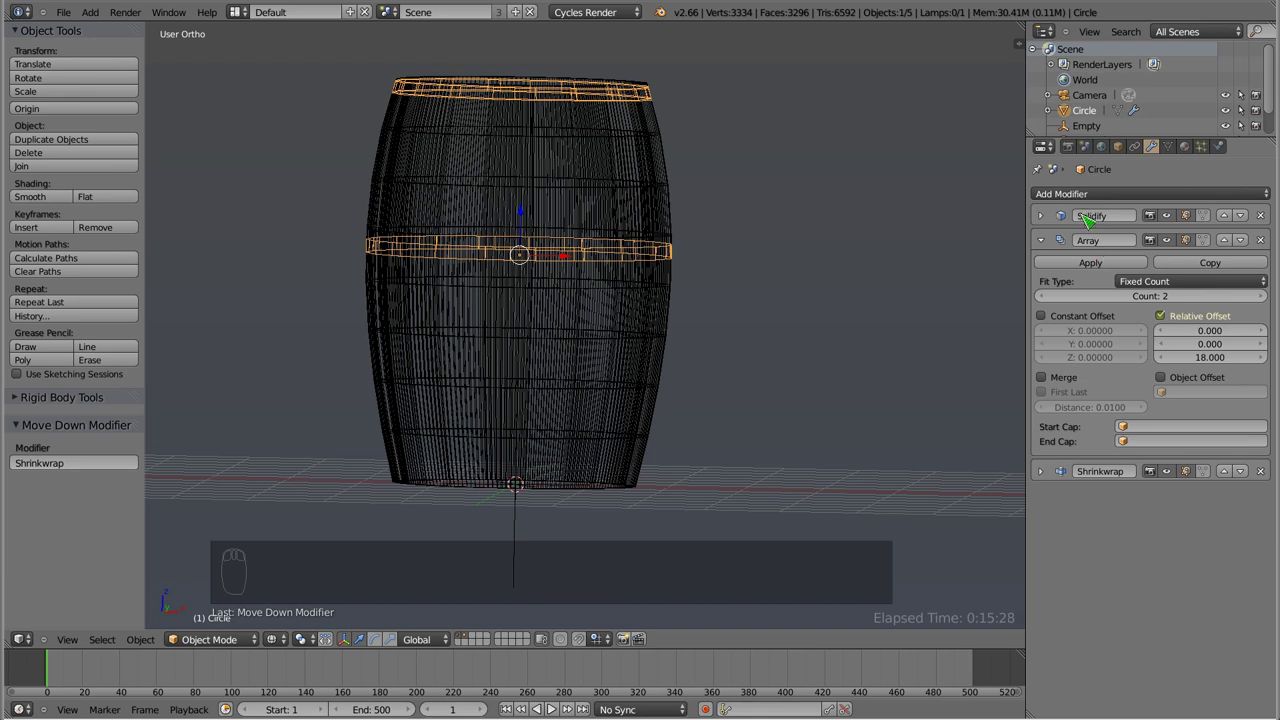
- Move the Shrinkwrap after the Array modifier and adjust the Z spacing between the hoops
drag(1051, 247, 544, 184)
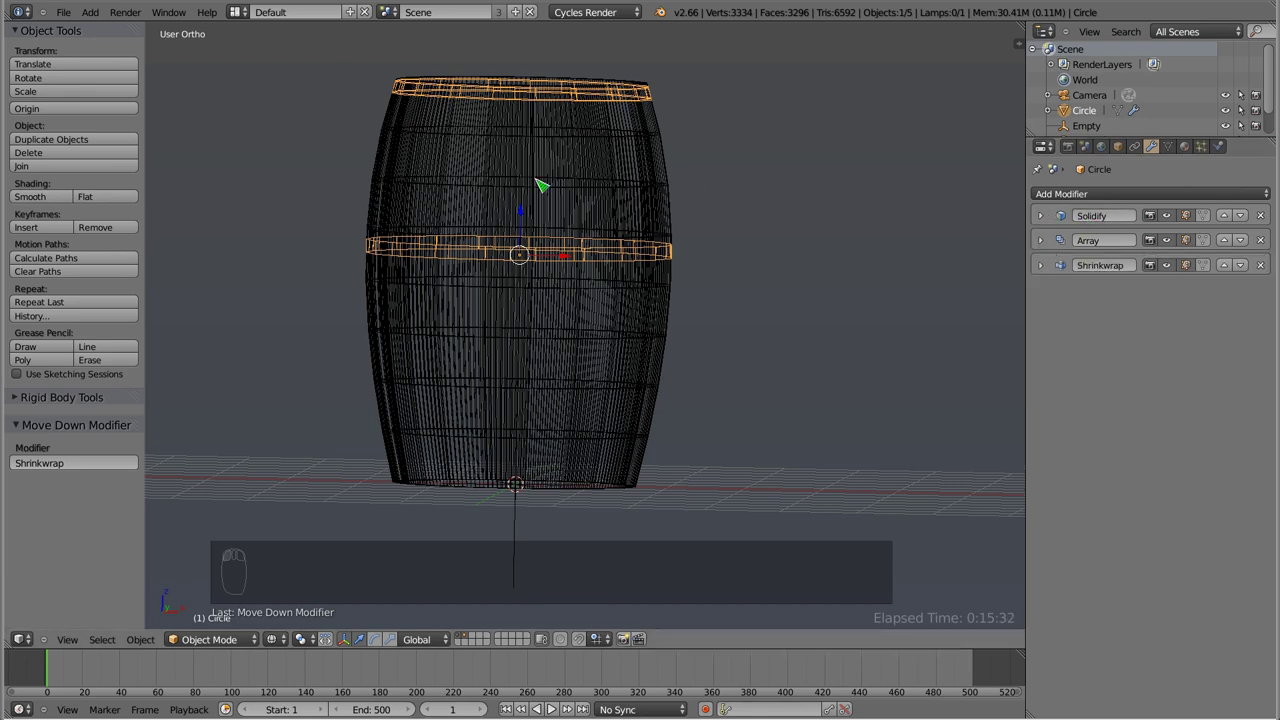
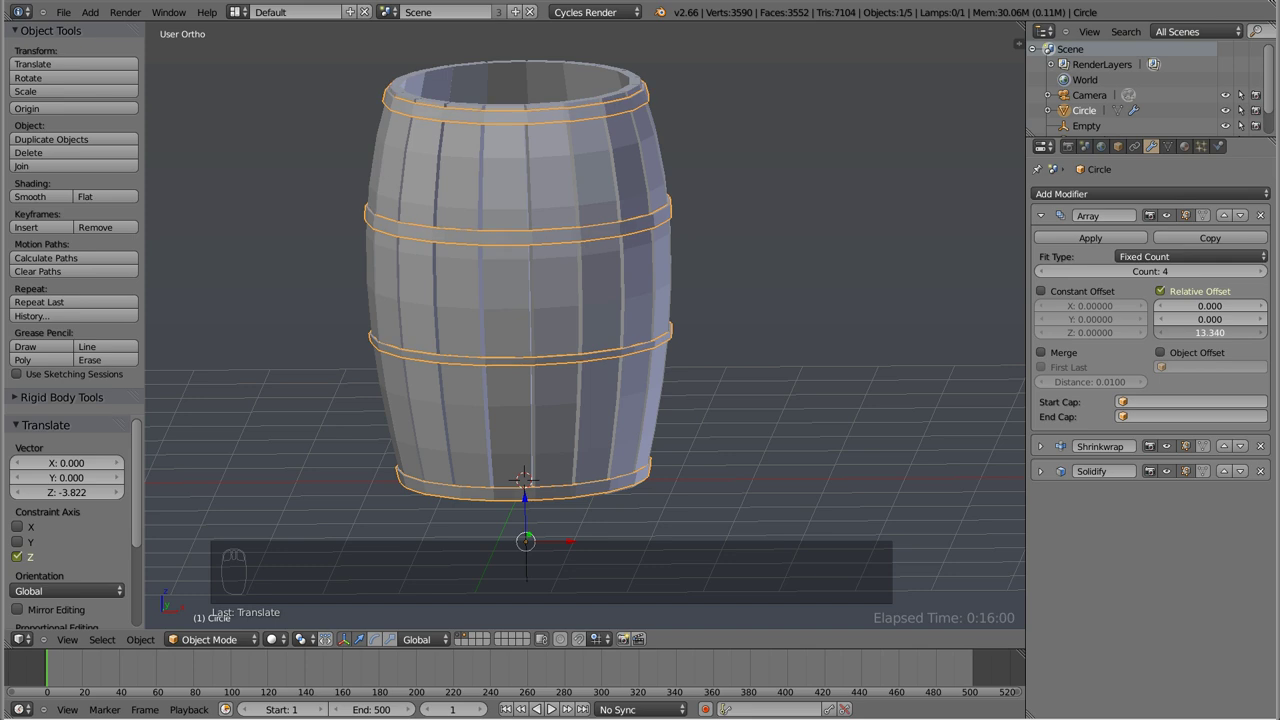
drag(557, 331, 490, 346)
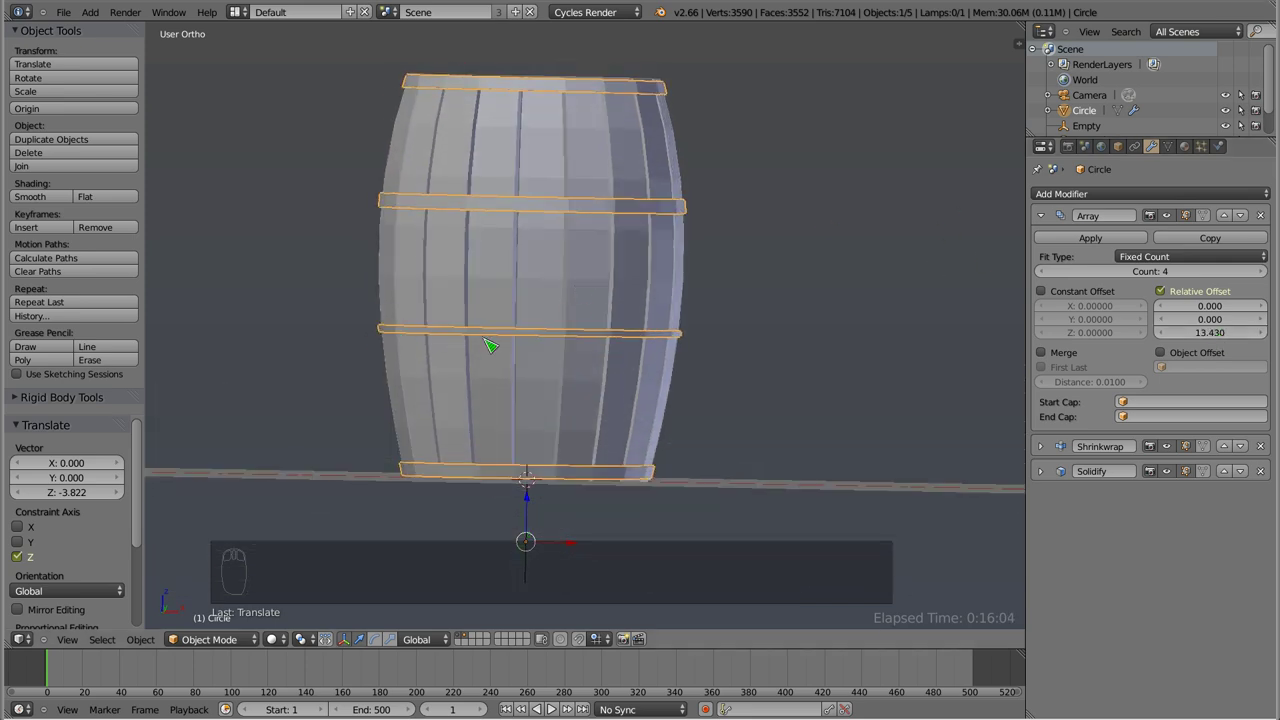
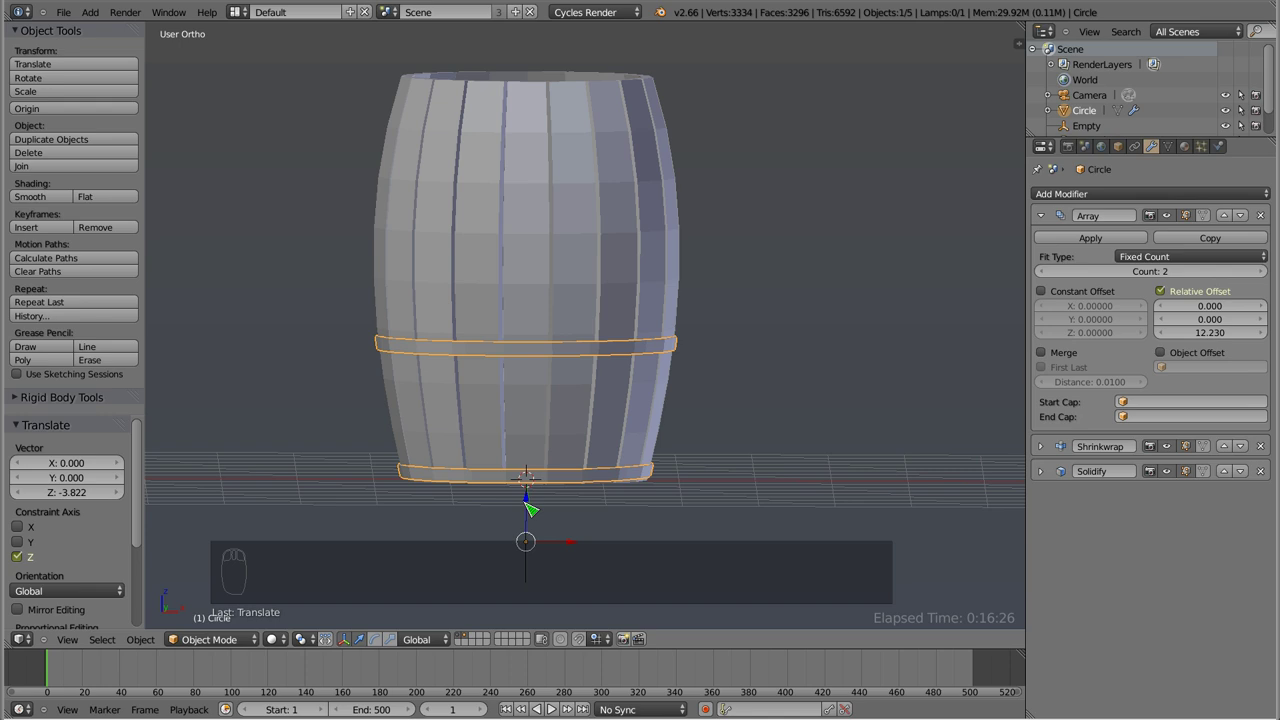
- Duplicate the hoop pair, rotate it 180° to sit at the barrel top with an 11.93 Z offset
key(shift+d)
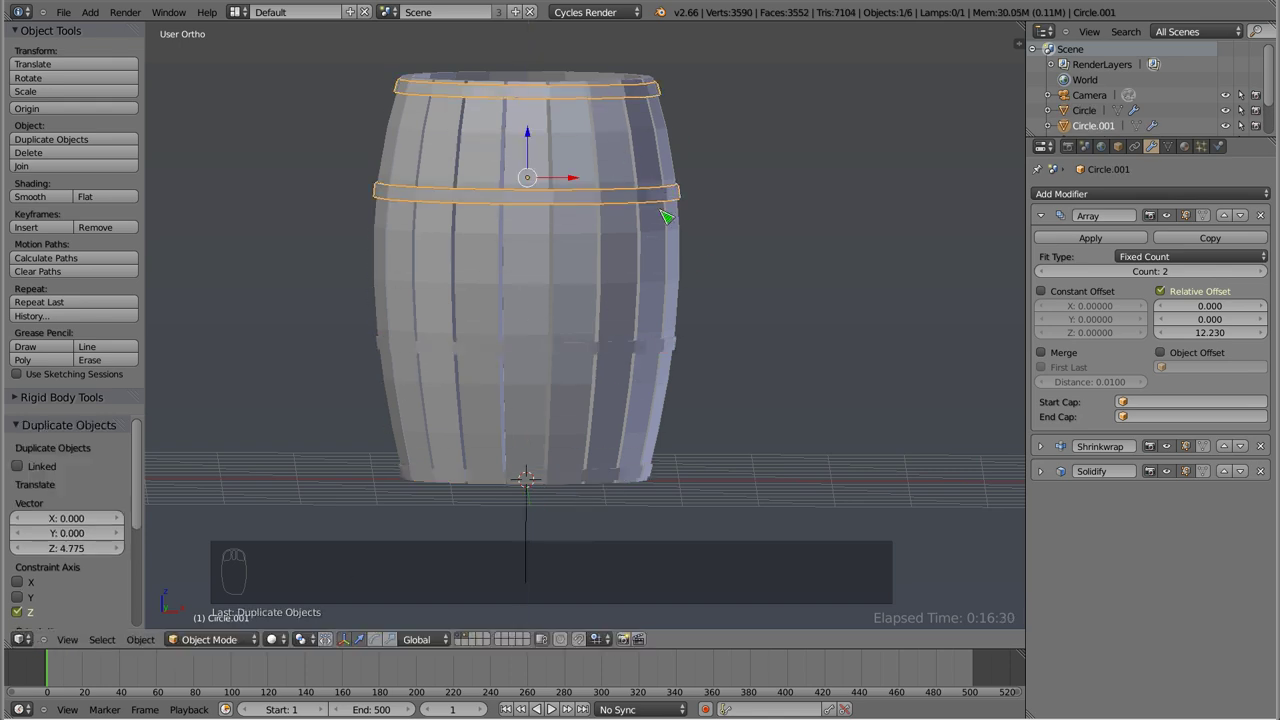
key(KP_1)
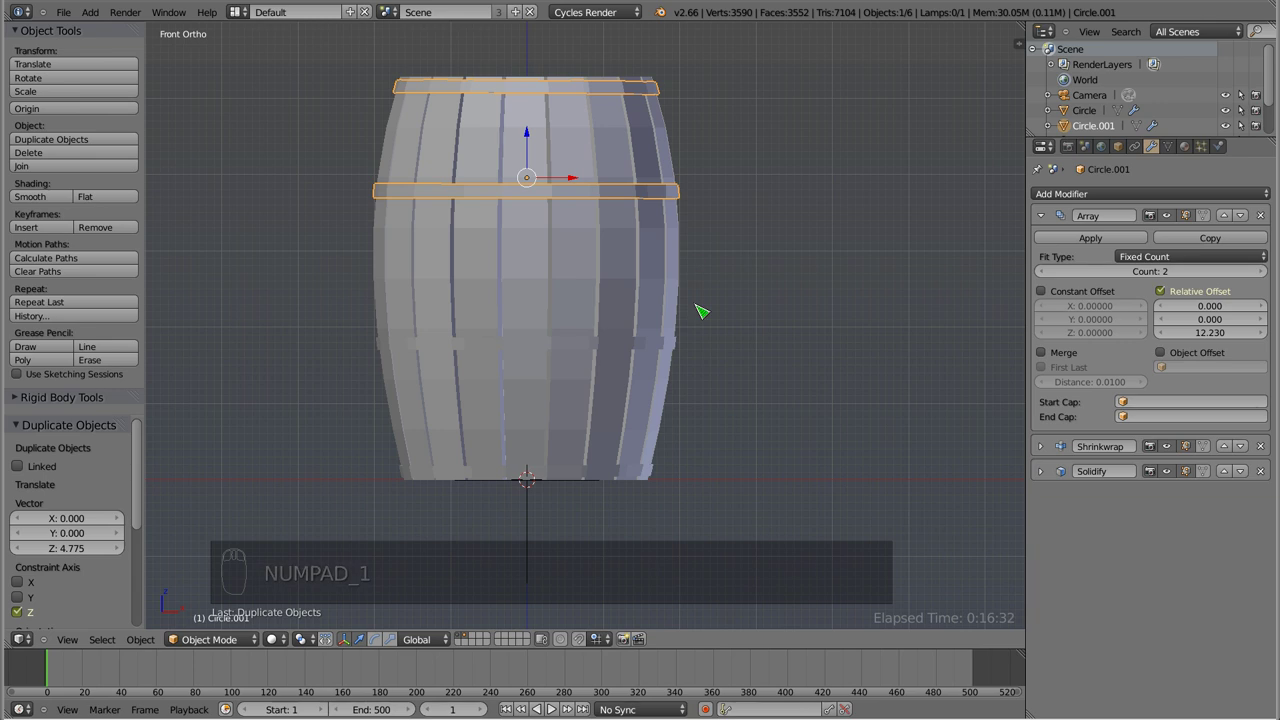
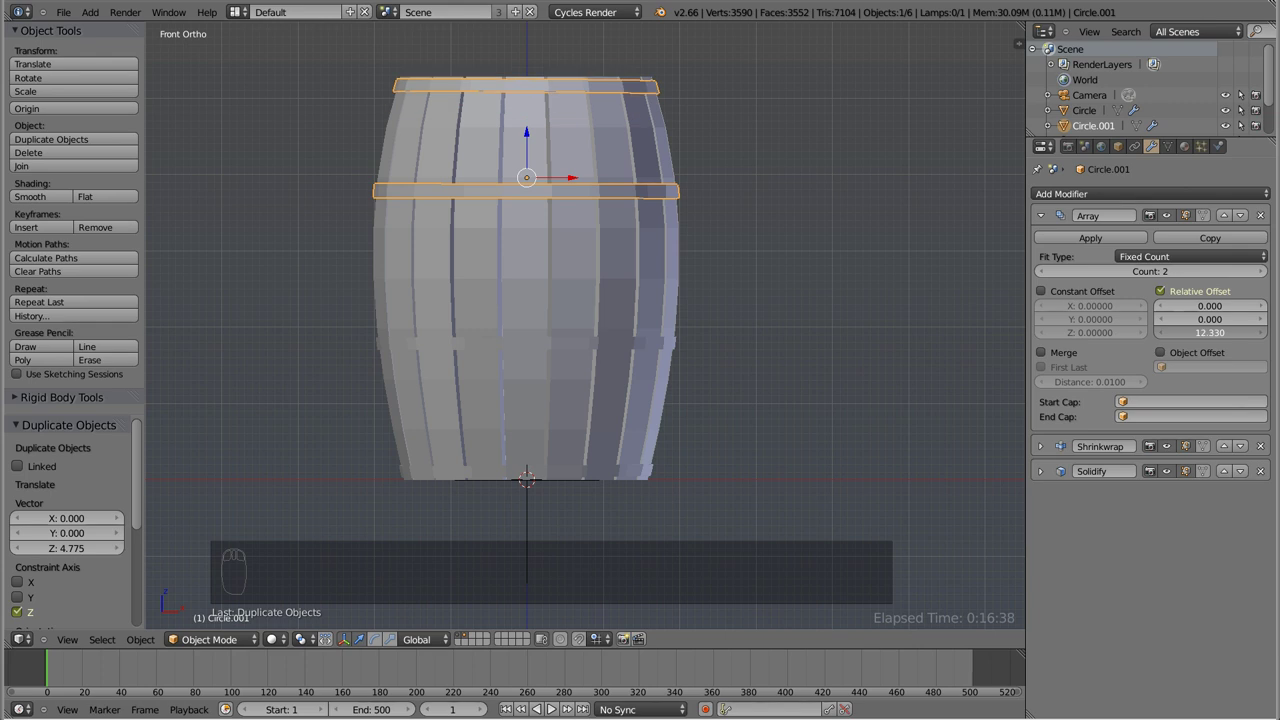
key(r)
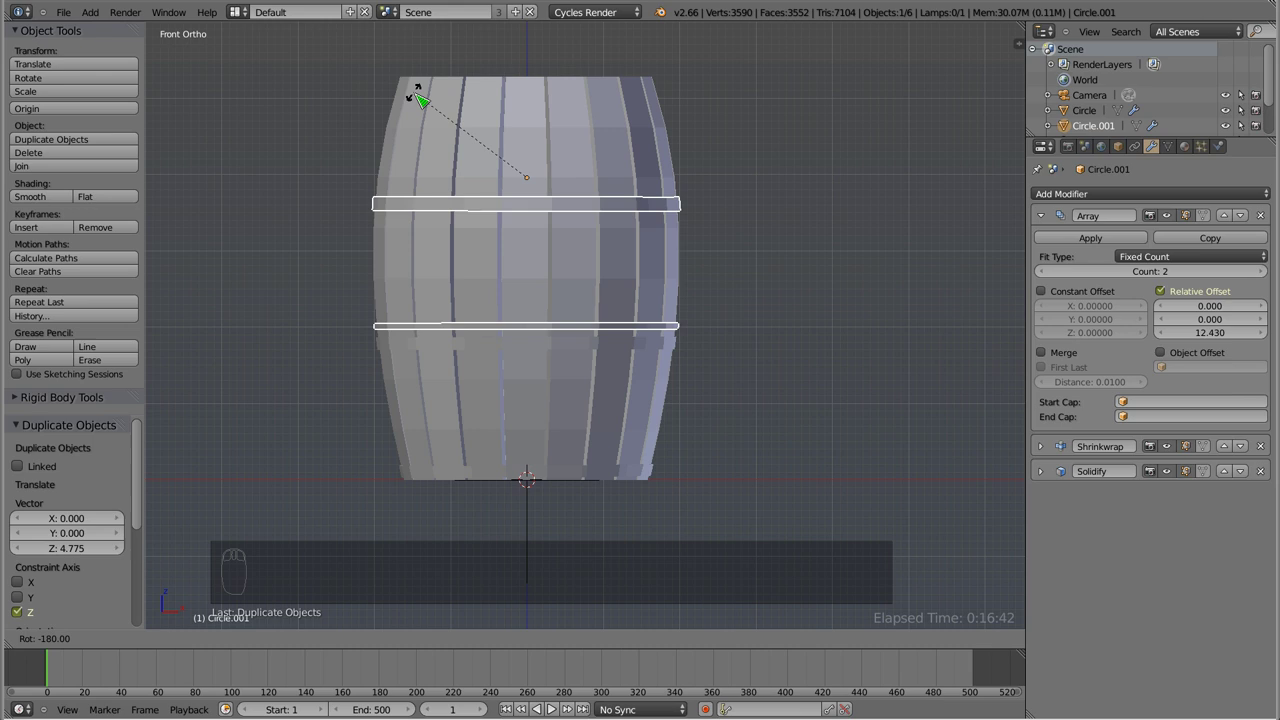
drag(534, 148, 586, 566)
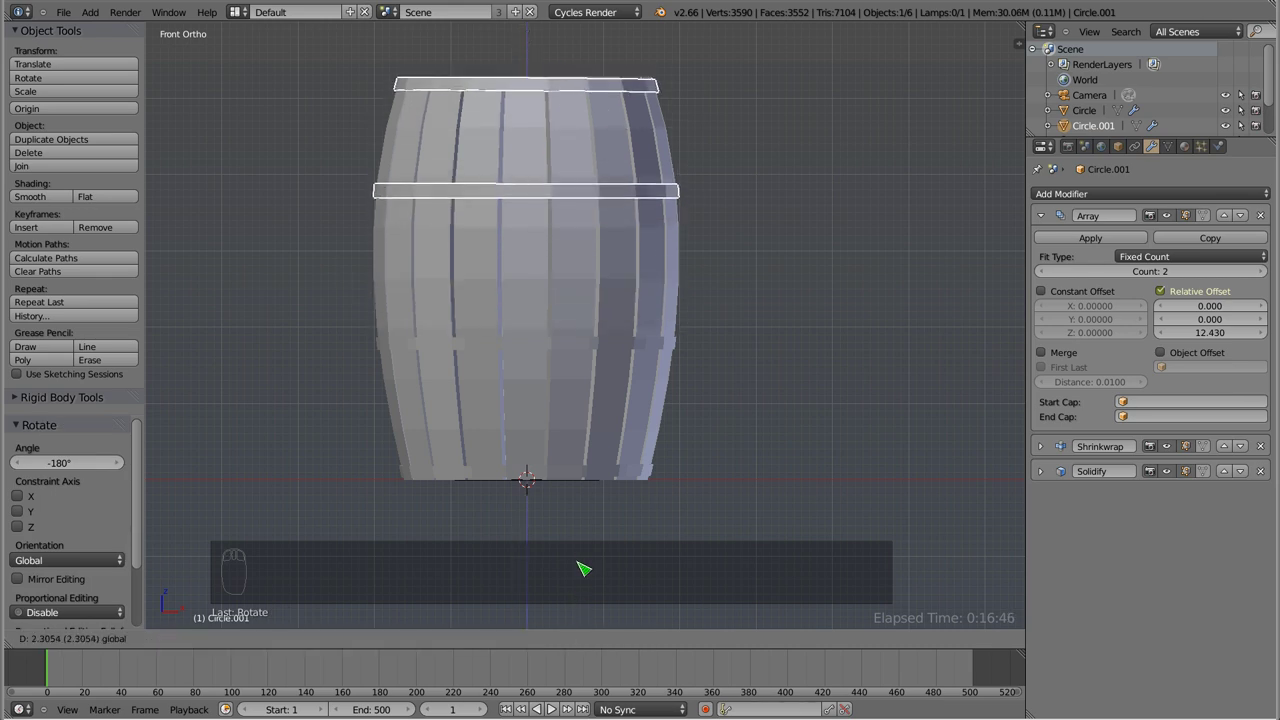
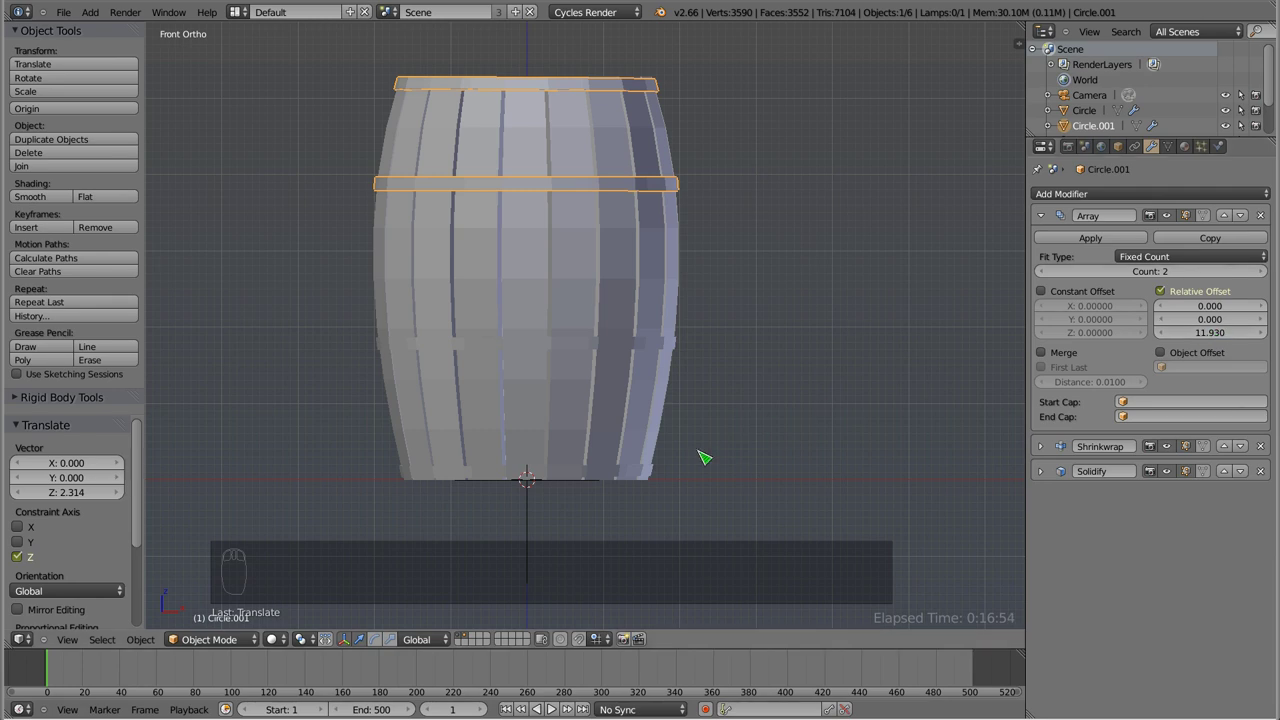
drag(539, 472, 529, 550)
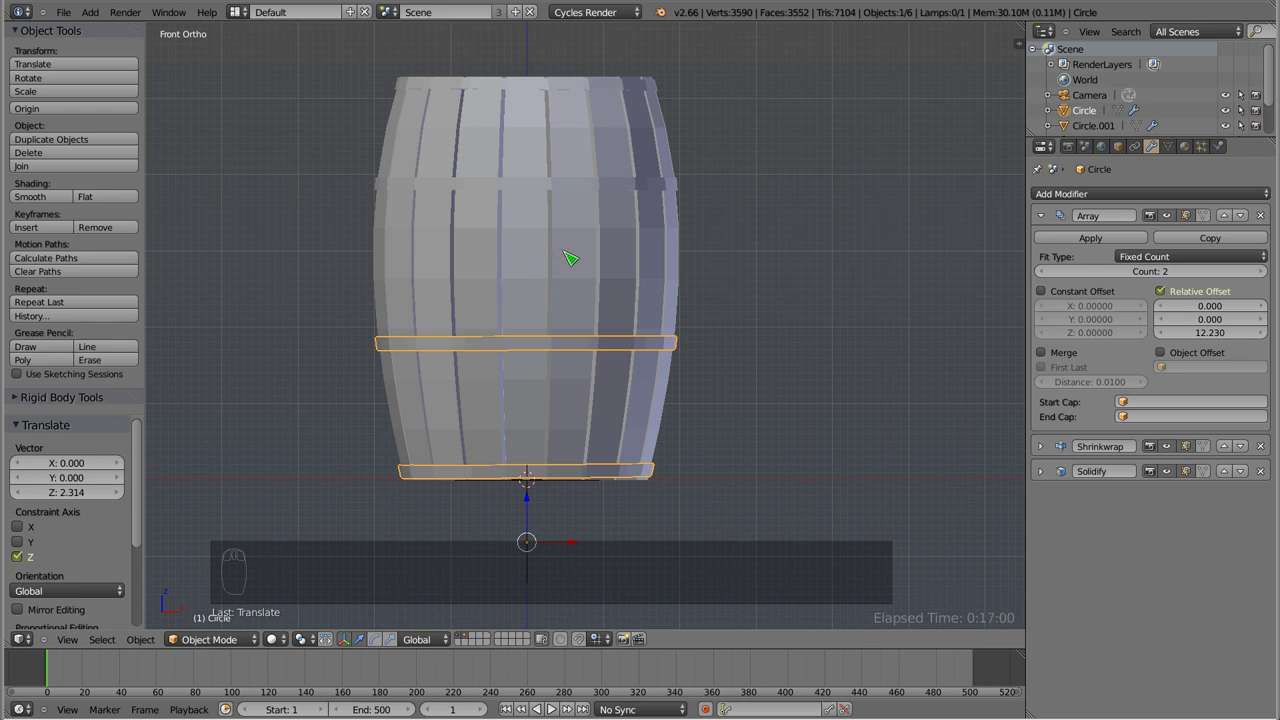
key(z)
key(z)
middle_click(522, 243)
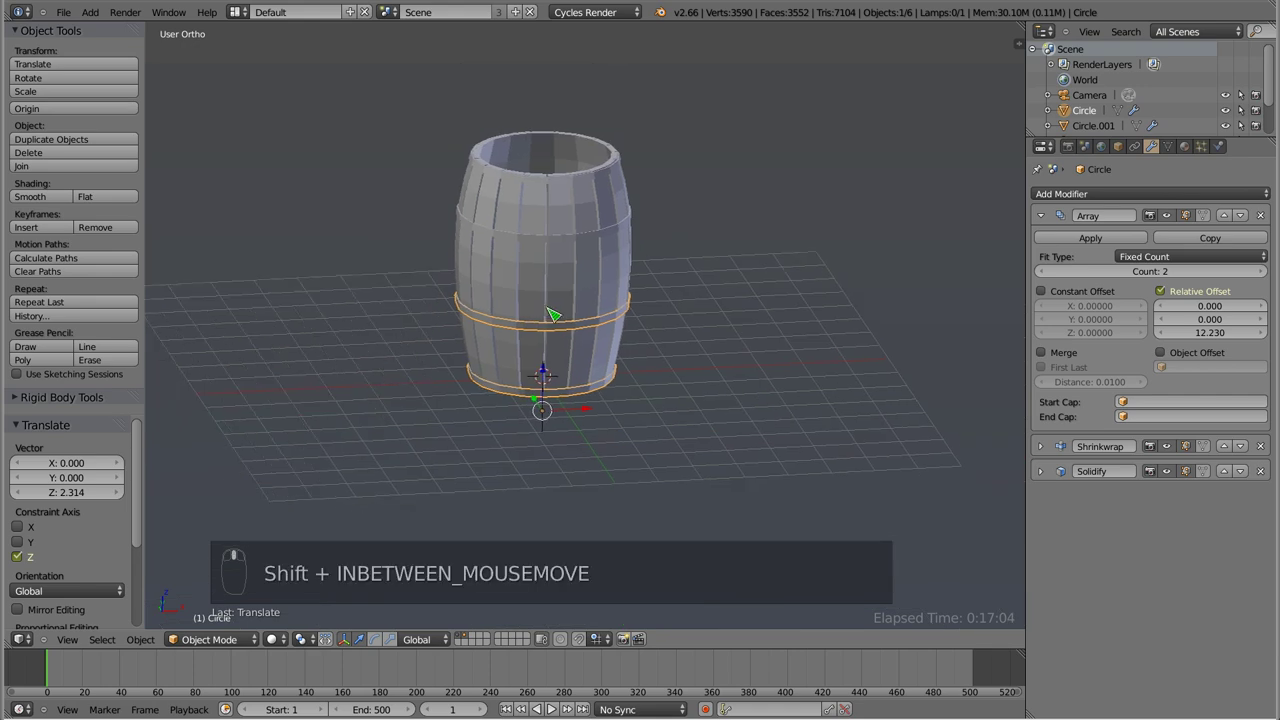
drag(550, 404, 561, 274)
key(a)
key(z)
key(z)
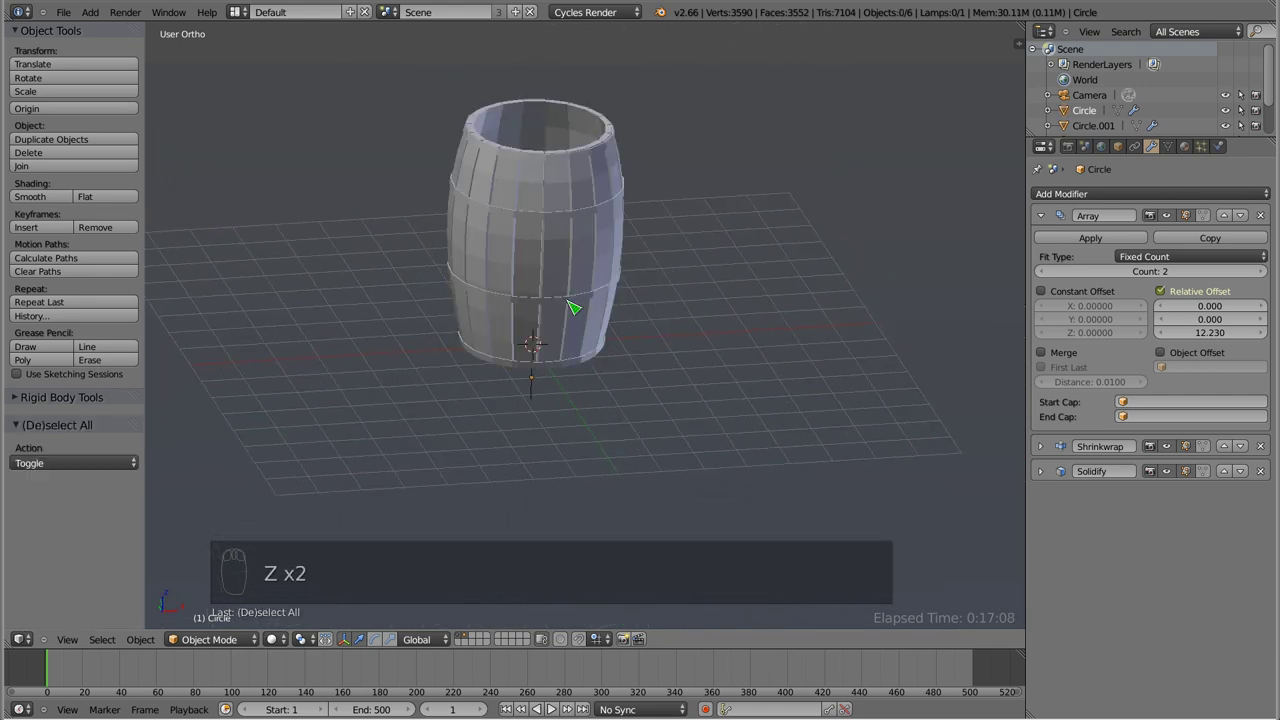
drag(557, 265, 1062, 337)
drag(597, 214, 1077, 221)
drag(1050, 217, 616, 173)
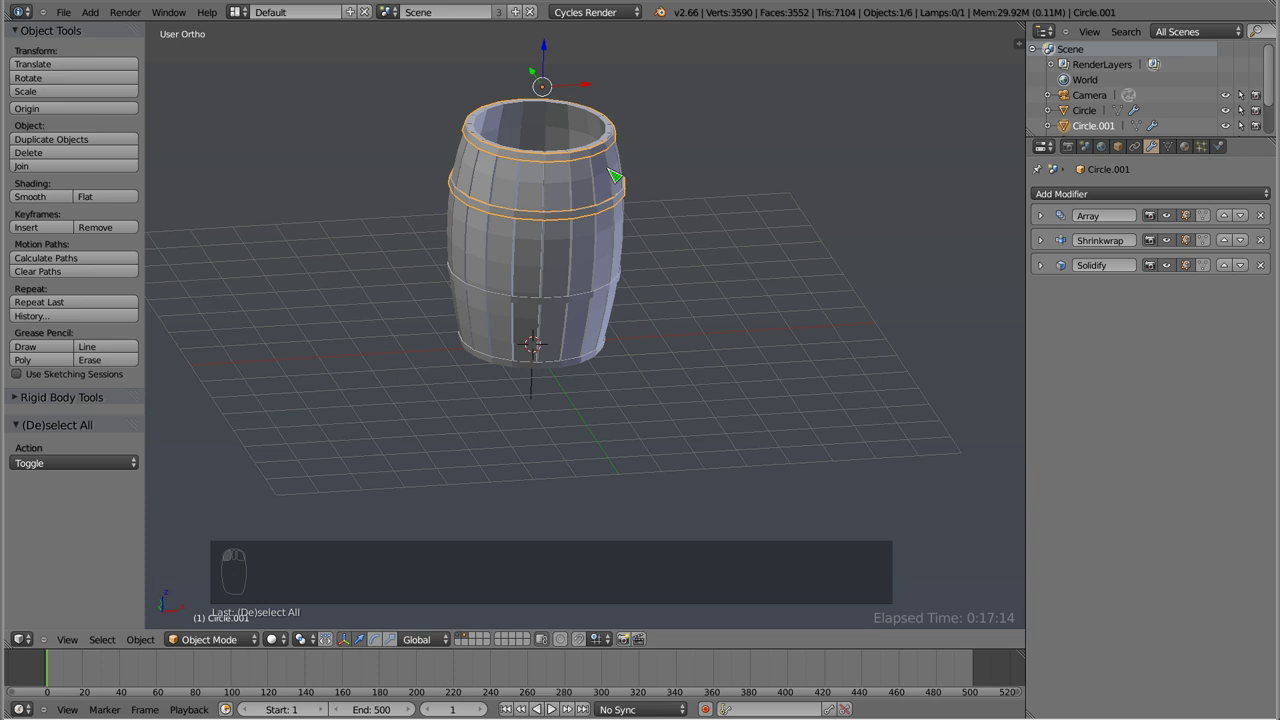
drag(558, 193, 567, 444)
drag(614, 378, 609, 371)
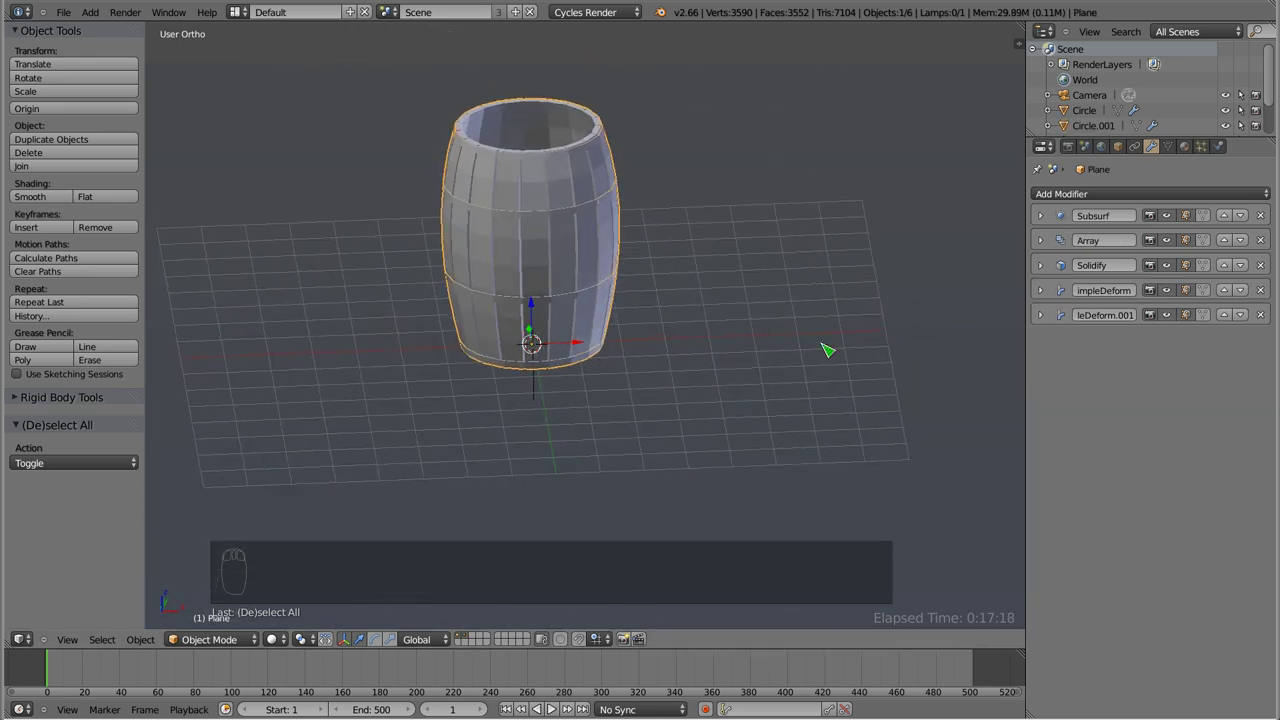
- Try a Subdivision Surface modifier on the barrel staves and remove it again
key(ctrl+2)
drag(567, 425, 1126, 326)
drag(1045, 222, 1000, 307)
drag(655, 468, 1132, 182)
drag(1122, 192, 1072, 548)
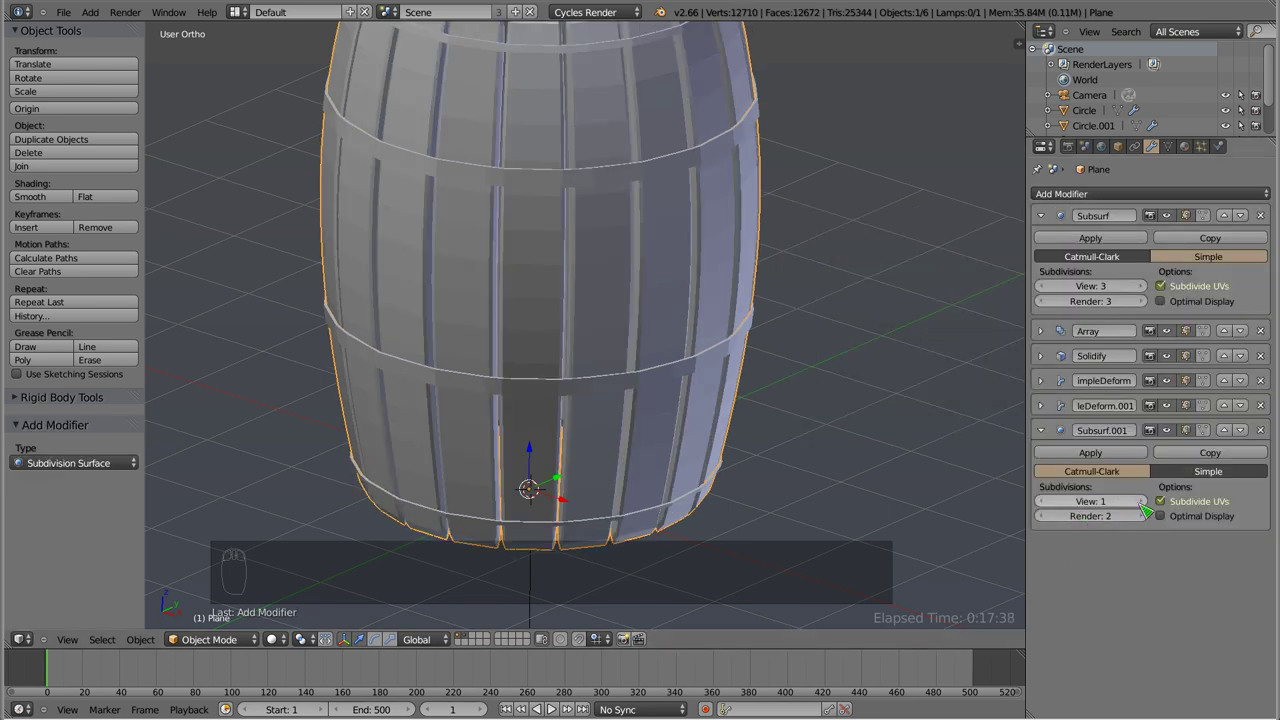
- Add a Bevel modifier to the Plane stave object and inspect its edges
click(1148, 508)
drag(651, 398, 569, 320)
key(z)
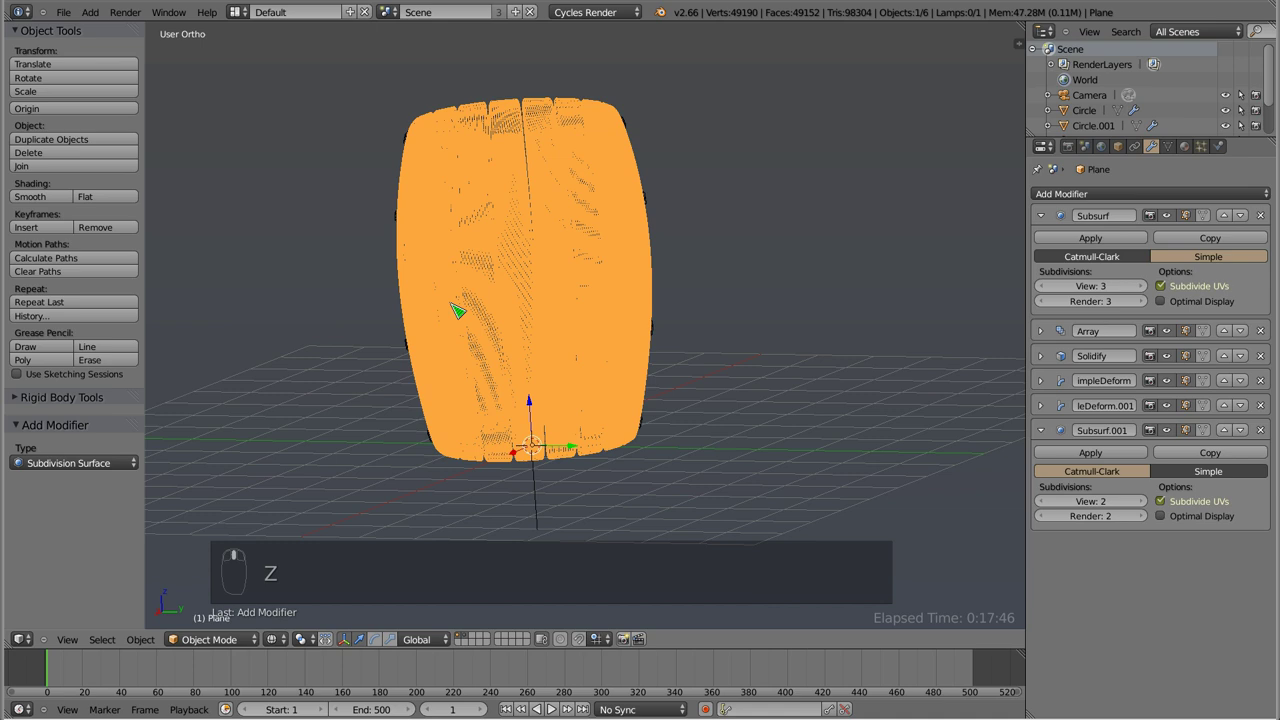
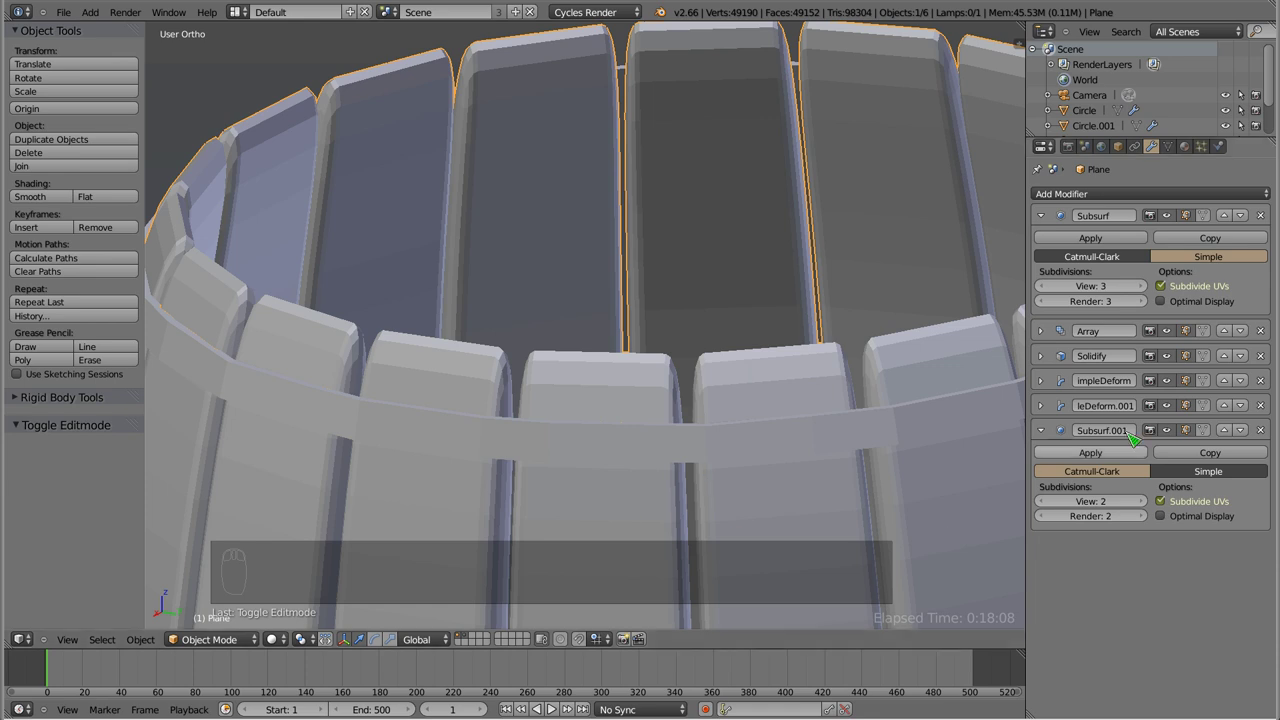
drag(1109, 194, 956, 423)
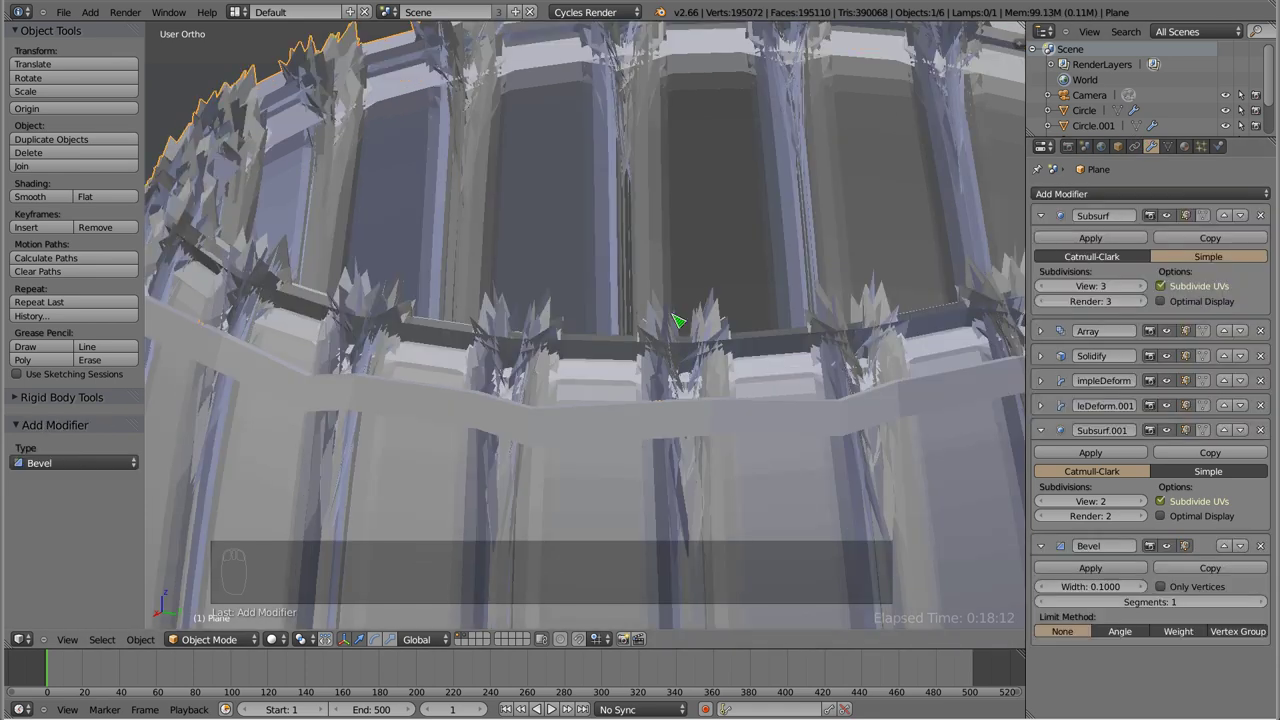
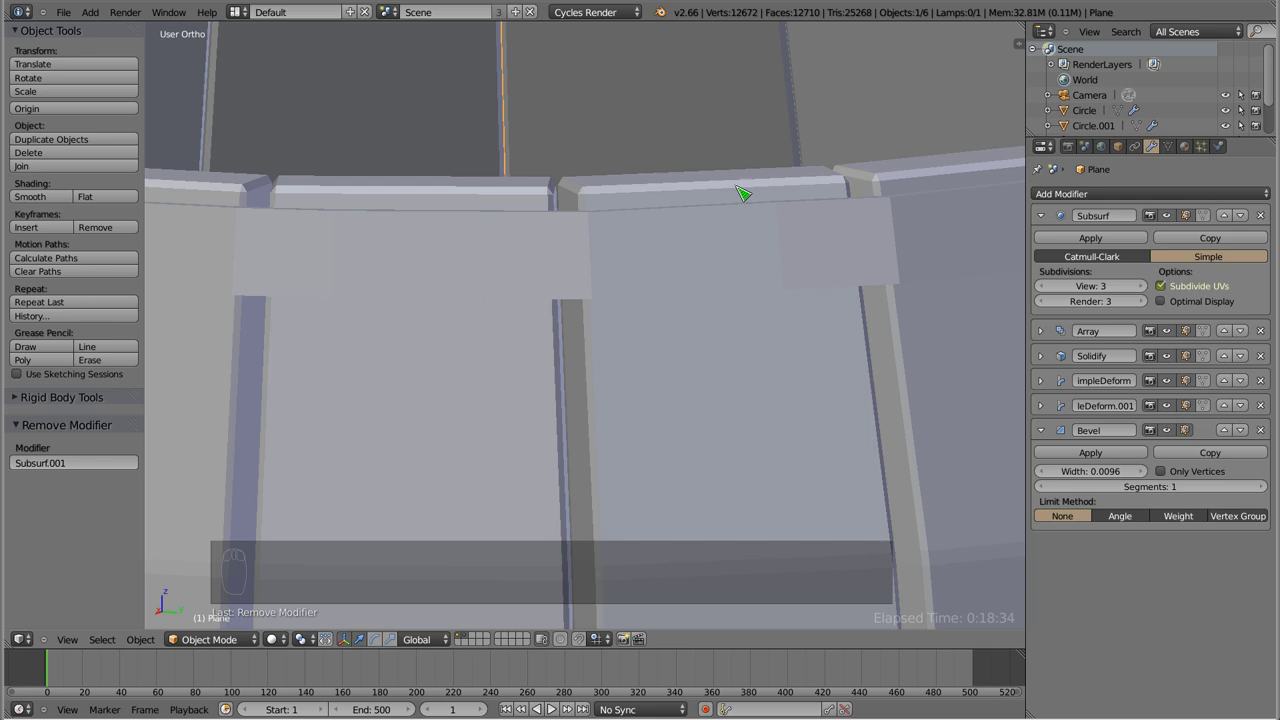
- Orbit out to view the whole barrel and bring the Bevel modifier settings into view
drag(540, 291, 1100, 199)
drag(1100, 199, 938, 417)
drag(584, 271, 1145, 623)
drag(1146, 626, 609, 274)
drag(609, 274, 587, 488)
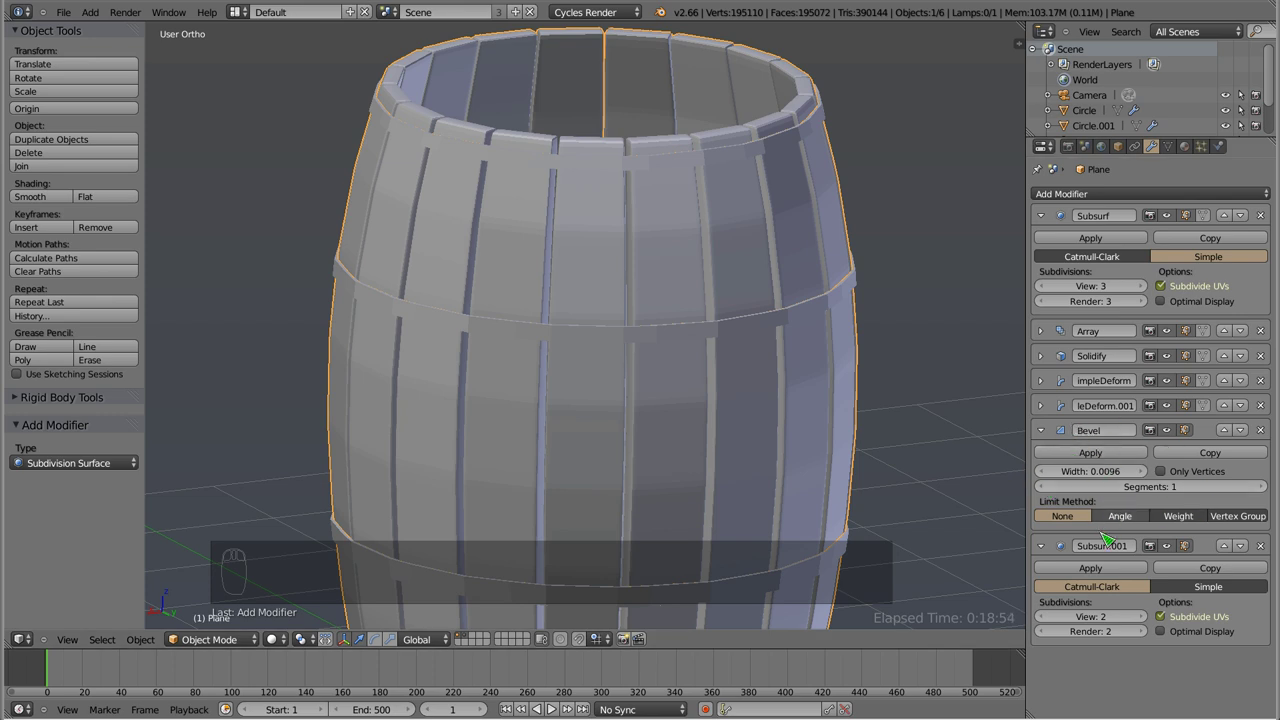
drag(1049, 559, 819, 125)
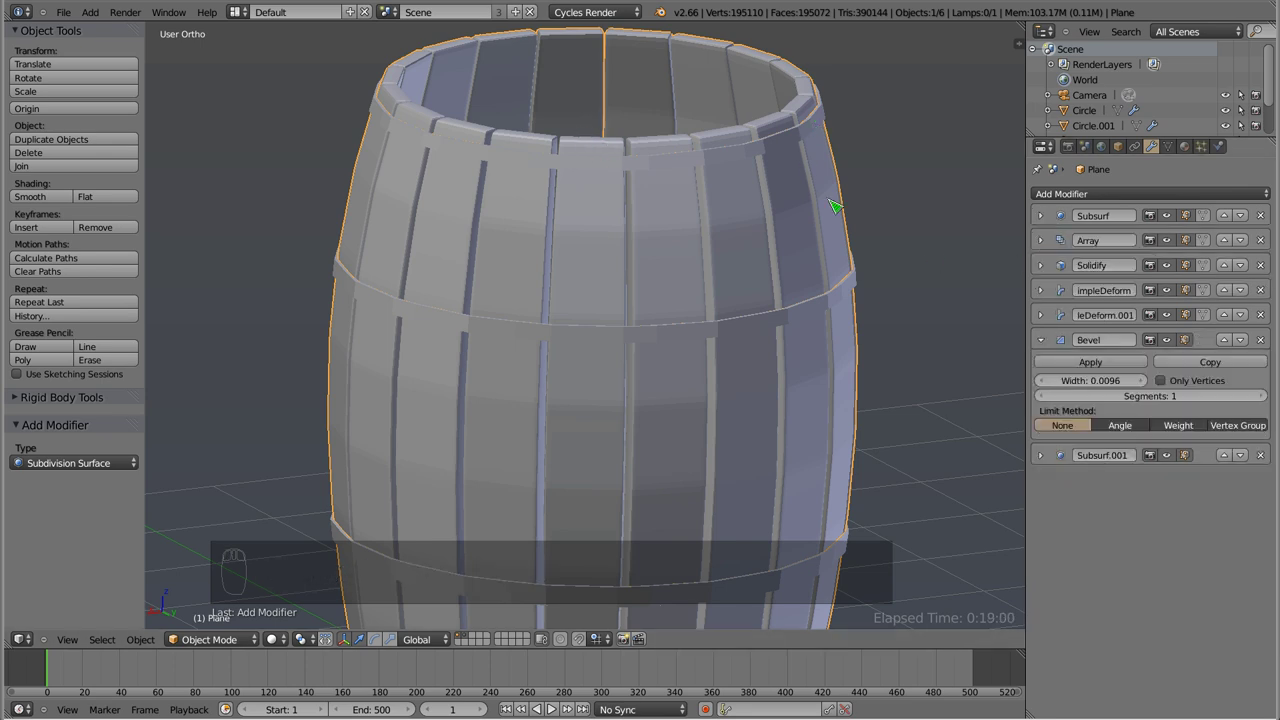
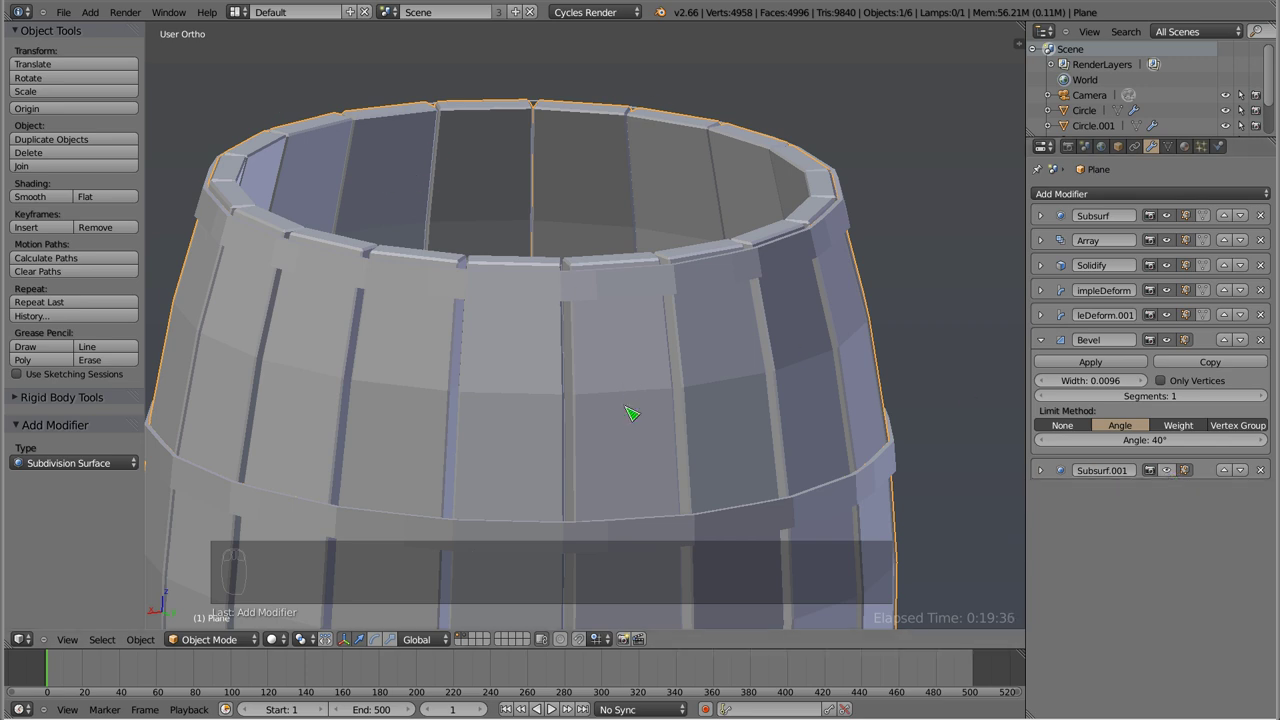
middle_click(1171, 474)
click(572, 386)
middle_click(576, 481)
click(489, 456)
middle_click(460, 443)
click(444, 442)
middle_click(435, 447)
drag(608, 254, 483, 354)
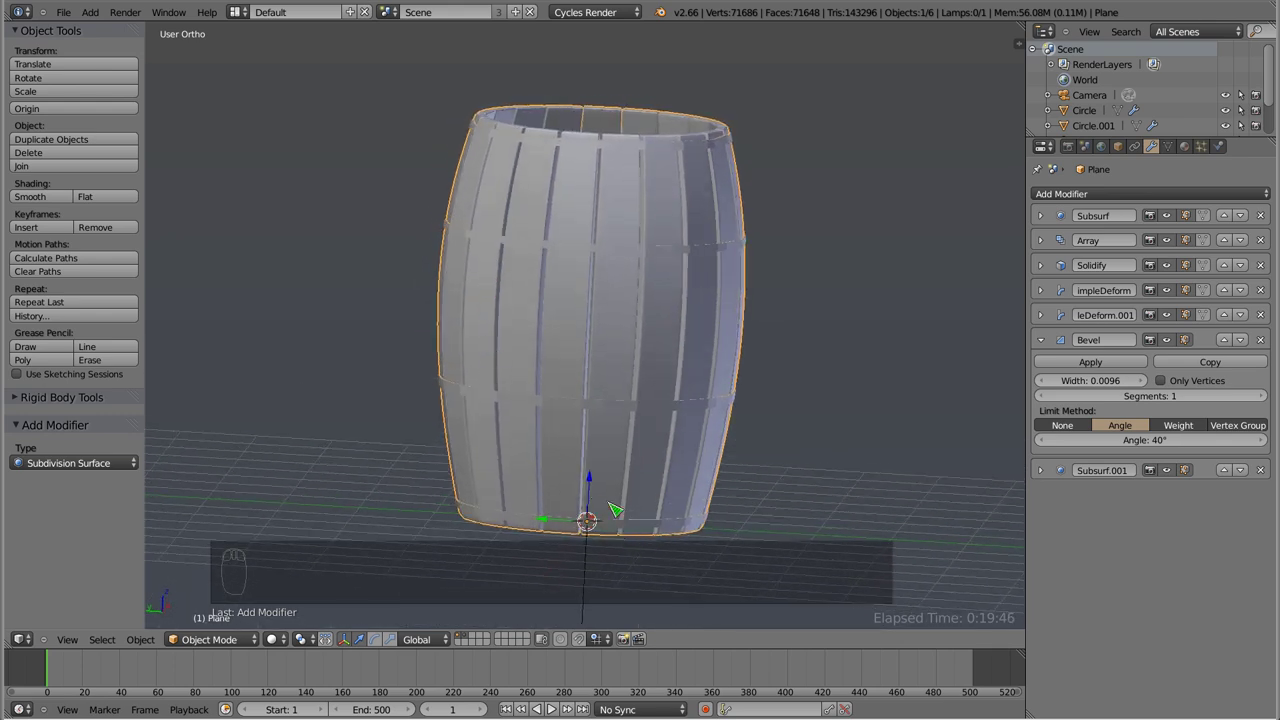
drag(624, 373, 586, 438)
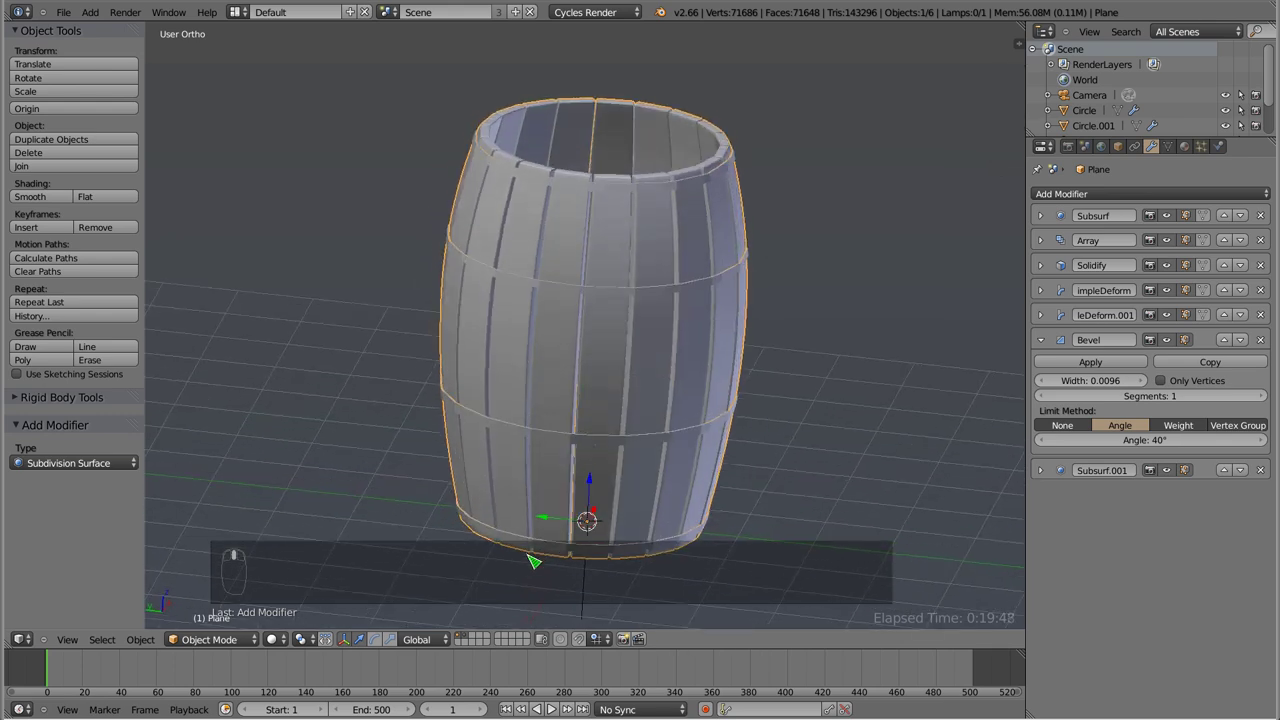
drag(546, 553, 758, 474)
- Scale the lower then upper hoop ring pairs snug to the barrel and deselect everything
key(s)
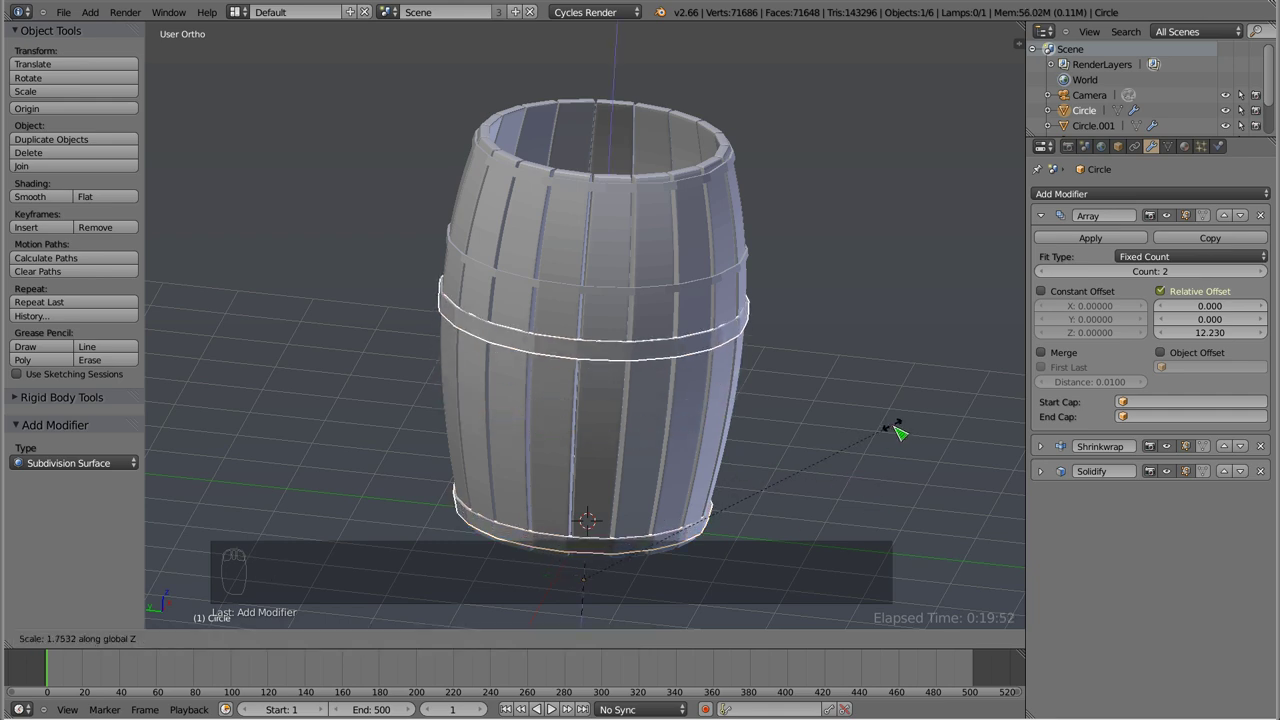
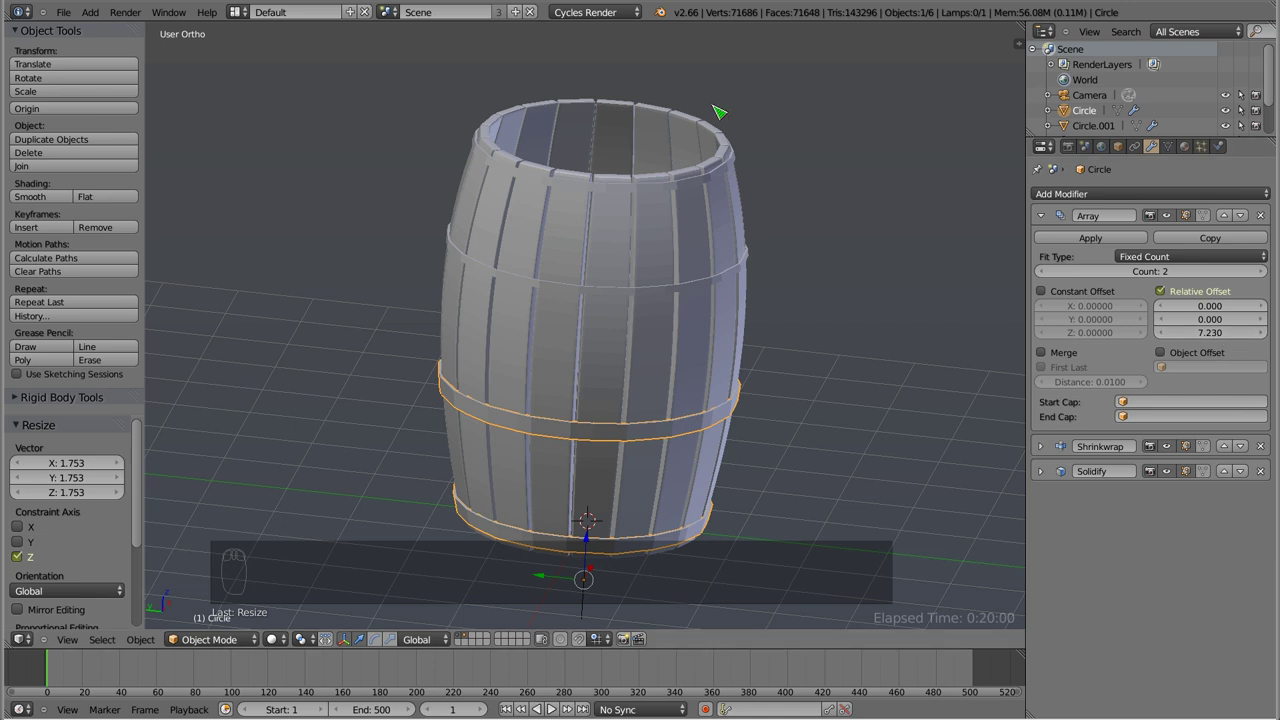
drag(611, 196, 167, 315)
key(s)
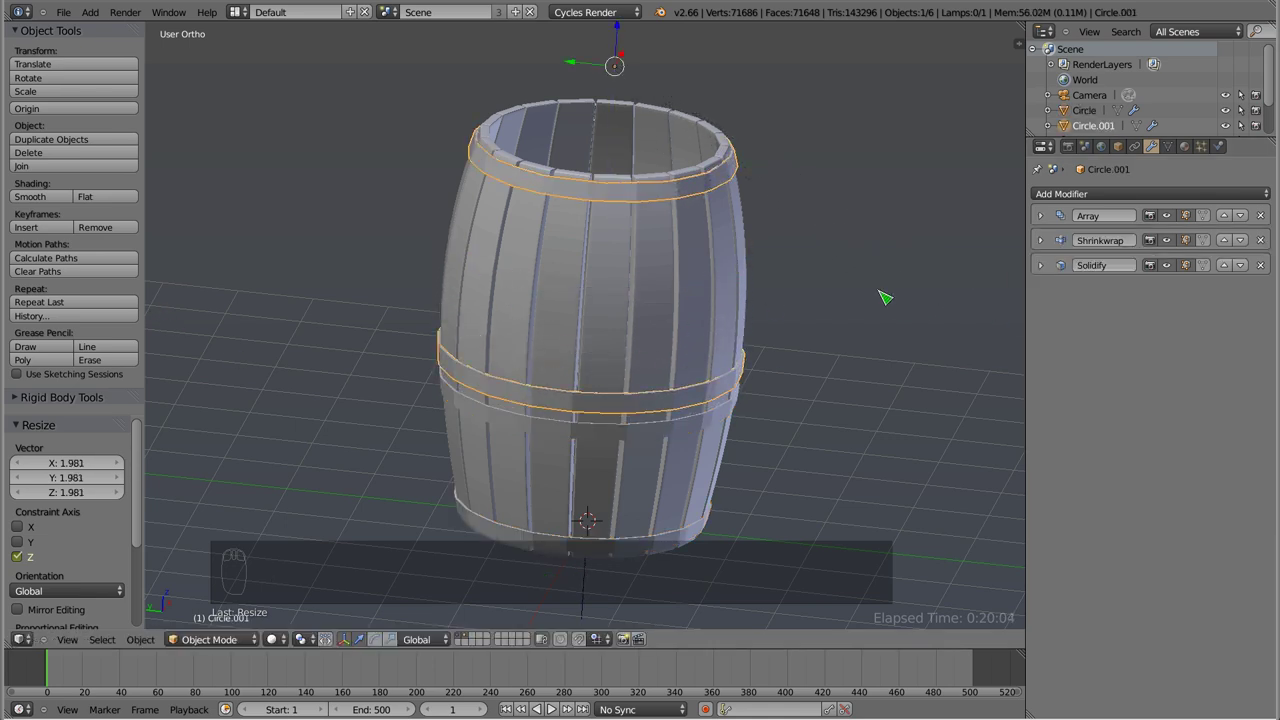
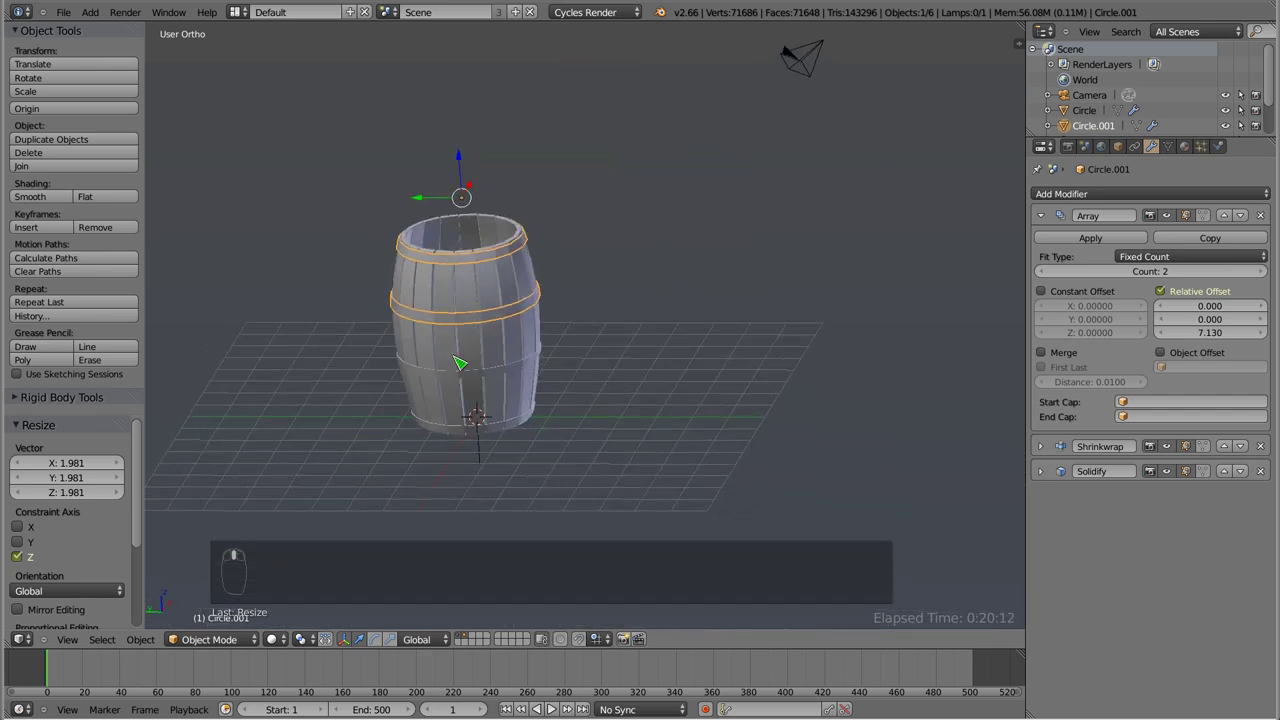
key(a)
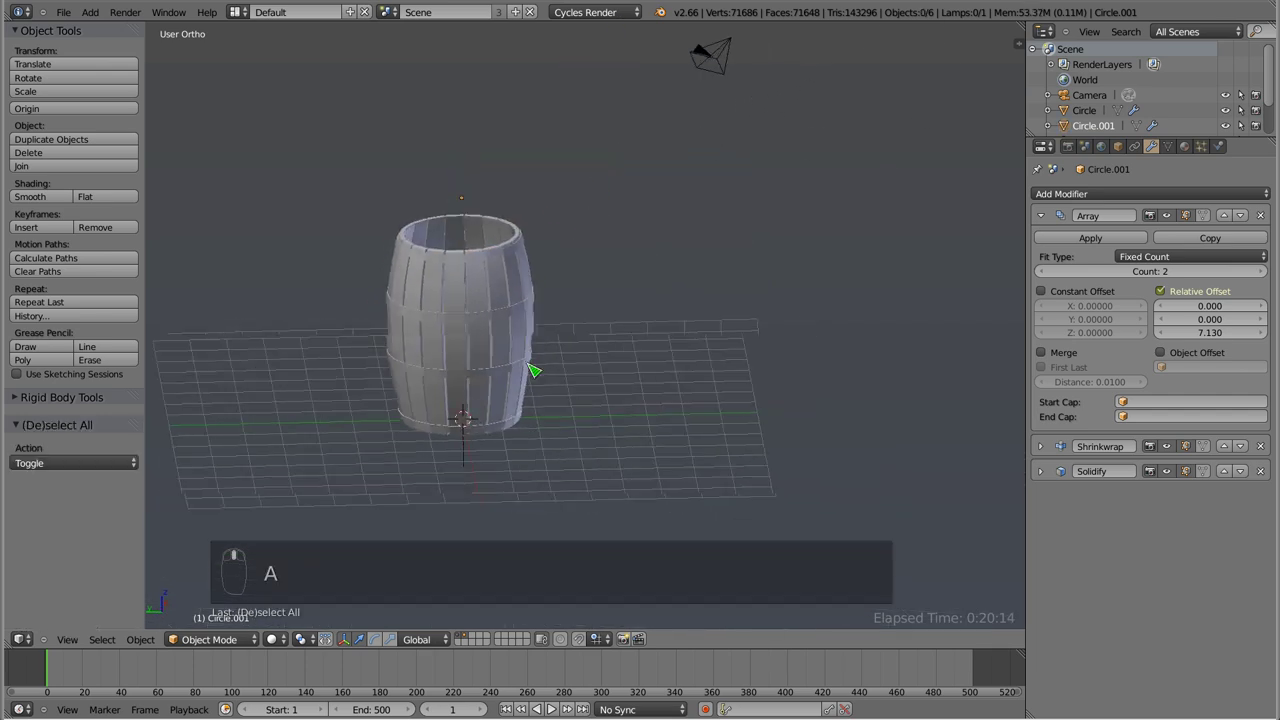
middle_click(589, 575)
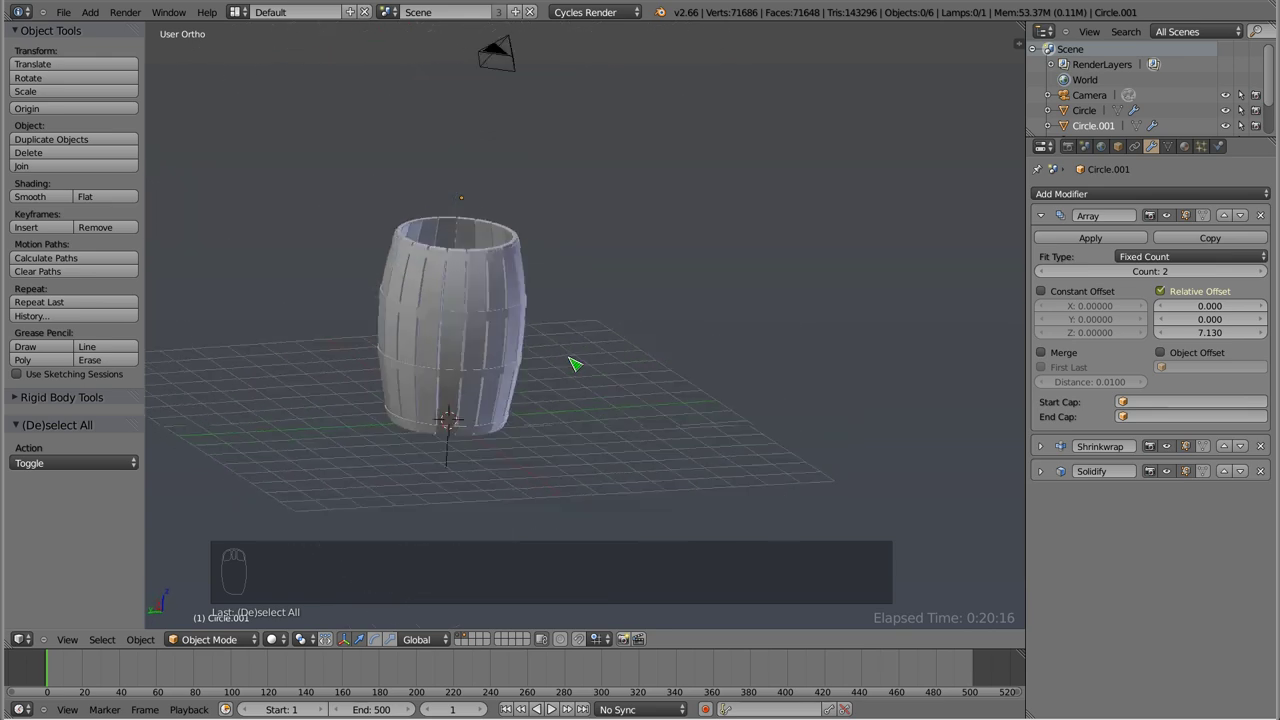